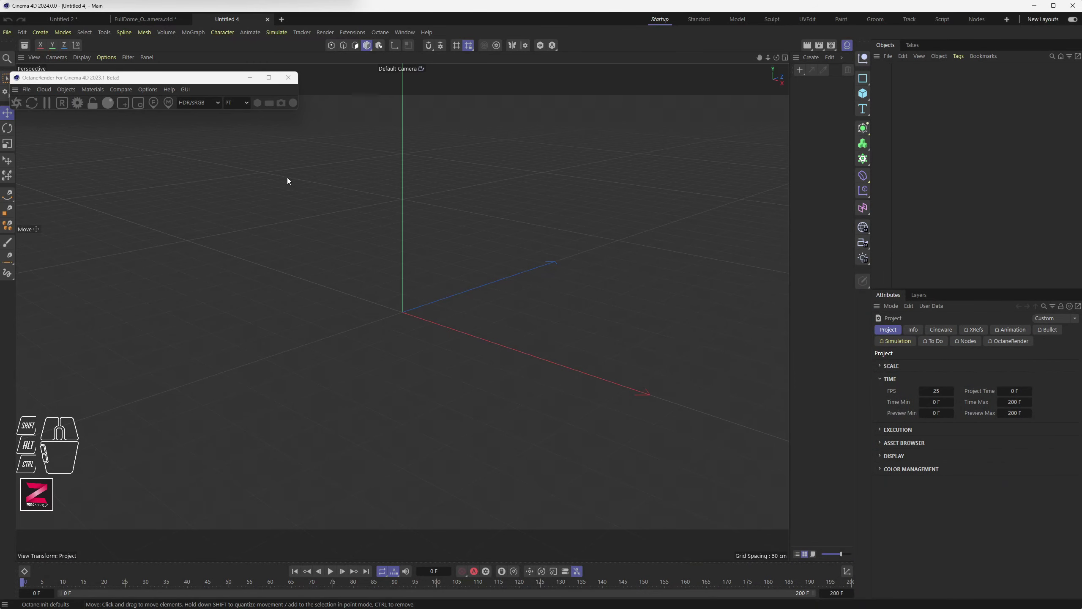
Add a cube at the origin and resize it to 5 cm on X, Y and Z.
click(870, 96)
click(958, 332)
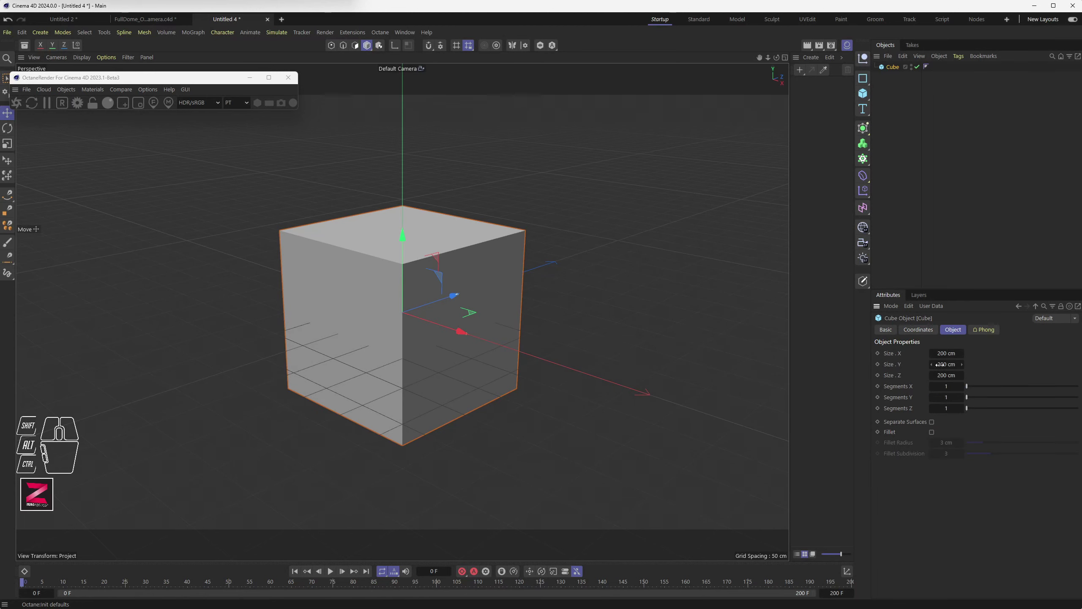
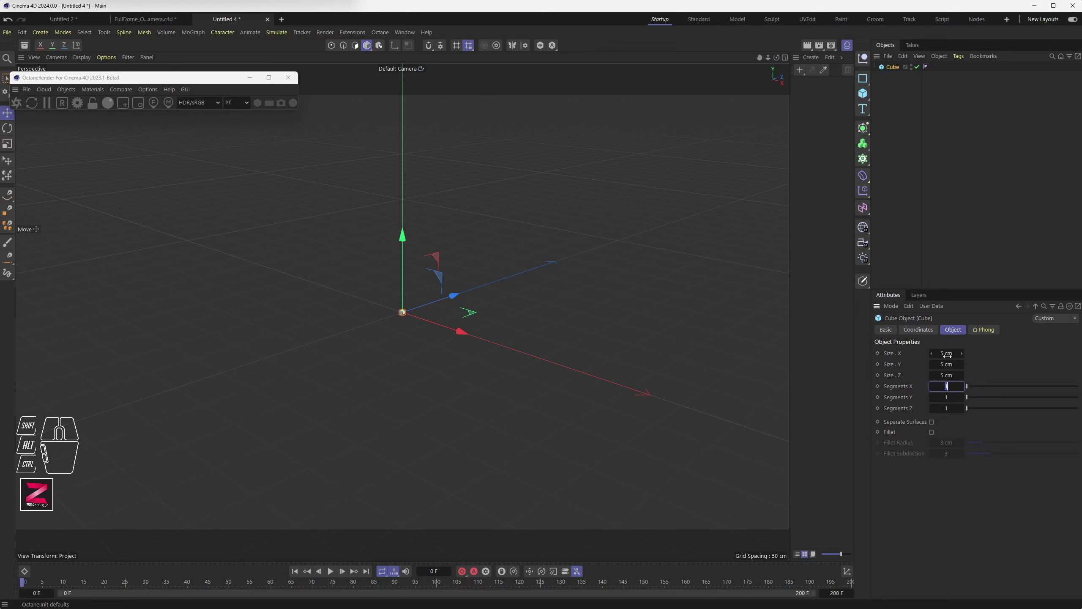
middle_click(408, 321)
middle_click(408, 318)
middle_click(408, 318)
middle_click(409, 318)
middle_click(408, 318)
middle_click(409, 317)
middle_click(409, 318)
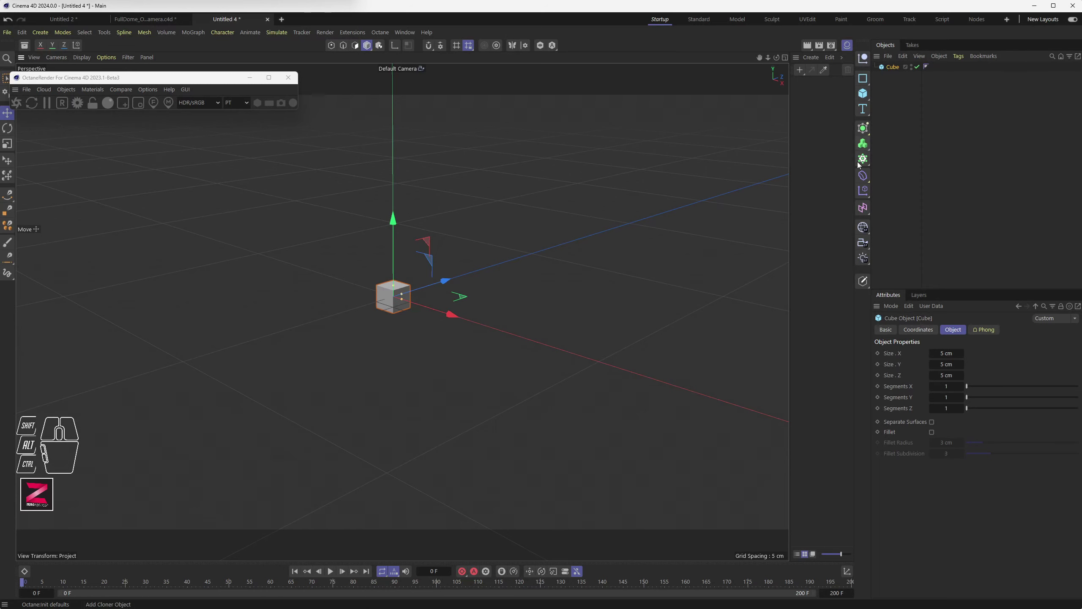
Wrap the cube in a Cloner set to Grid mode, count 10/1/5, size 17/200/15 cm.
click(868, 159)
click(895, 75)
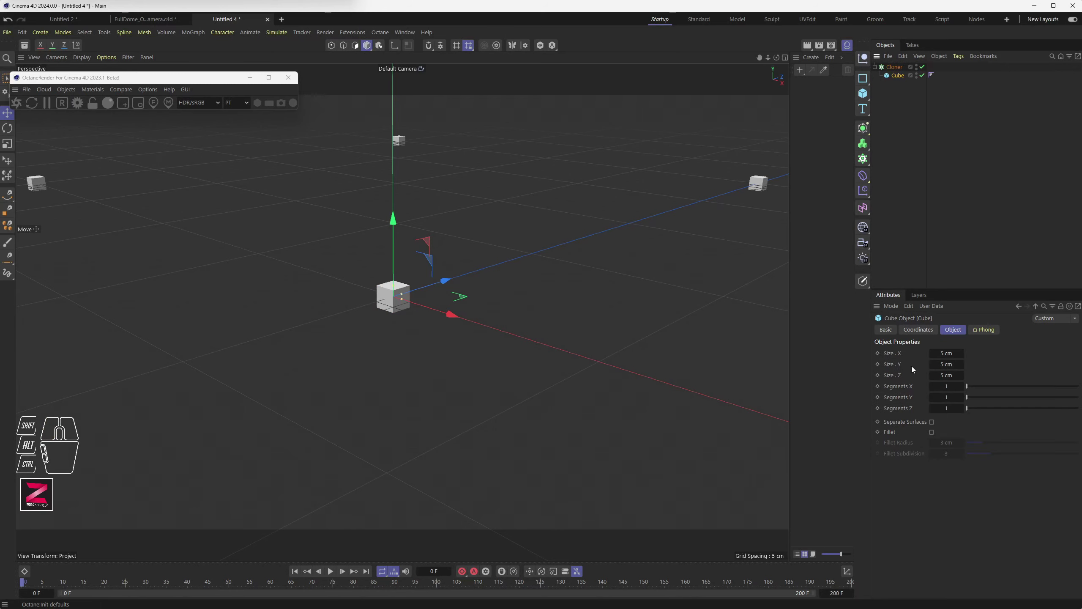
click(897, 72)
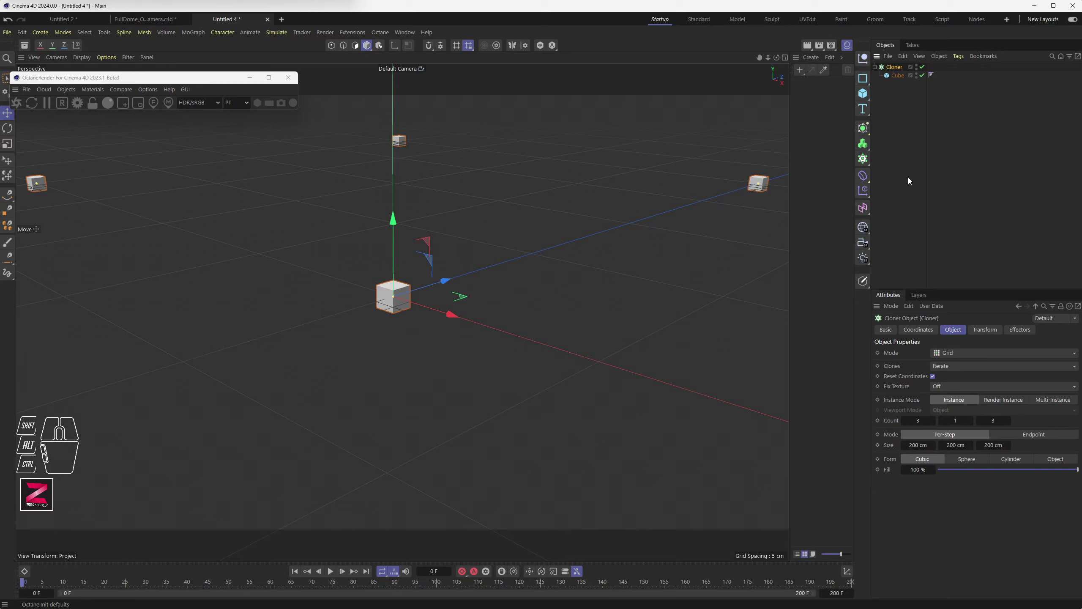
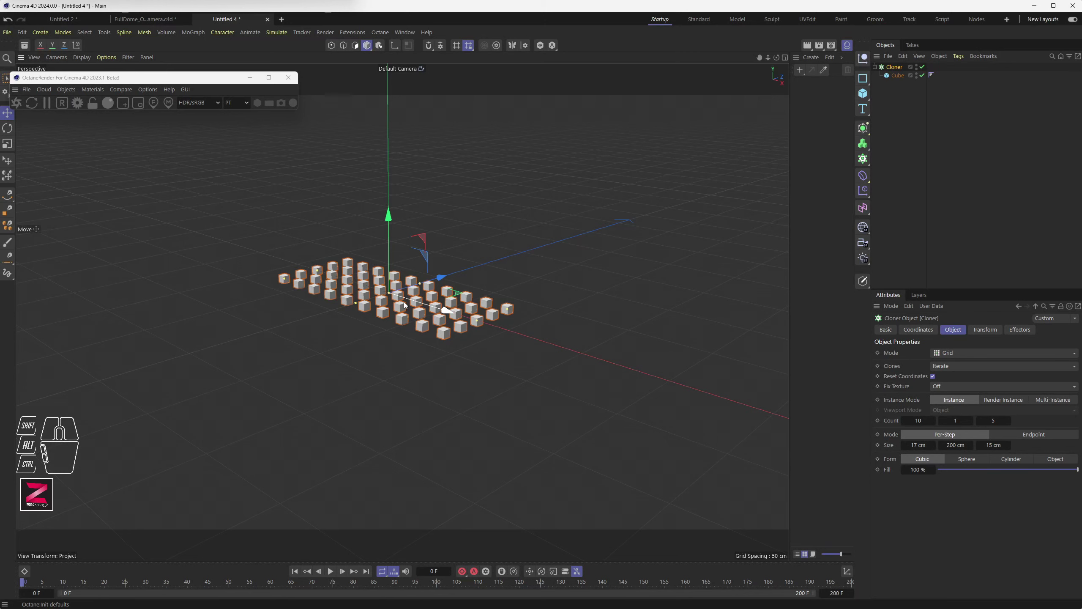
scroll(up, 3)
Add a Sphere primitive and change its Type from Standard to Hemisphere.
drag(424, 302, 428, 341)
drag(863, 97, 957, 140)
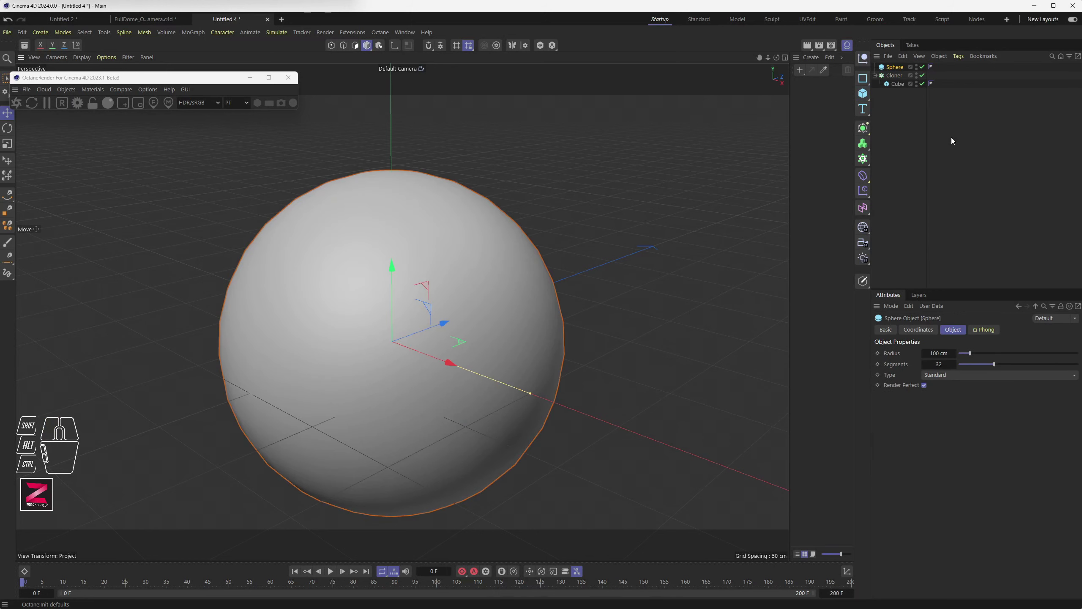
drag(945, 379, 913, 380)
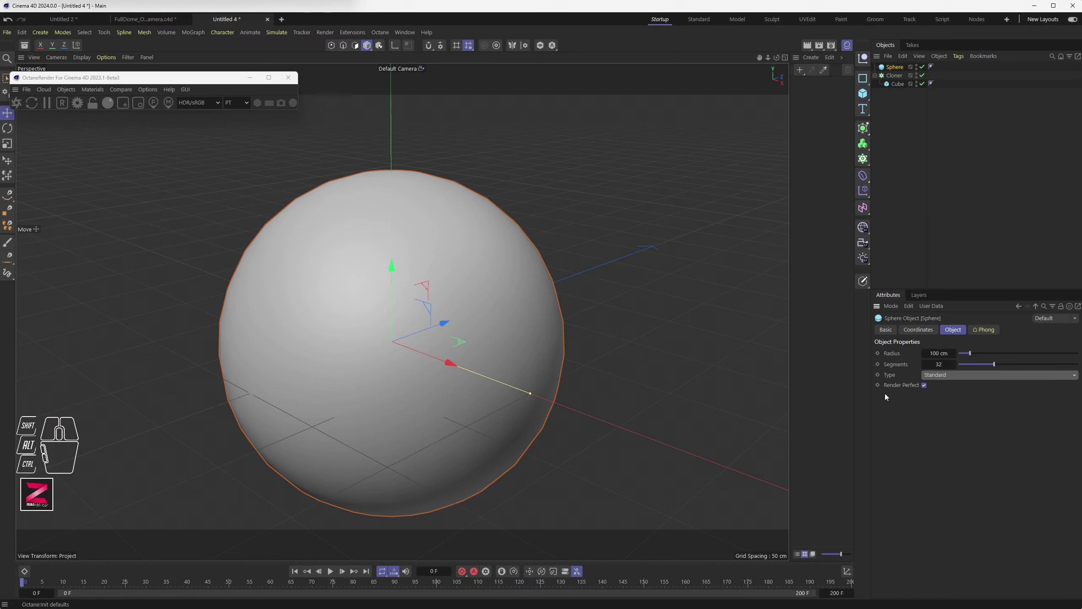
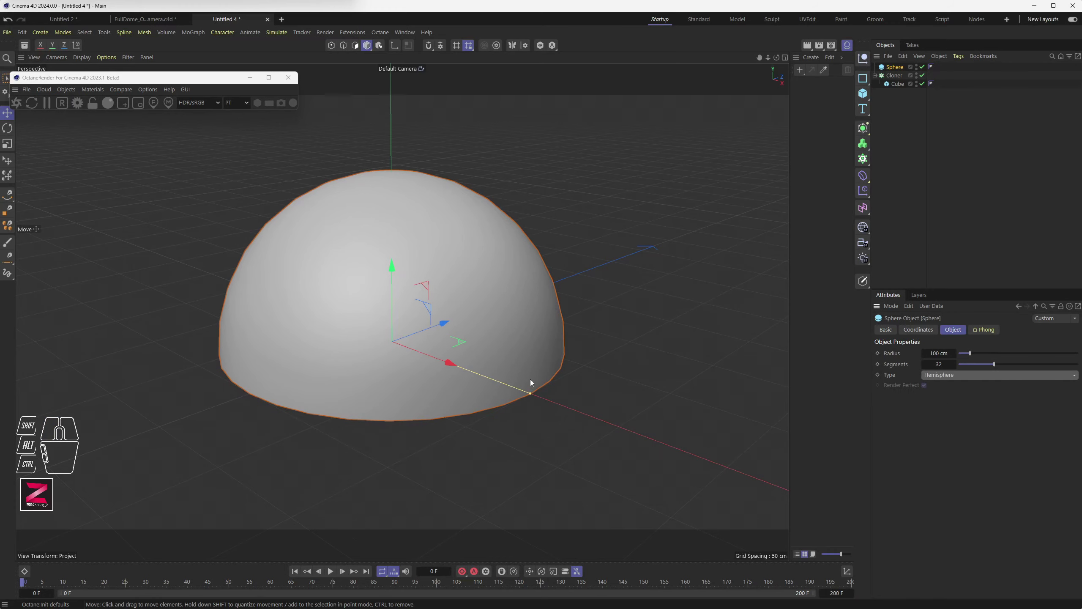
Orbit the view around the new dome and back toward the front.
drag(535, 385, 509, 359)
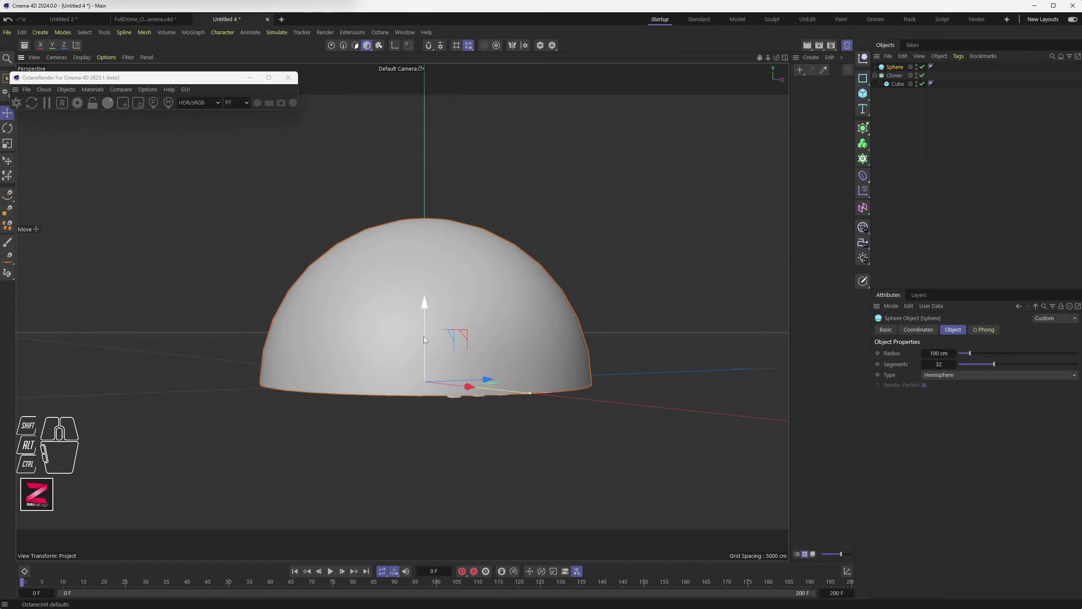
drag(427, 339, 429, 325)
drag(451, 385, 485, 413)
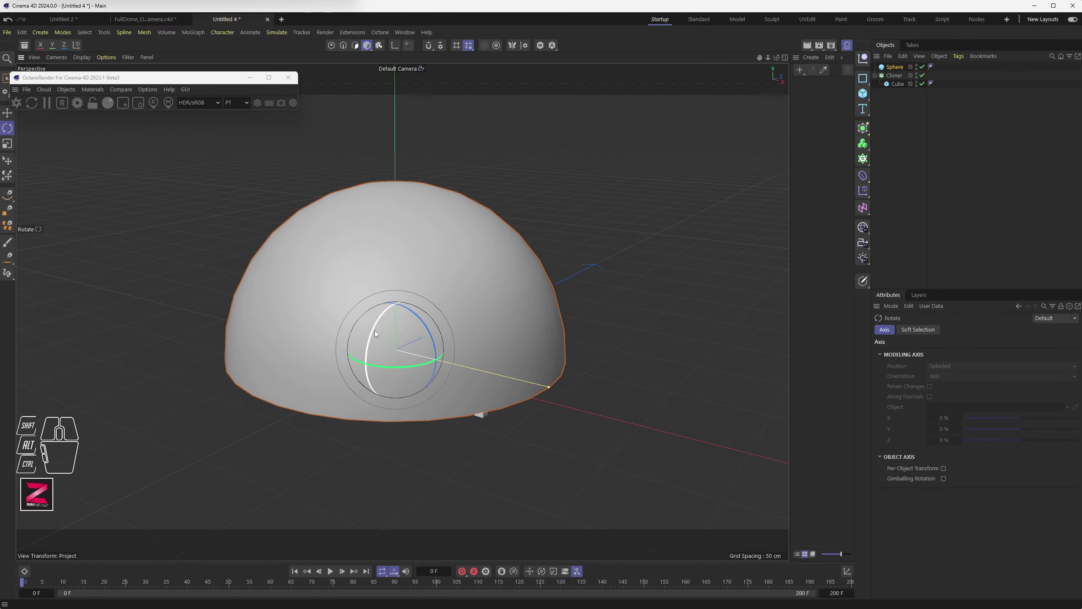
Rotate the hemisphere dome so it leans over across the cube grid.
drag(378, 332, 385, 321)
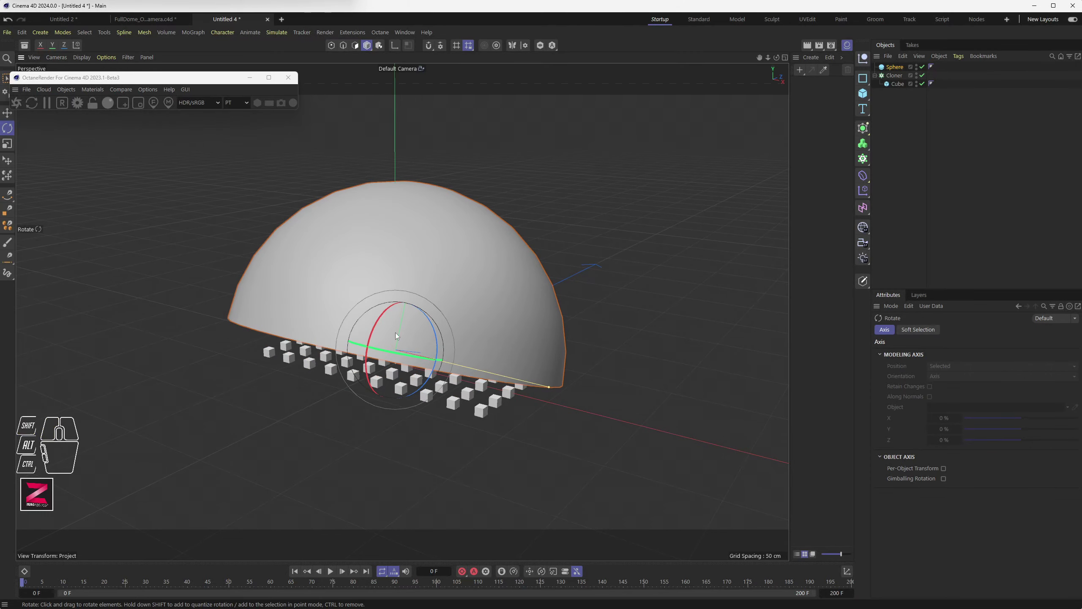
drag(488, 371, 417, 345)
drag(399, 377, 442, 385)
drag(576, 442, 411, 356)
Orbit to look under the dome and select the Cloner grid of cubes.
scroll(down, 3)
scroll(up, 3)
middle_click(407, 354)
drag(425, 376, 395, 349)
drag(400, 357, 437, 420)
click(903, 79)
Rotate and tilt the cloned cube grid to follow the dome's rim.
drag(424, 413, 419, 412)
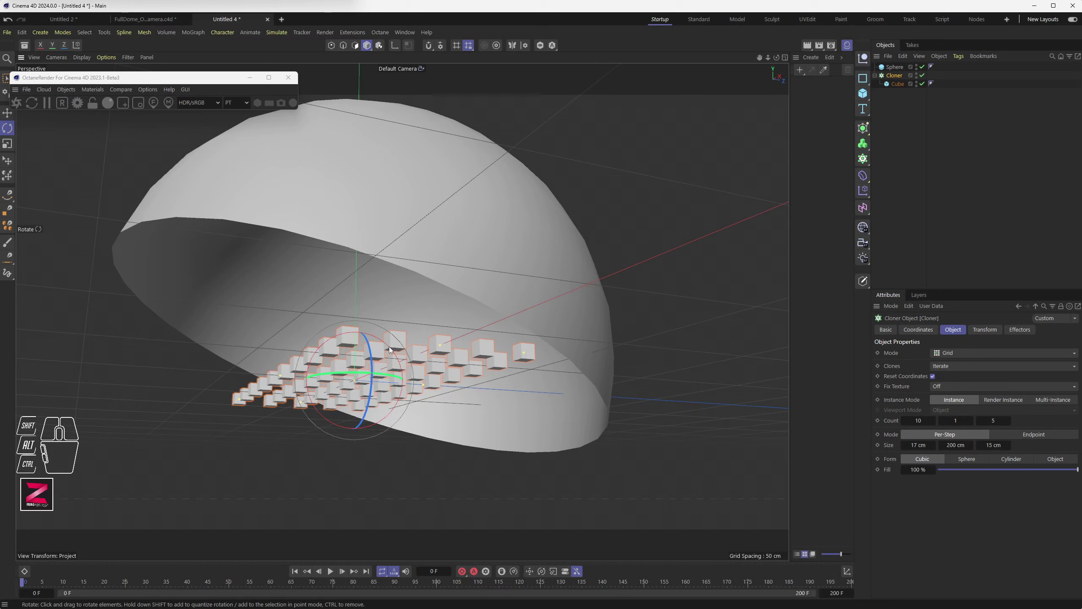
click(392, 349)
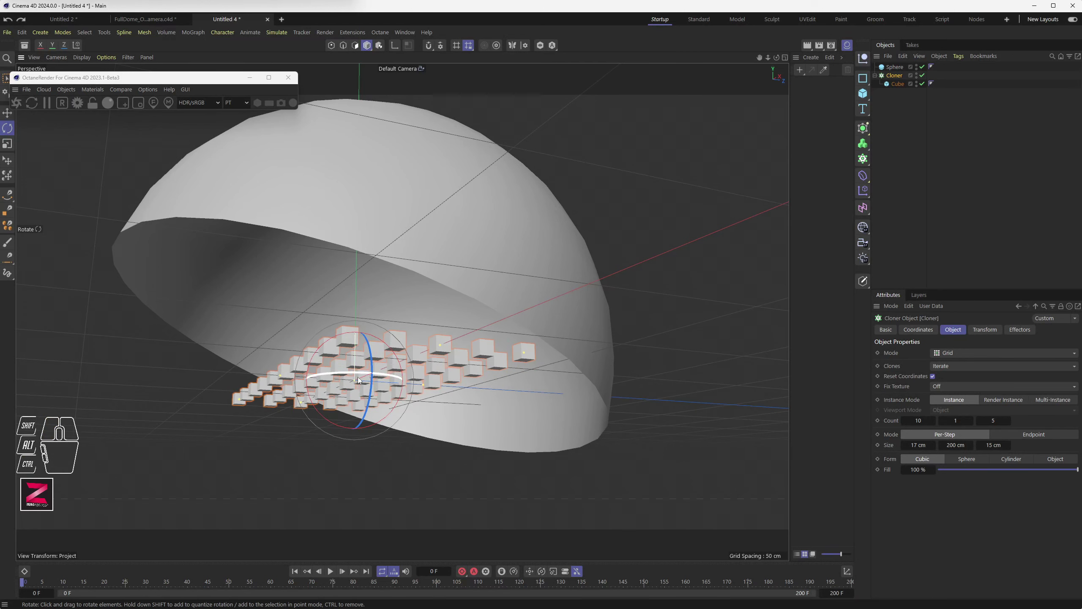
drag(364, 387, 399, 418)
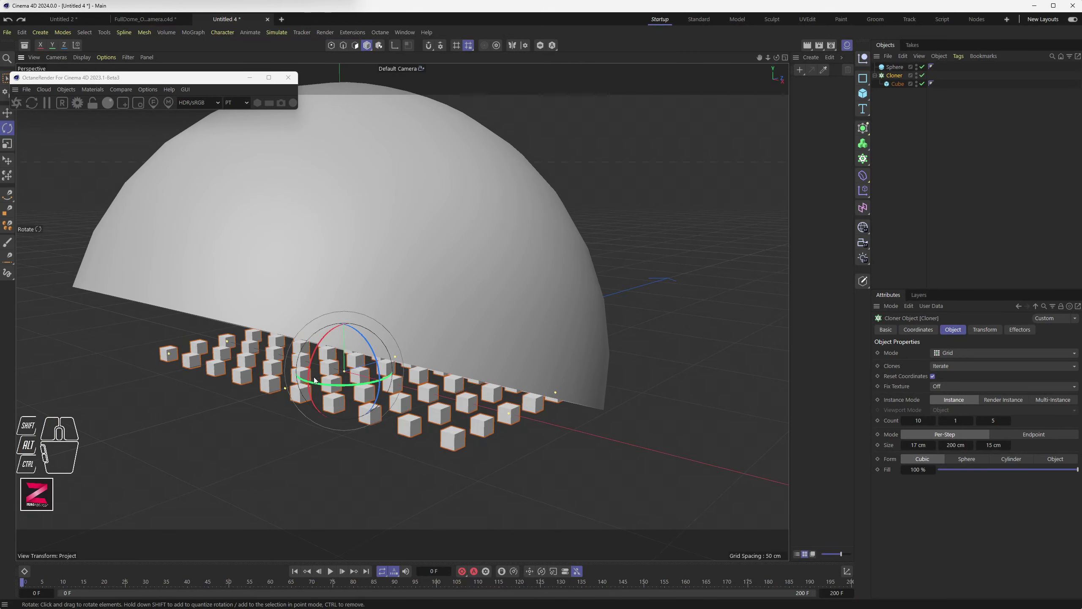
drag(313, 376, 317, 365)
drag(454, 427, 485, 421)
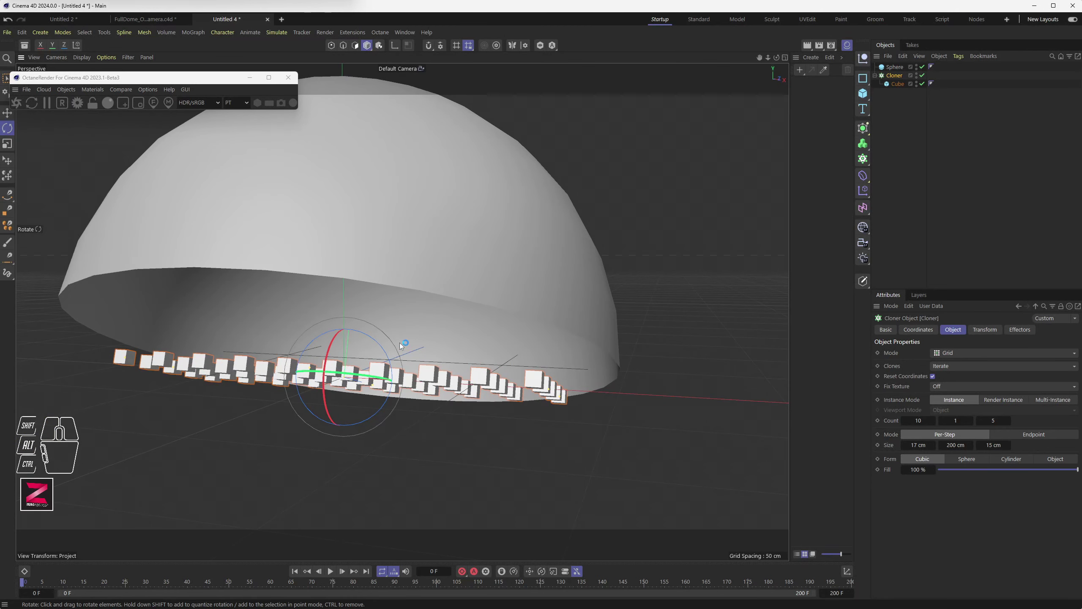
Orbit the view around and inside the dome to inspect the grid.
drag(427, 399, 342, 388)
drag(348, 387, 477, 390)
drag(463, 393, 448, 393)
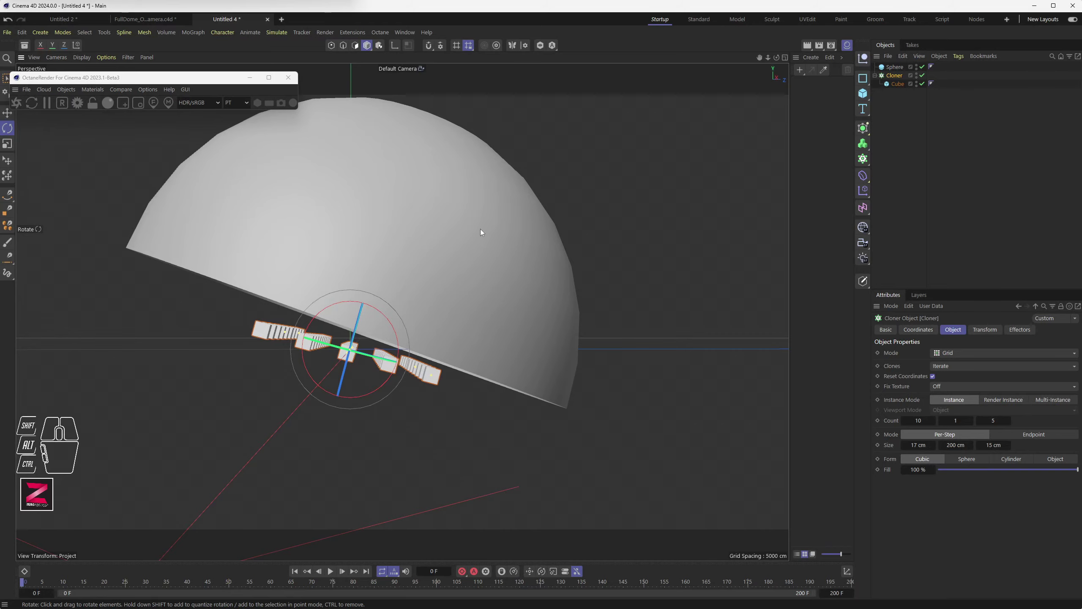
drag(374, 333, 479, 307)
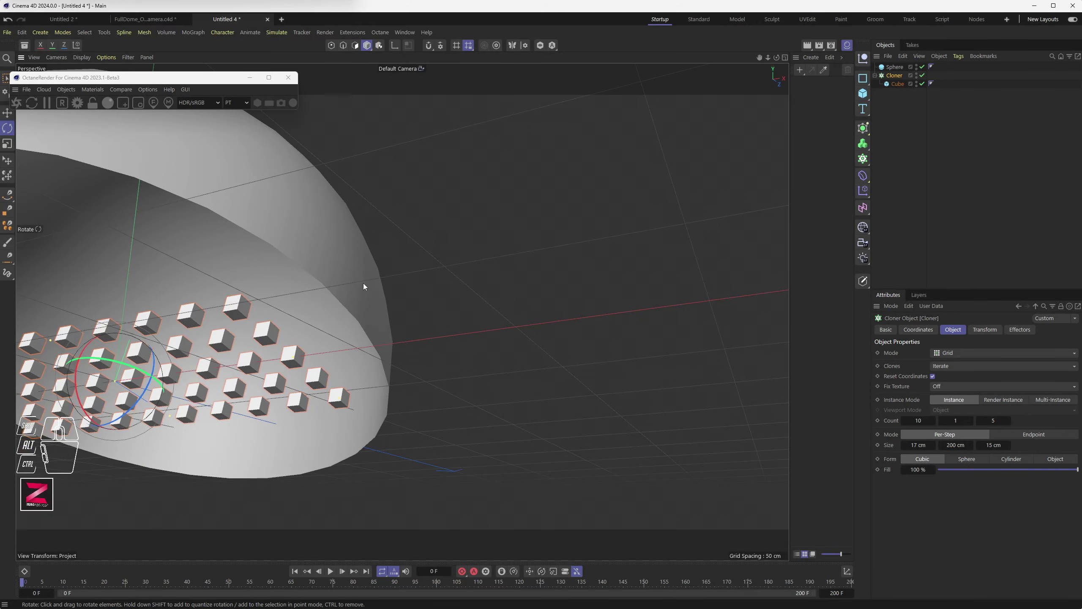
drag(366, 341, 599, 340)
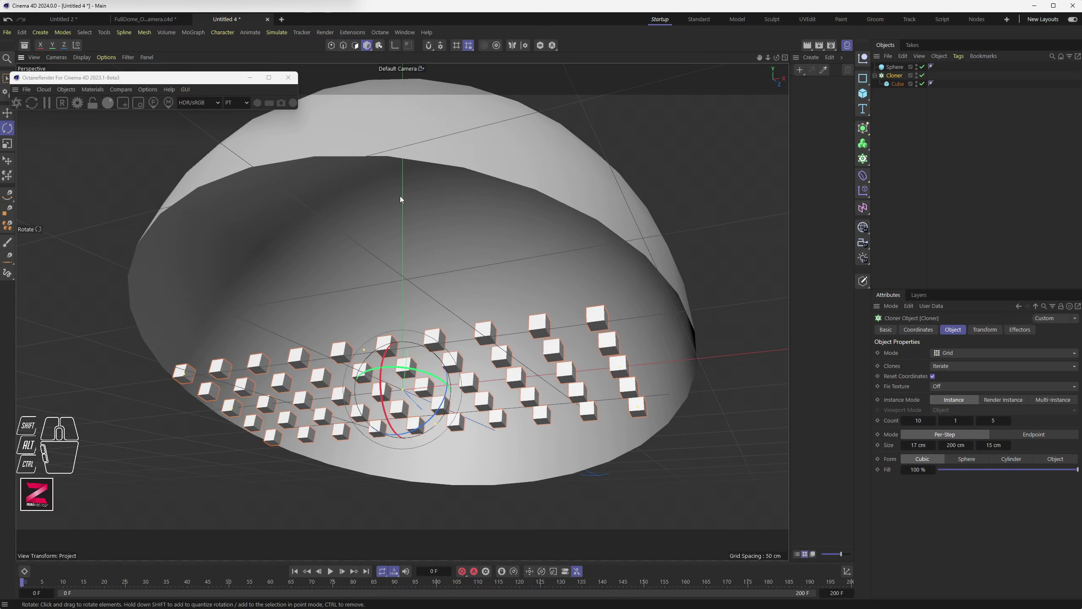
drag(417, 238, 413, 207)
drag(419, 177, 345, 233)
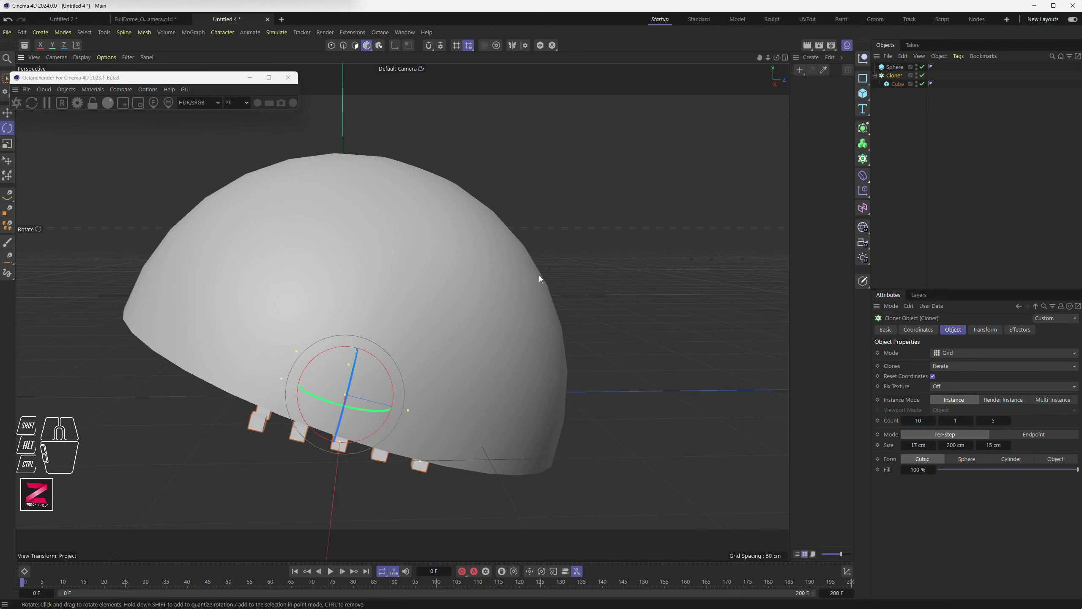
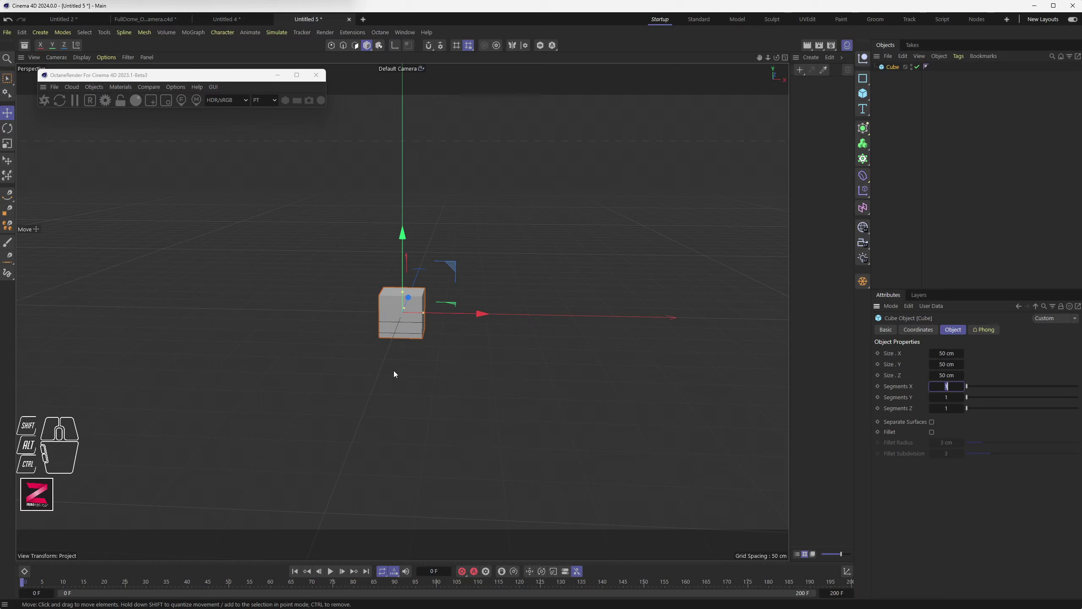
Select the cube and show its position coordinates for setting P.X to -200 cm.
click(405, 364)
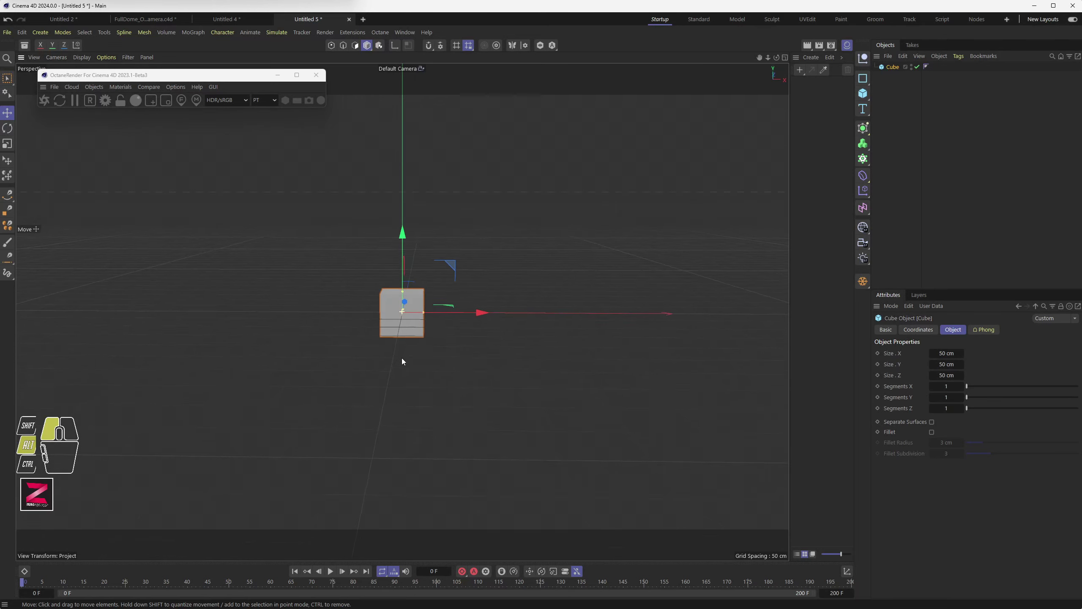
click(405, 348)
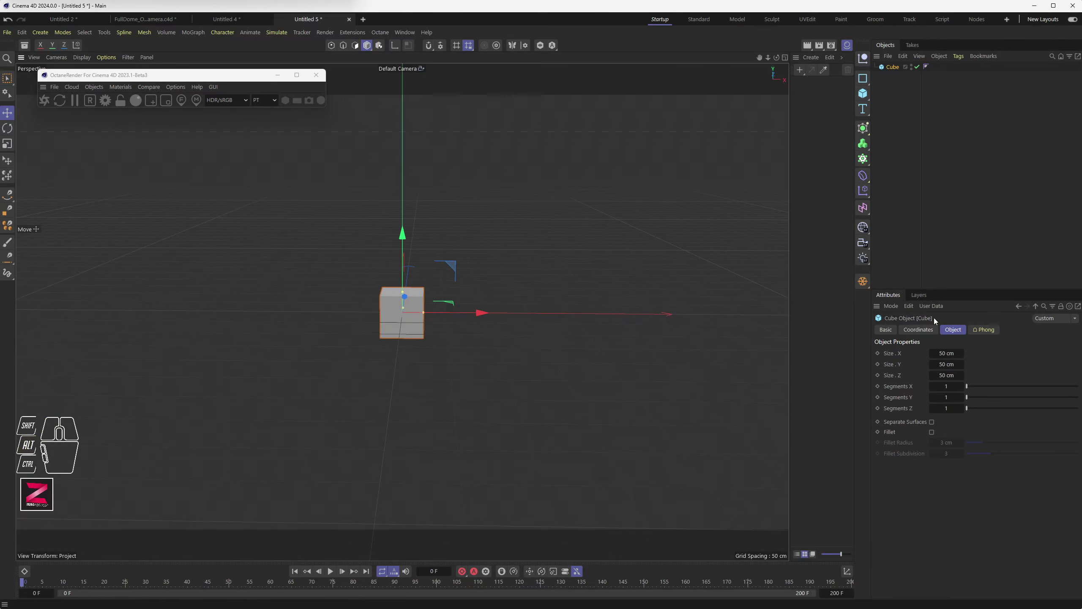
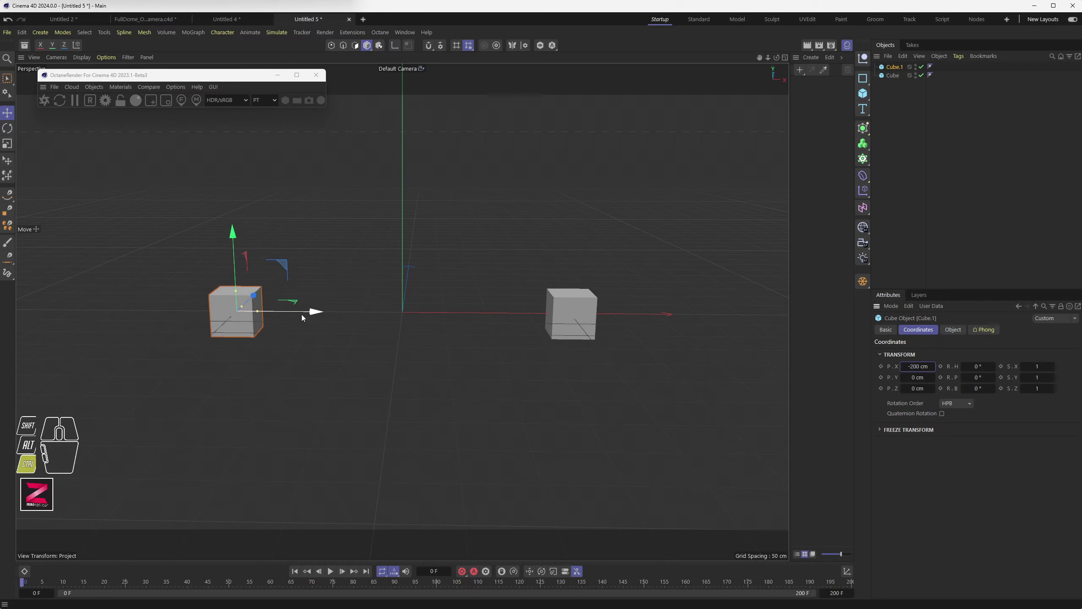
Ctrl-drag a copy of the cube along X to place it near the origin.
click(377, 317)
drag(315, 318, 474, 319)
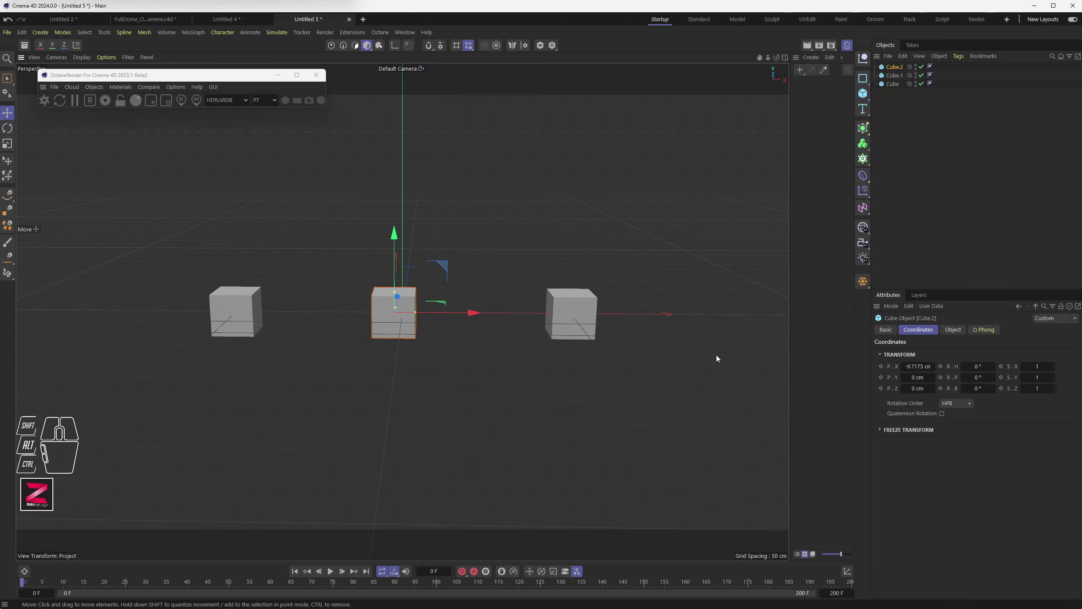
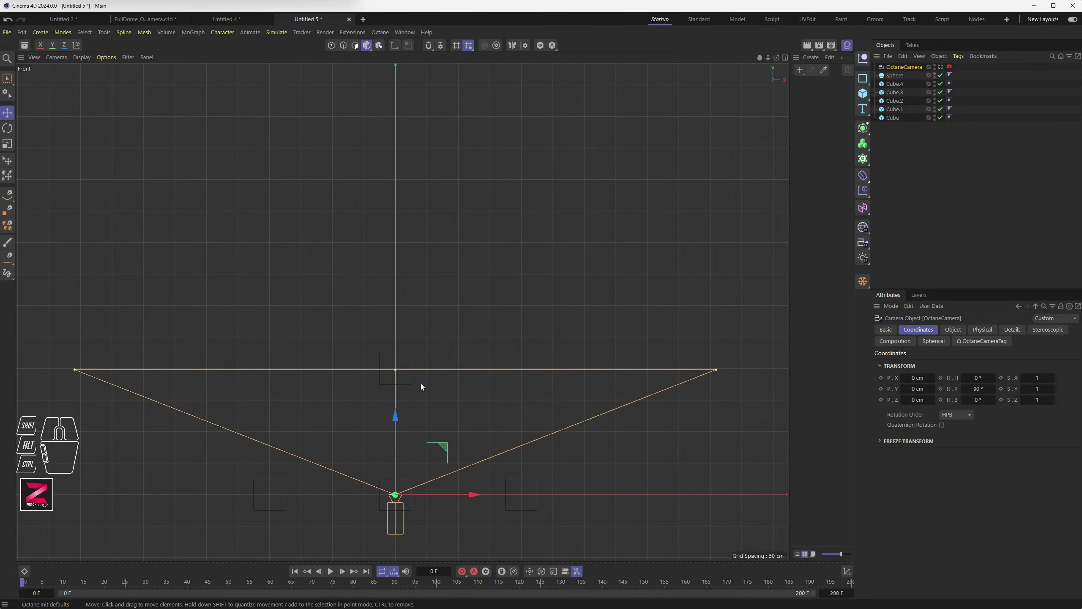
Widen the Octane camera's field of view and show its OctaneCameraTag thin-lens settings.
drag(399, 373, 400, 470)
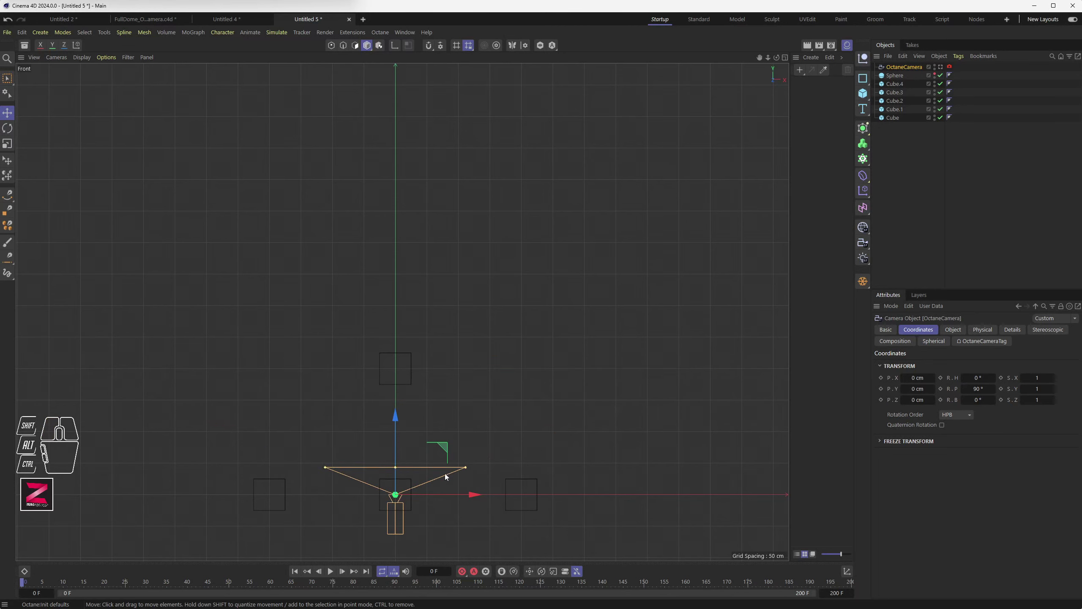
drag(470, 469, 695, 482)
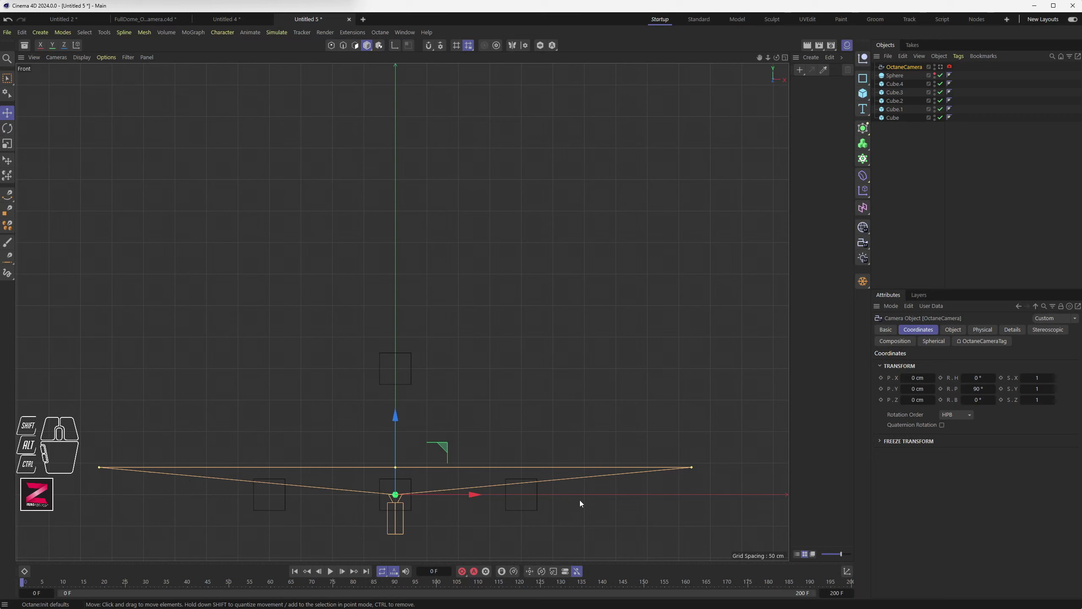
click(953, 68)
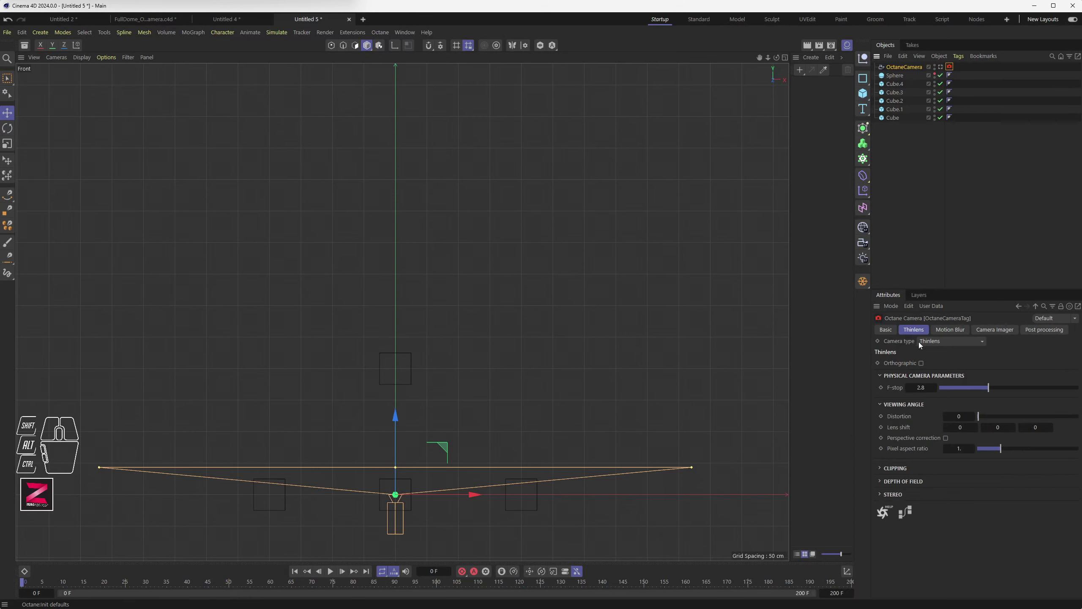
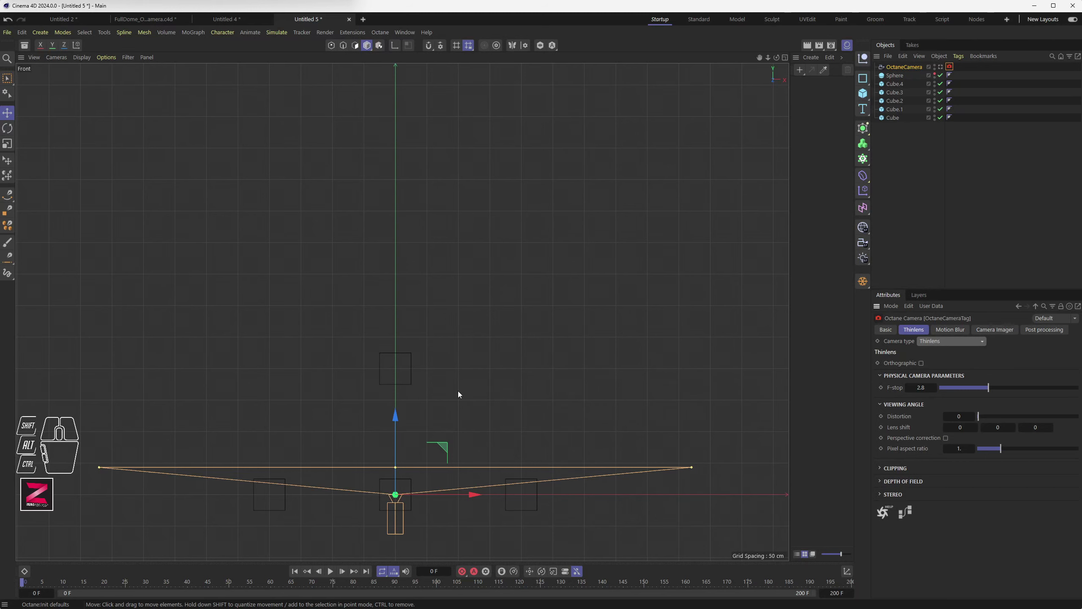
Zoom the Front view out to see the whole scene, dismissing the Character menu.
drag(455, 400, 445, 320)
middle_click(458, 308)
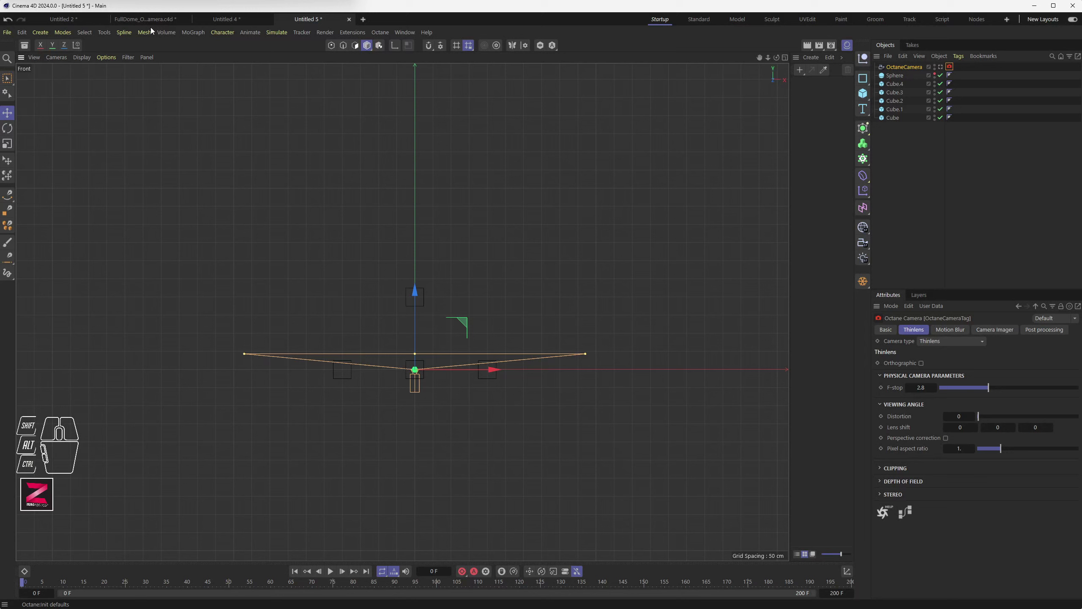
click(388, 36)
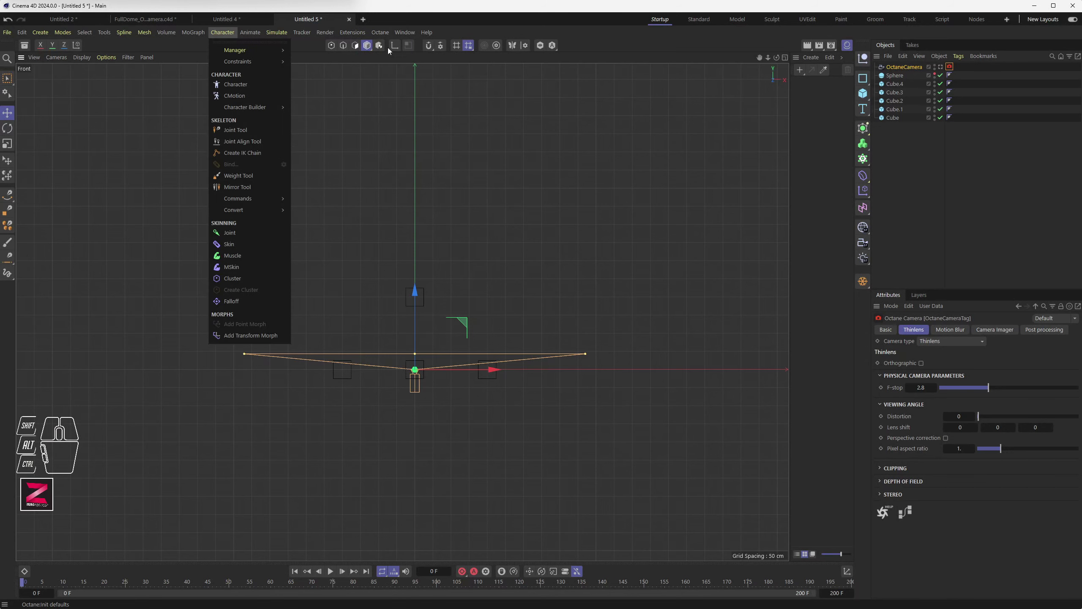
click(391, 55)
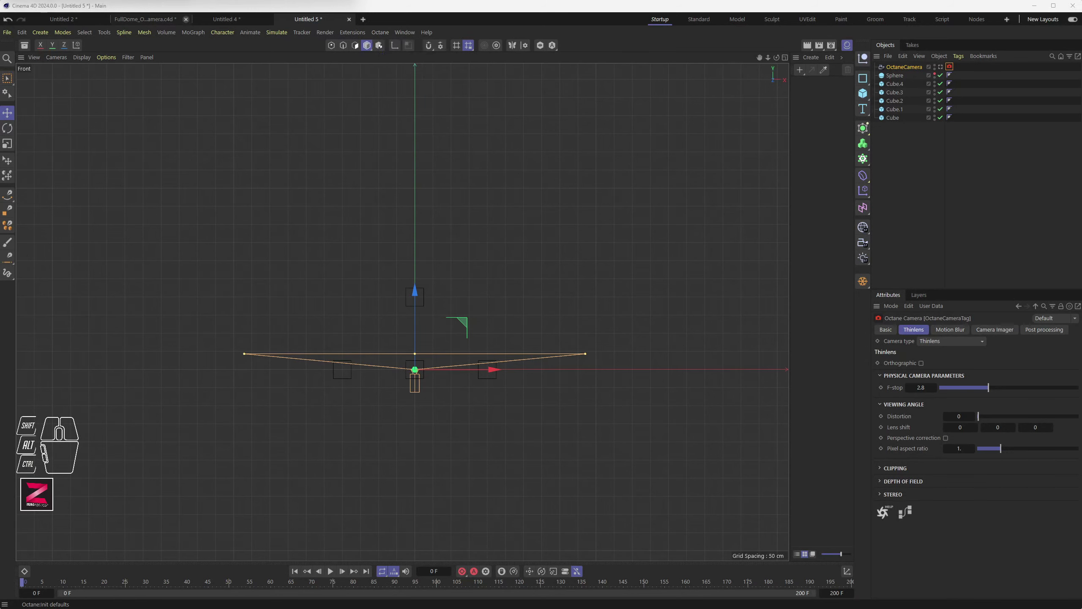
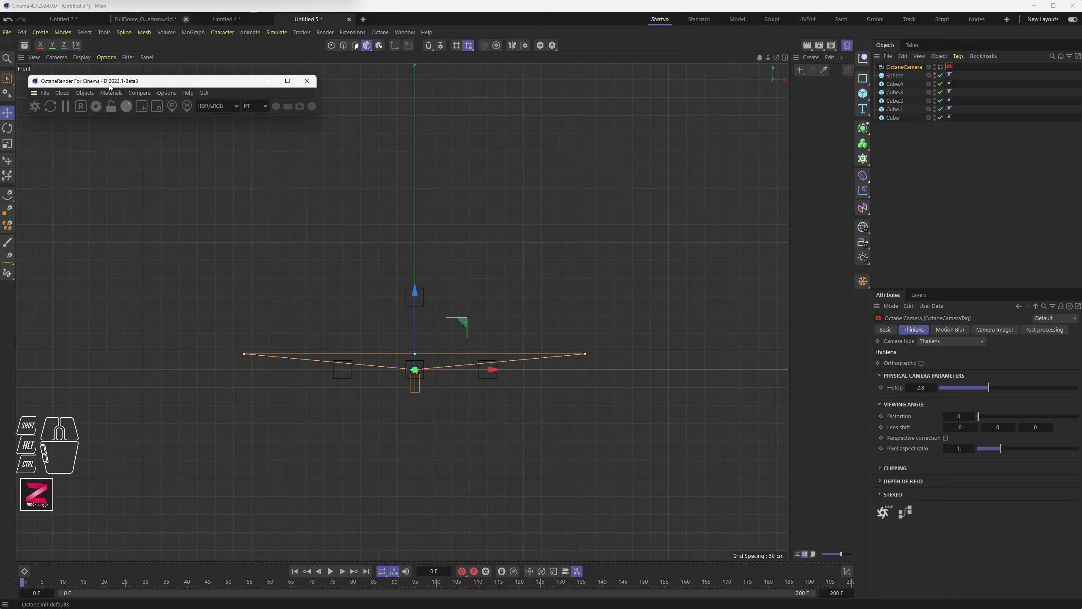
Add an Octane Sky with the studio panoramic HDRI and maximize the camera perspective view.
drag(93, 95, 93, 130)
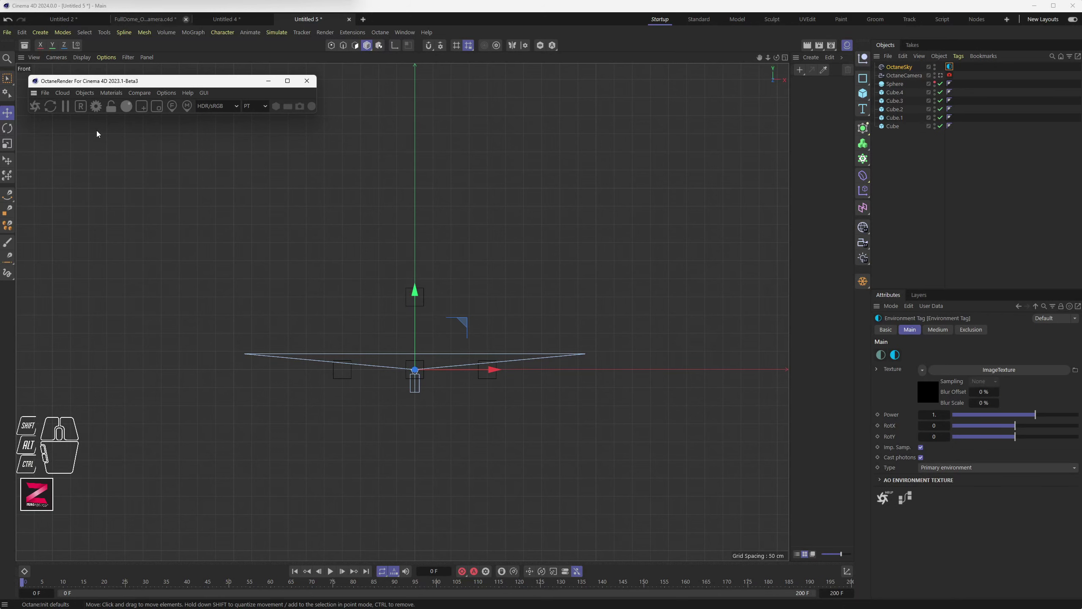
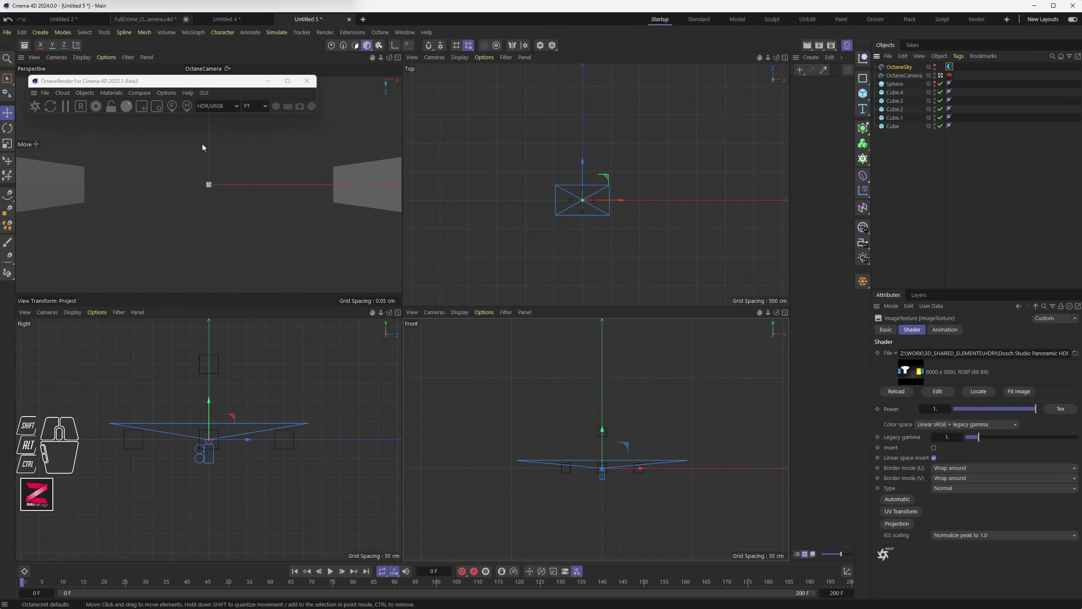
click(205, 86)
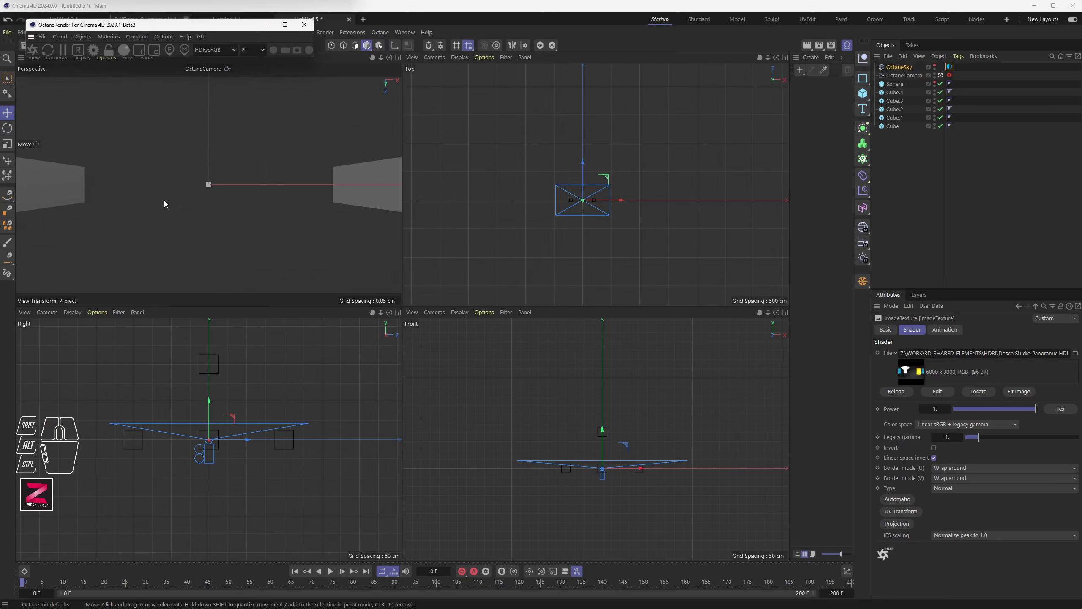
middle_click(210, 186)
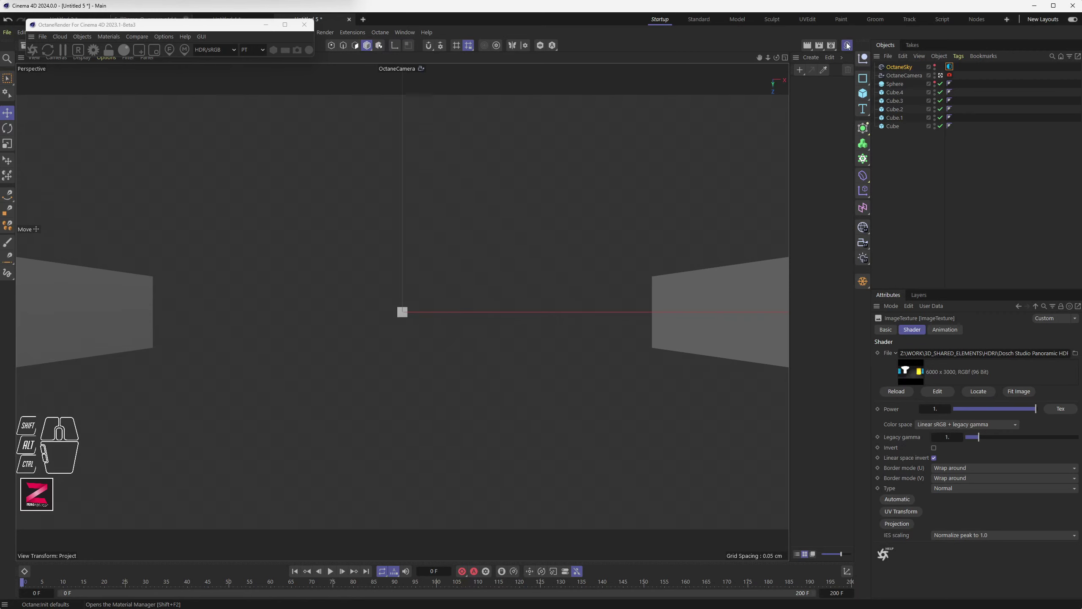
Set Render Settings output to 1280 by 1280 and close the window.
click(850, 47)
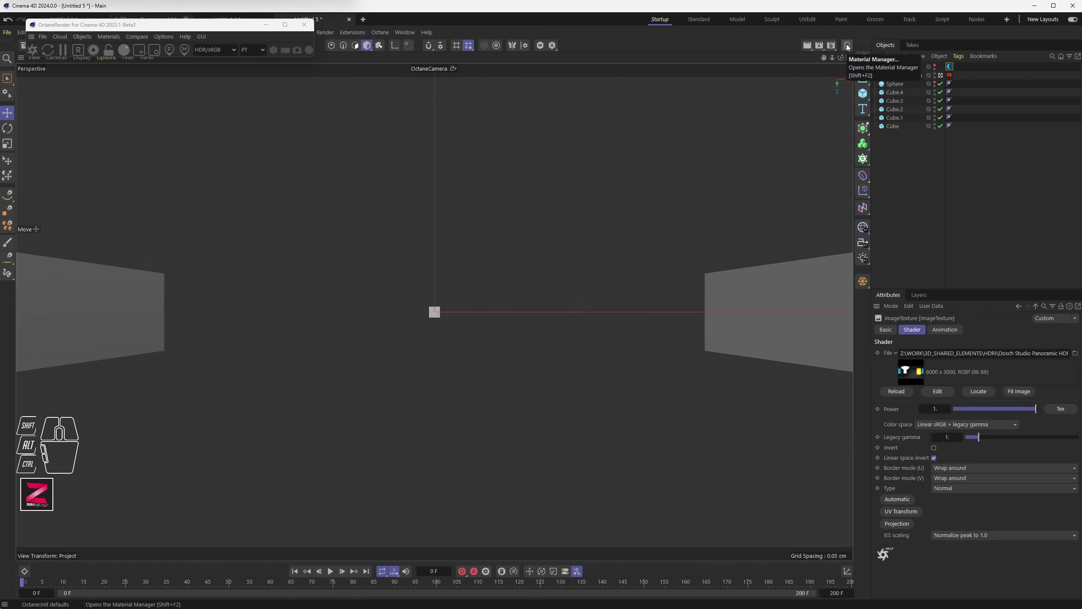
click(849, 47)
click(836, 49)
click(890, 47)
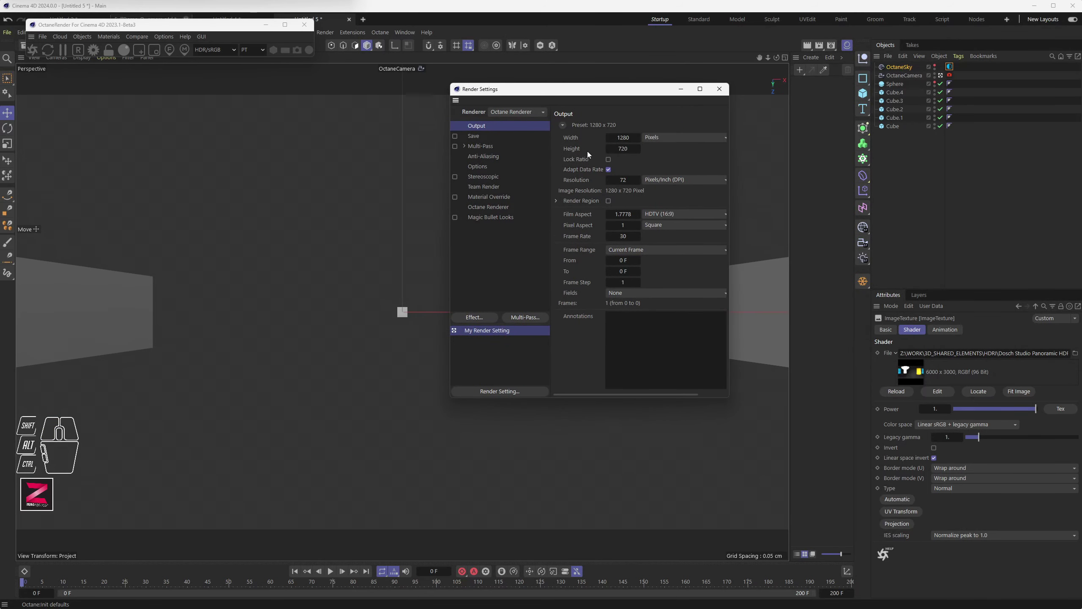
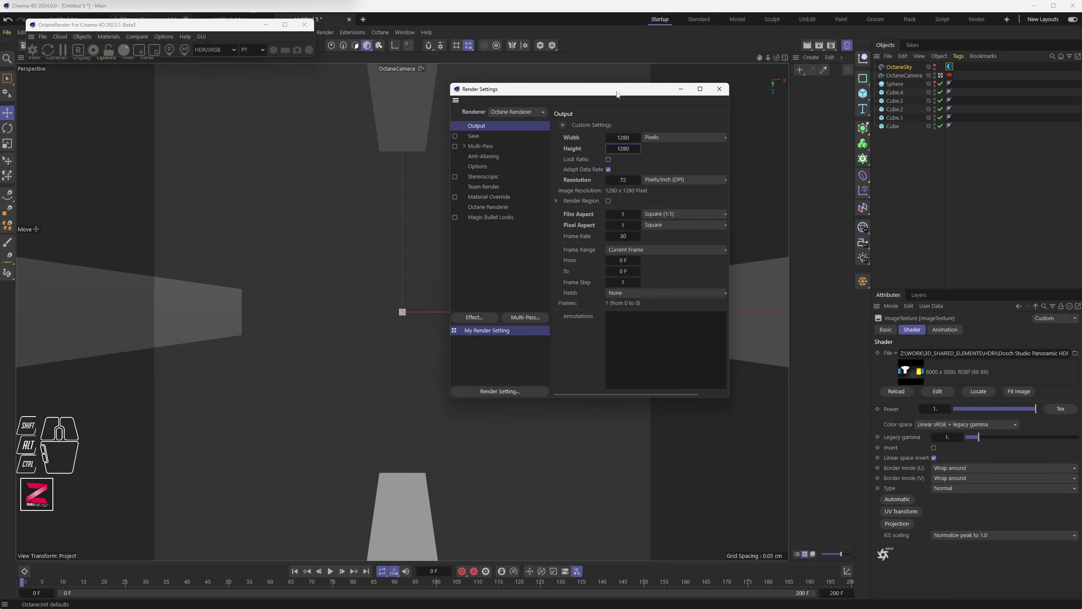
click(730, 95)
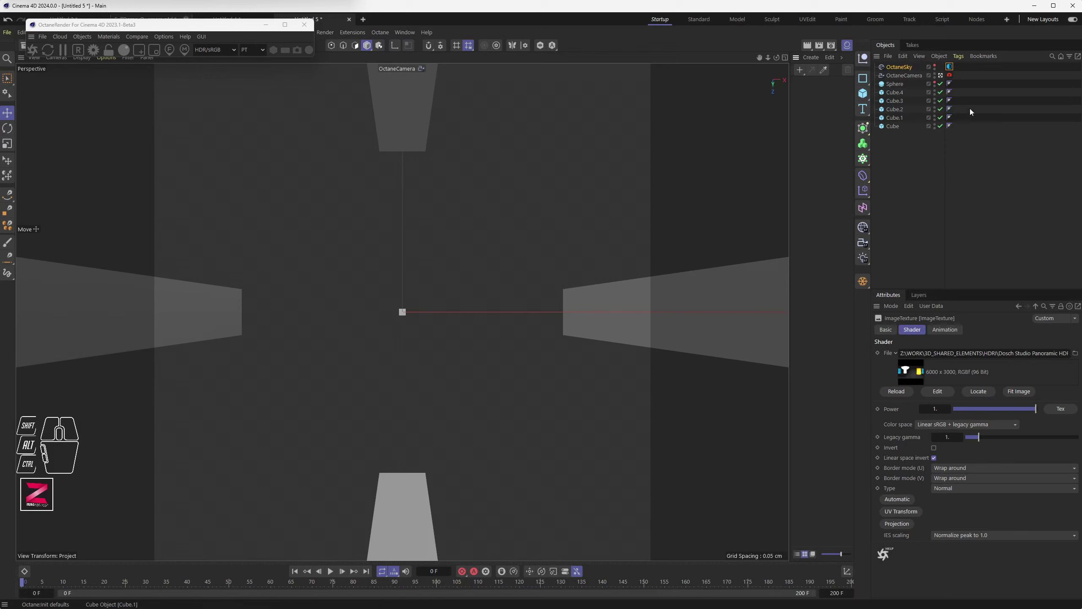
Select the OctaneCamera and show its lens properties: 1.66 mm focal length, ~169° field of view.
click(951, 76)
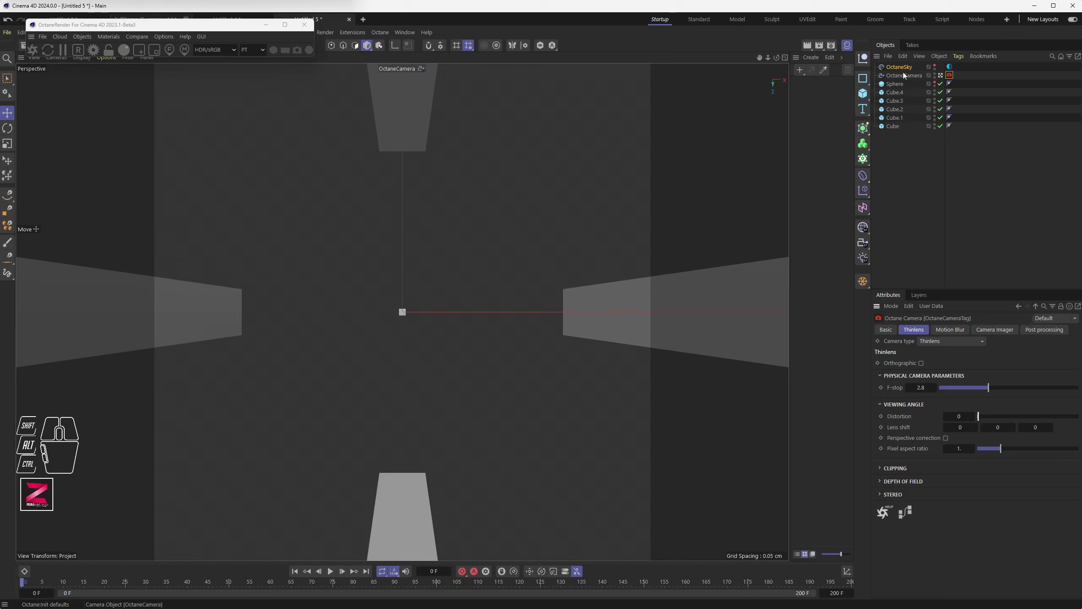
click(906, 79)
click(958, 330)
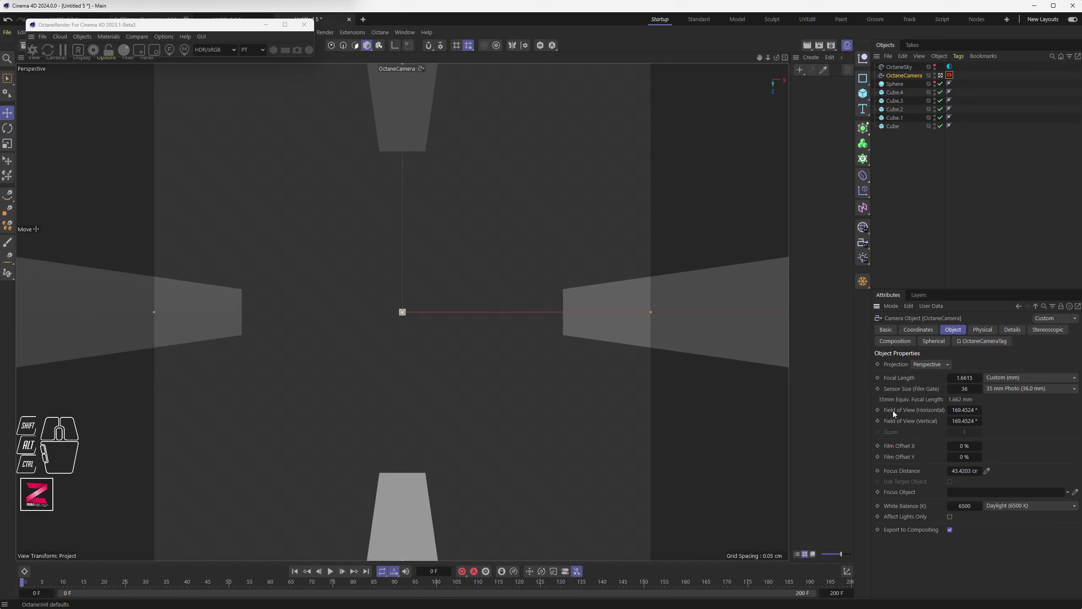
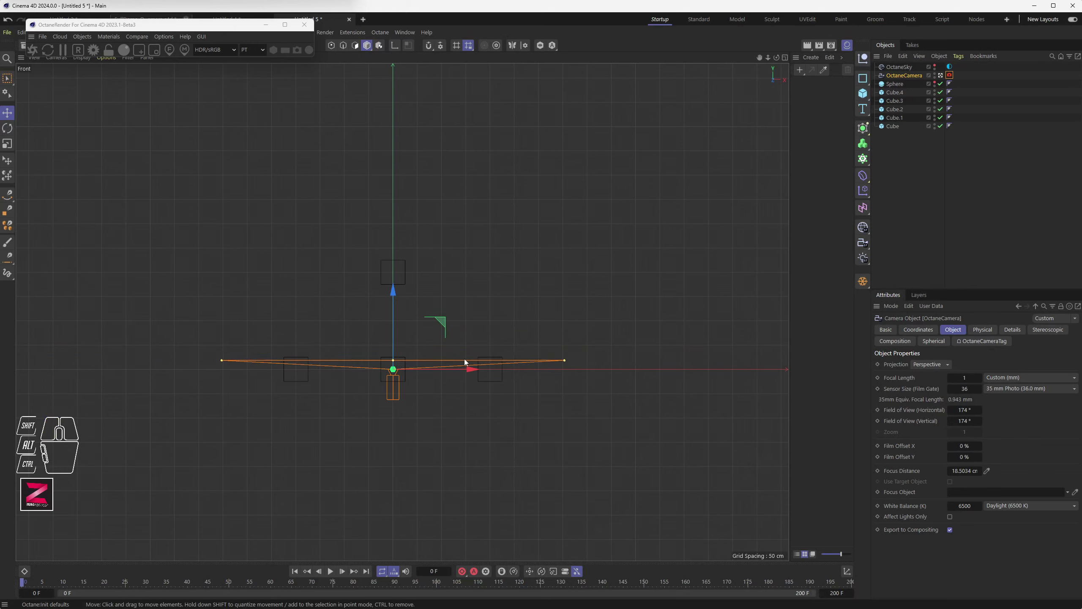
Widen the camera frustum in the Front view to about 0.427 mm equivalent focal length.
drag(567, 362, 736, 369)
drag(733, 362, 742, 361)
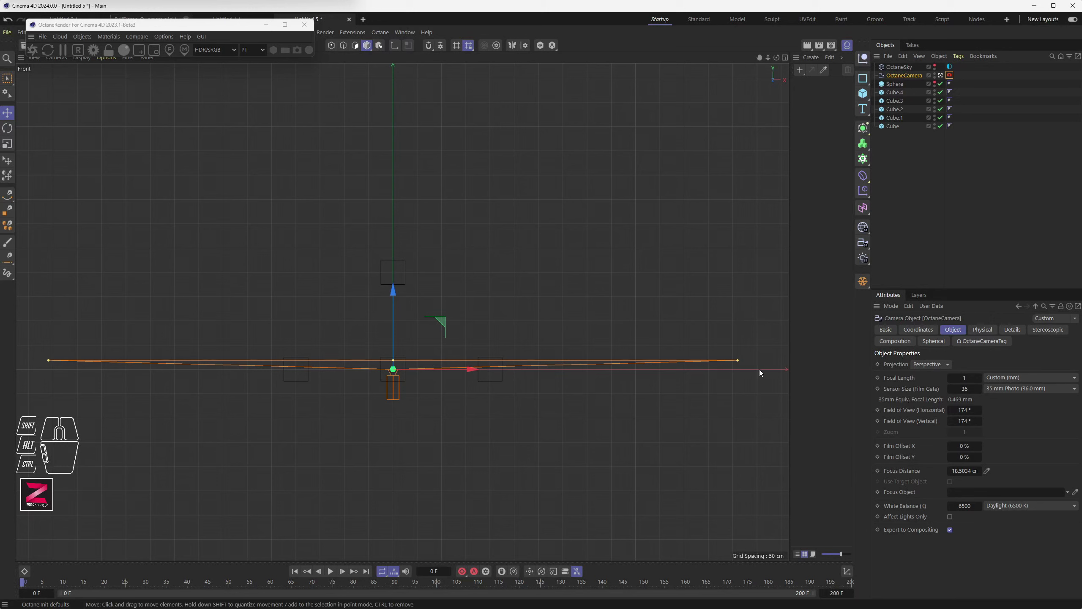
drag(740, 363, 775, 363)
scroll(up, 3)
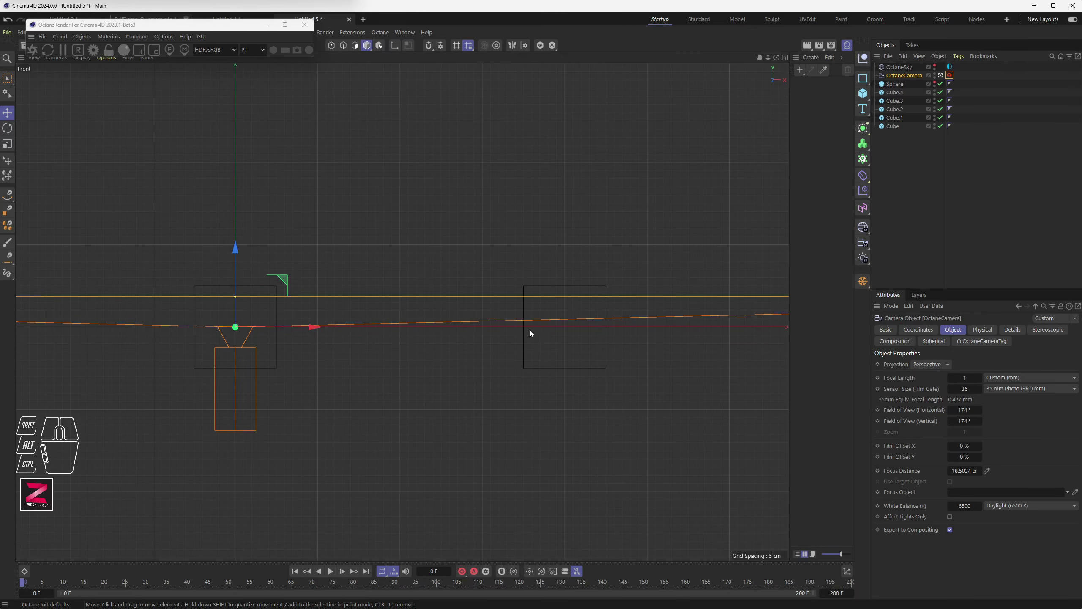
scroll(up, 3)
scroll(down, 3)
scroll(up, 3)
Look through the camera by enlarging the Perspective viewport.
drag(395, 351, 445, 357)
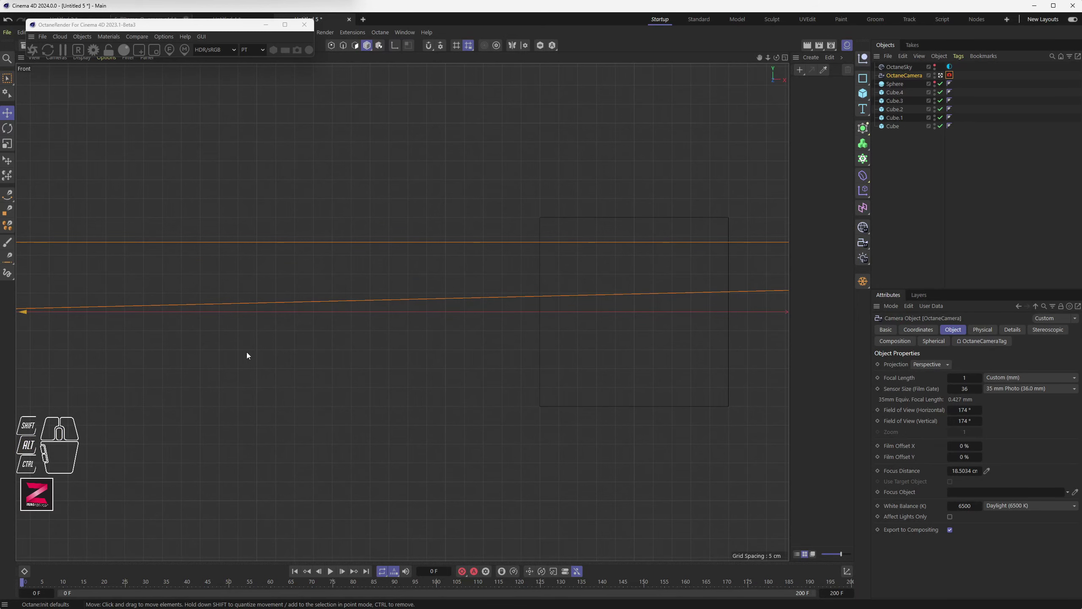
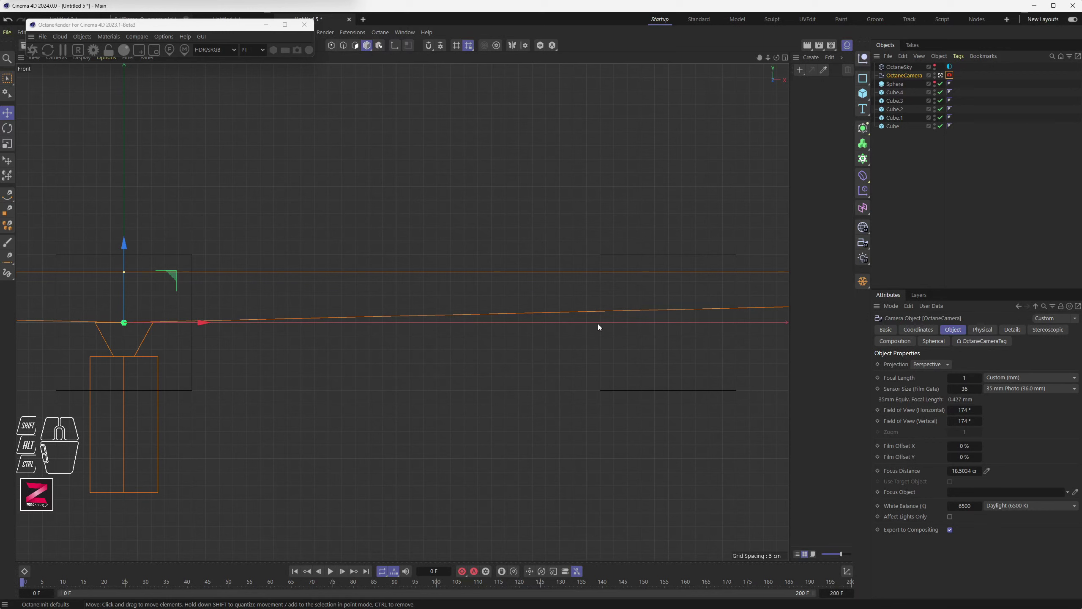
scroll(down, 3)
middle_click(479, 336)
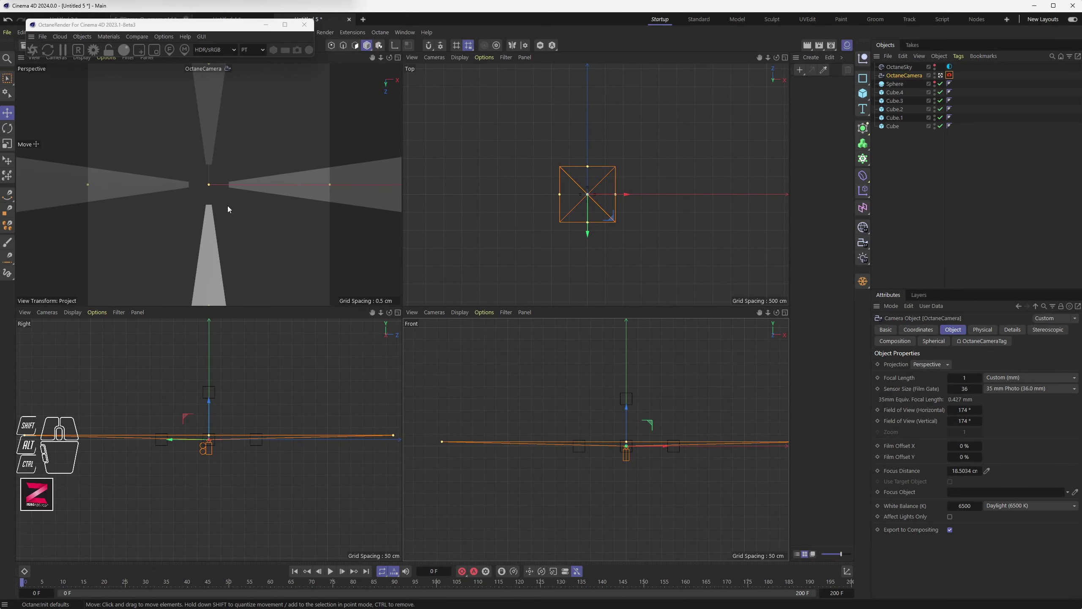
middle_click(227, 200)
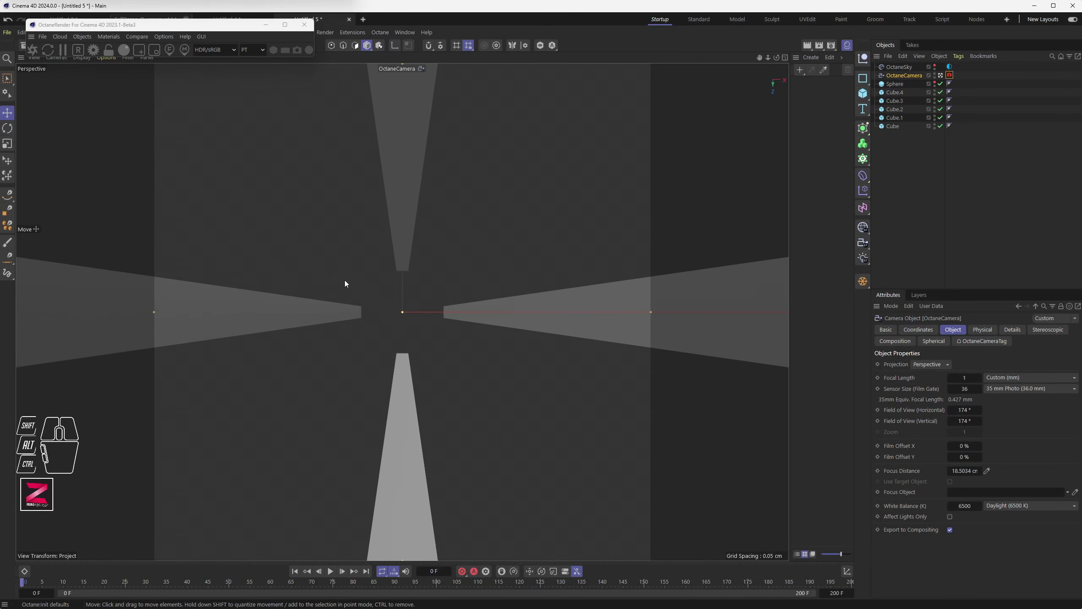
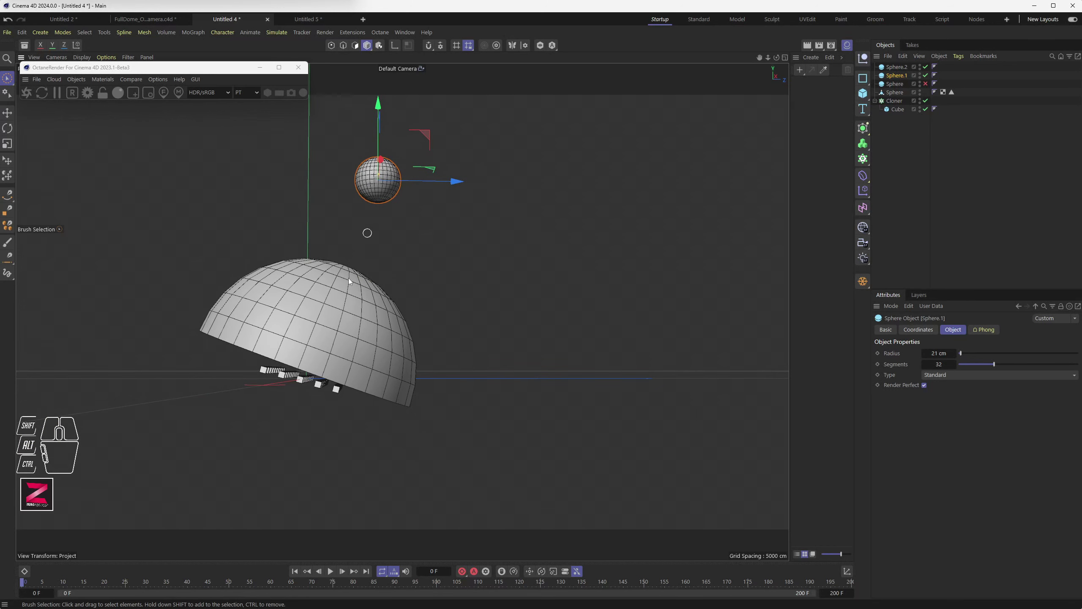
Ctrl-drag a copy of the sphere beside the dome in Untitled 4.
drag(360, 250, 499, 303)
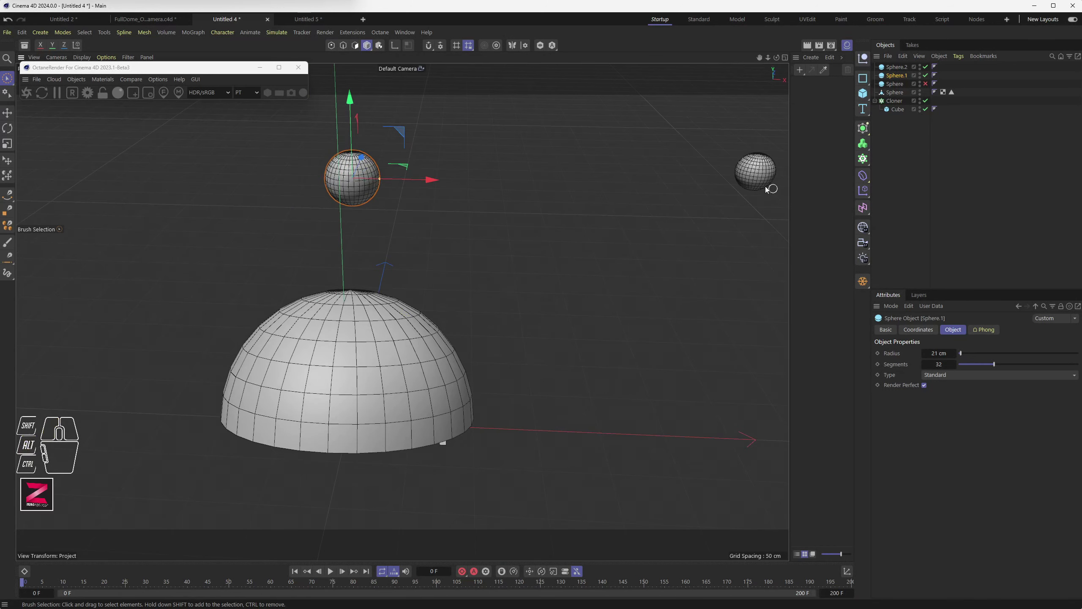
drag(404, 135, 678, 390)
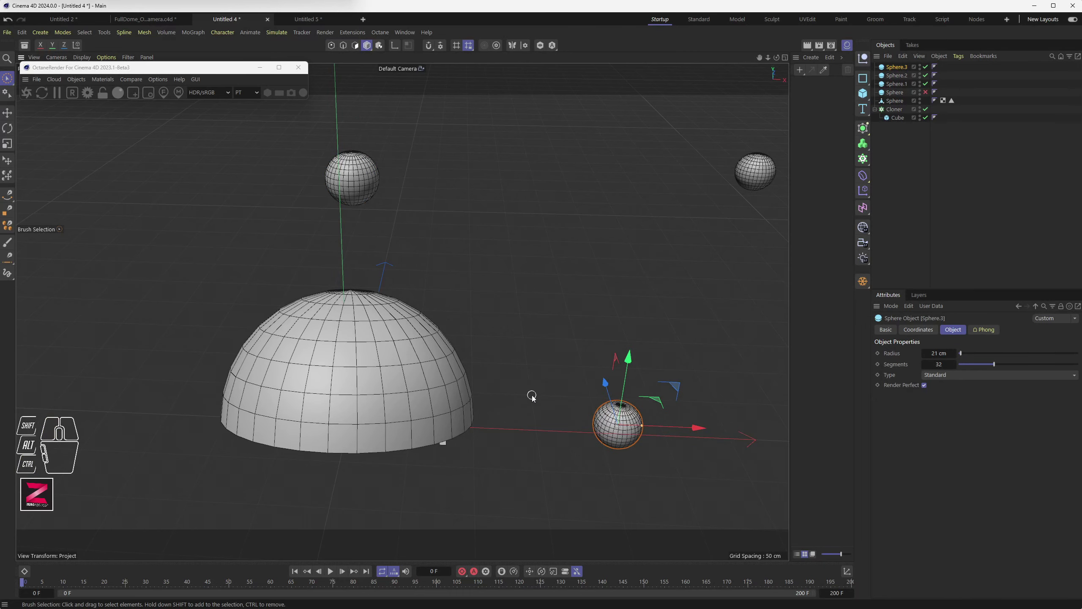
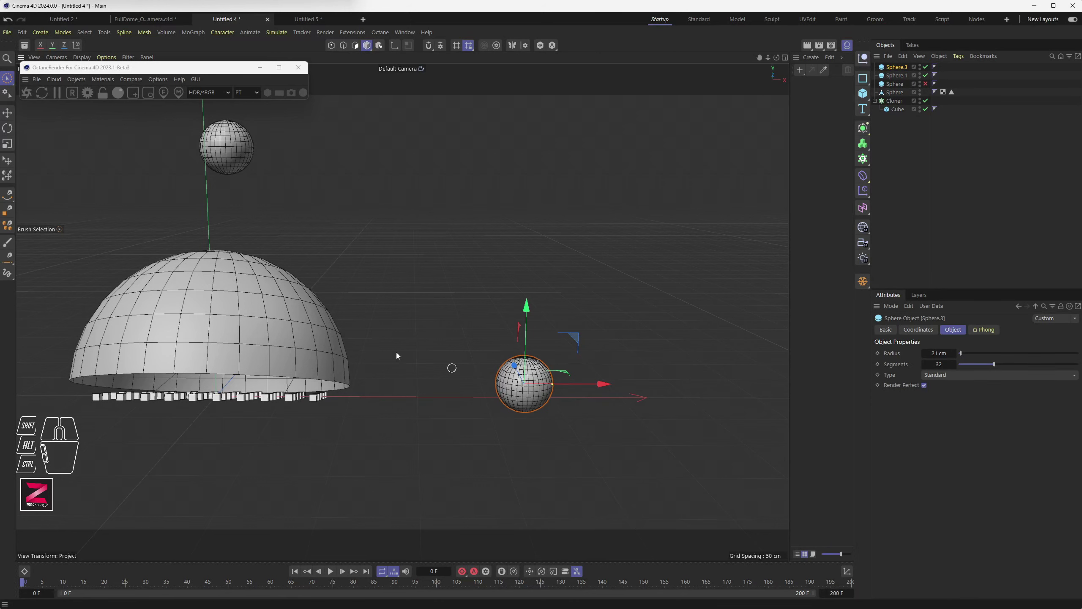
click(244, 144)
Orbit around the dome and spheres, then return to the Untitled 5 scene.
drag(284, 259, 371, 288)
drag(317, 239, 316, 249)
drag(327, 124, 333, 104)
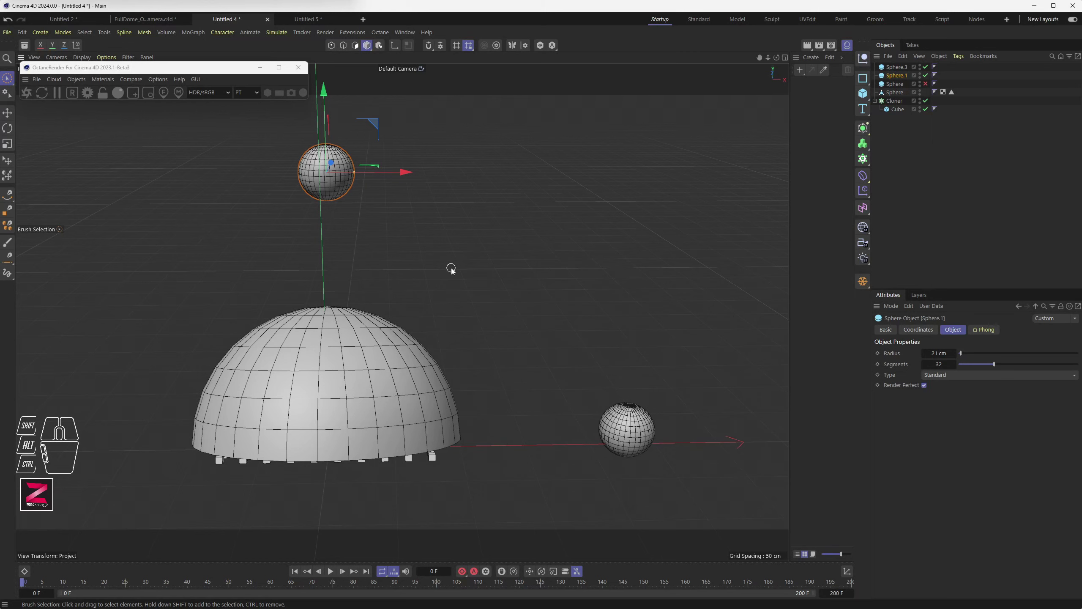
click(305, 21)
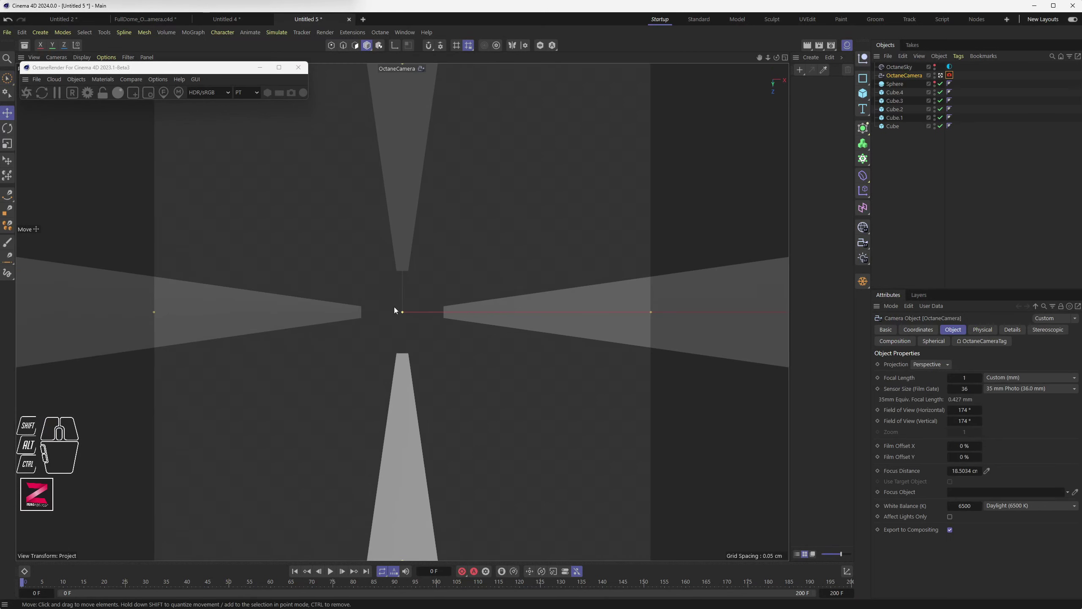
Deselect the camera and frame the camera and cubes in an enlarged Front view.
click(501, 267)
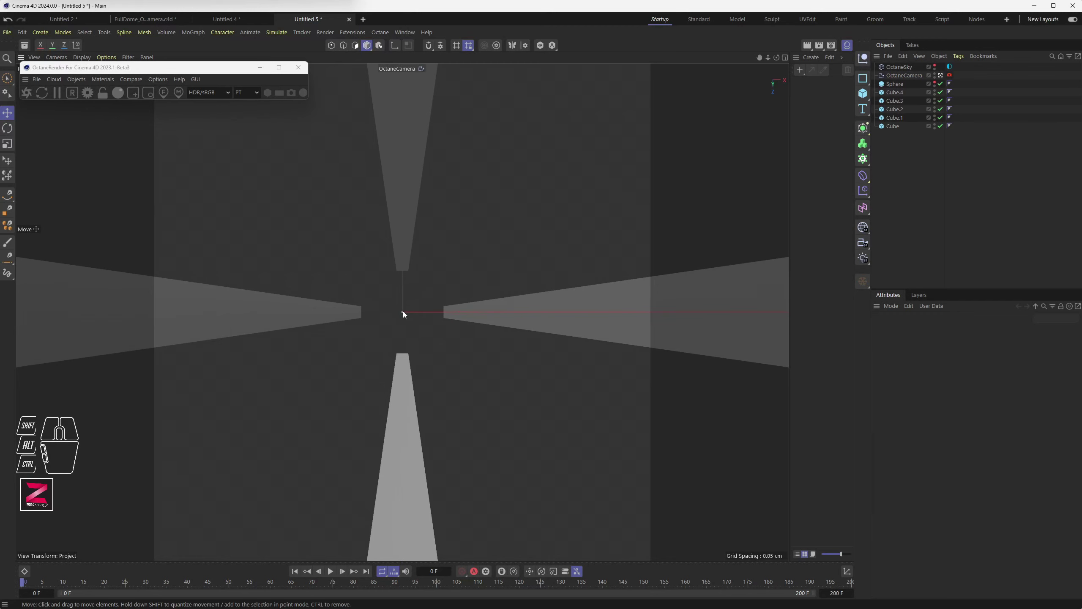
middle_click(433, 301)
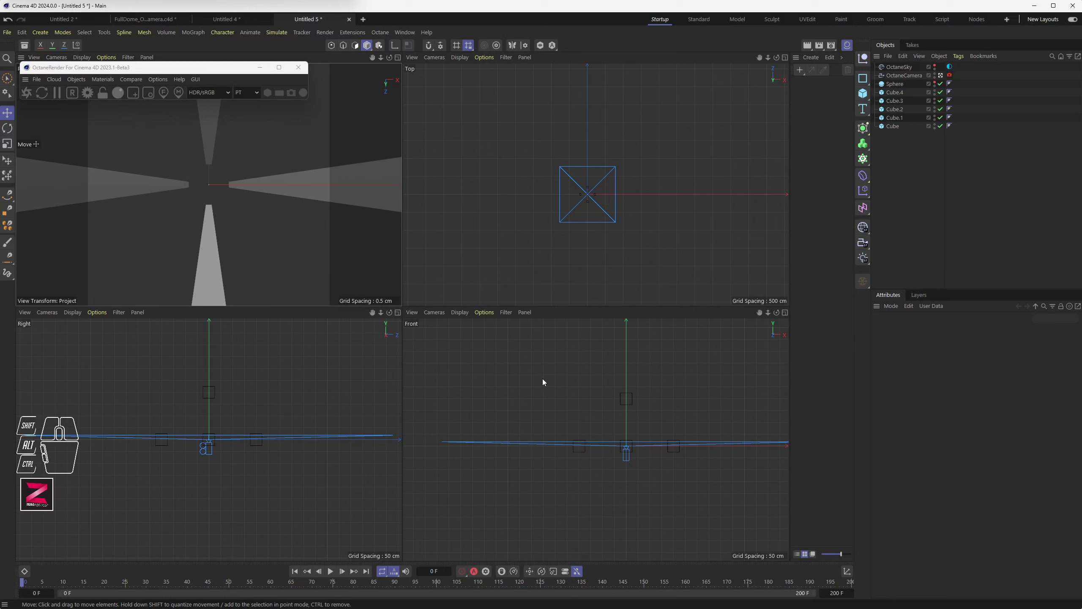
scroll(down, 3)
scroll(up, 3)
middle_click(605, 412)
scroll(down, 3)
drag(493, 346, 378, 346)
scroll(up, 3)
Select the cubes around the camera, check the 174° perspective view, and restore four views.
click(385, 200)
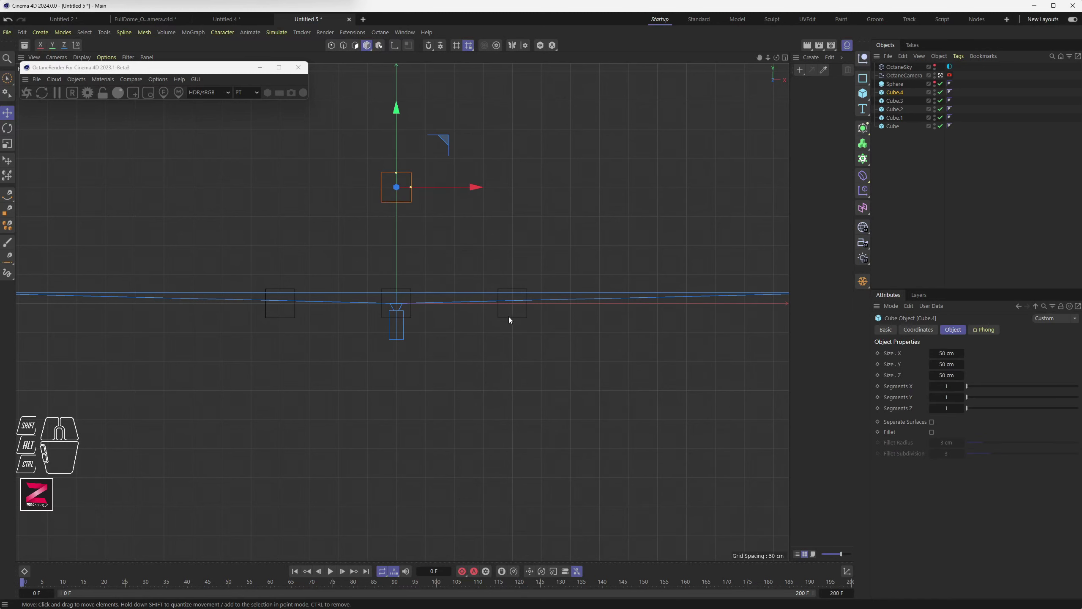
click(513, 319)
middle_click(419, 297)
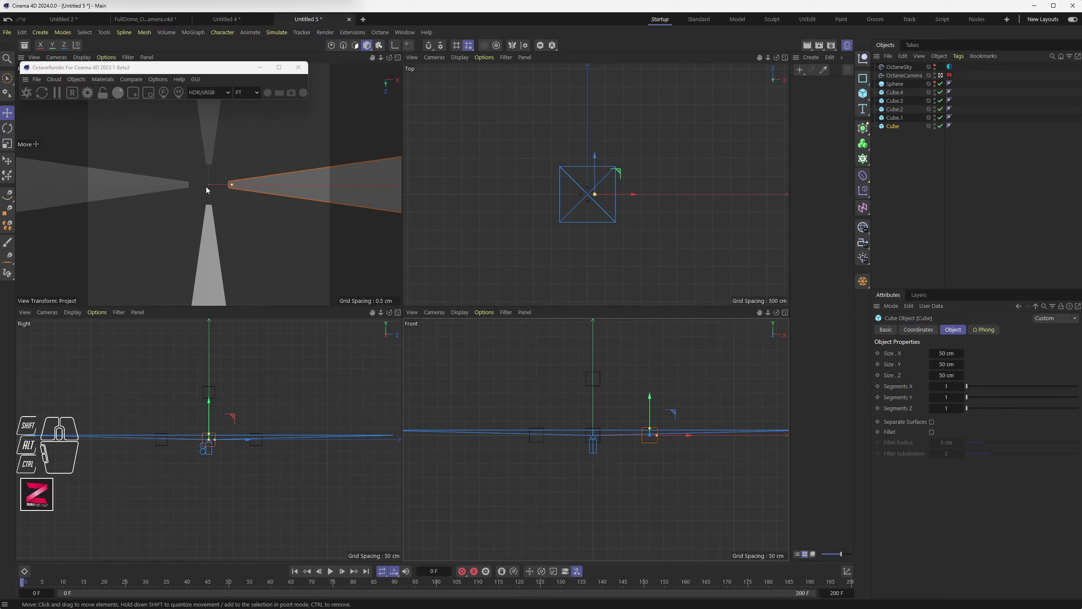
click(603, 377)
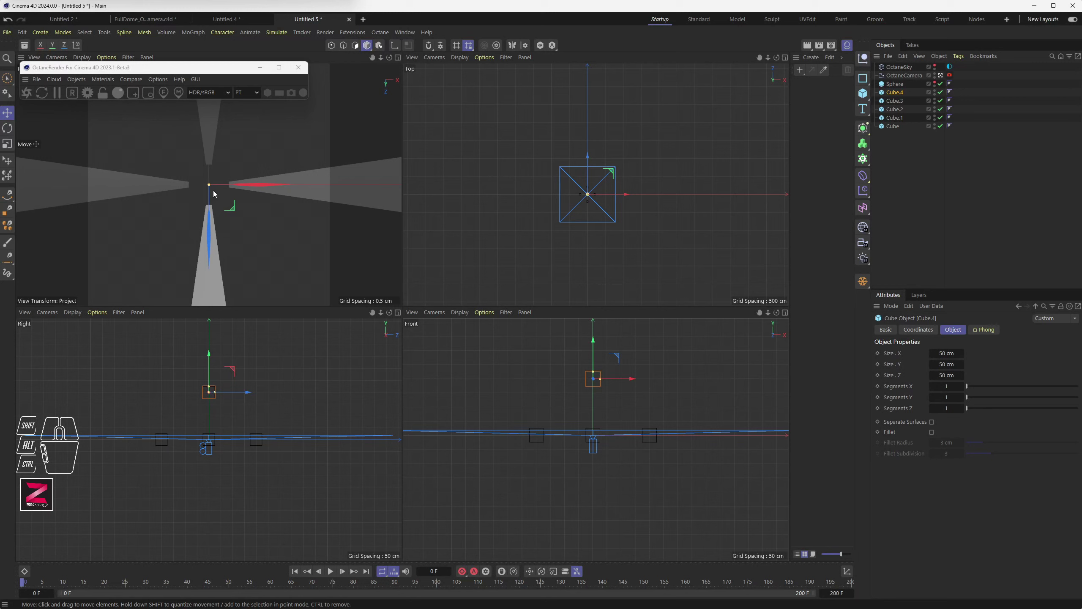
scroll(up, 3)
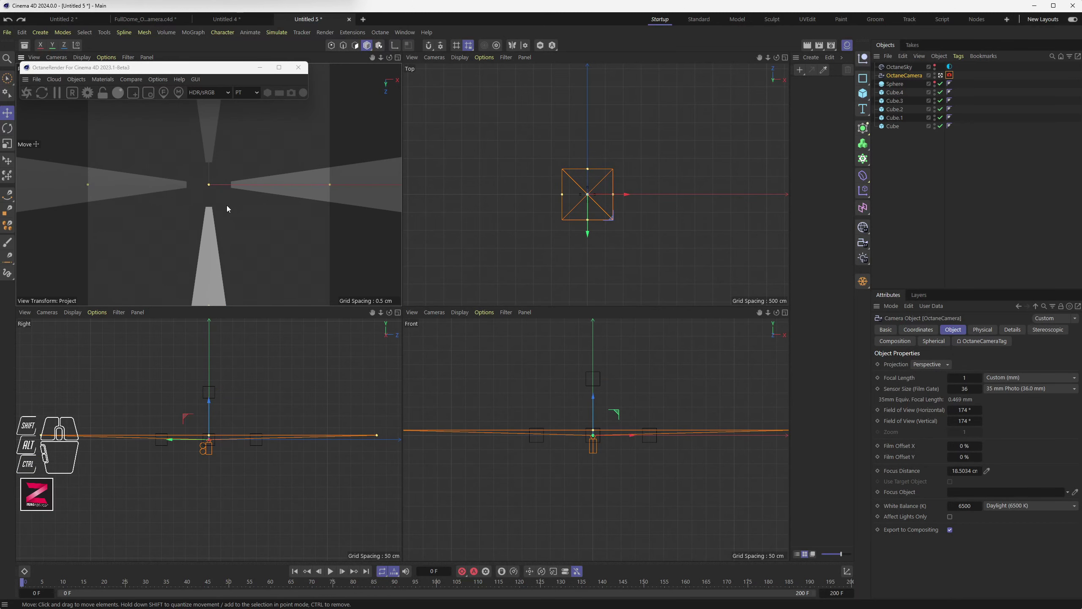
middle_click(230, 208)
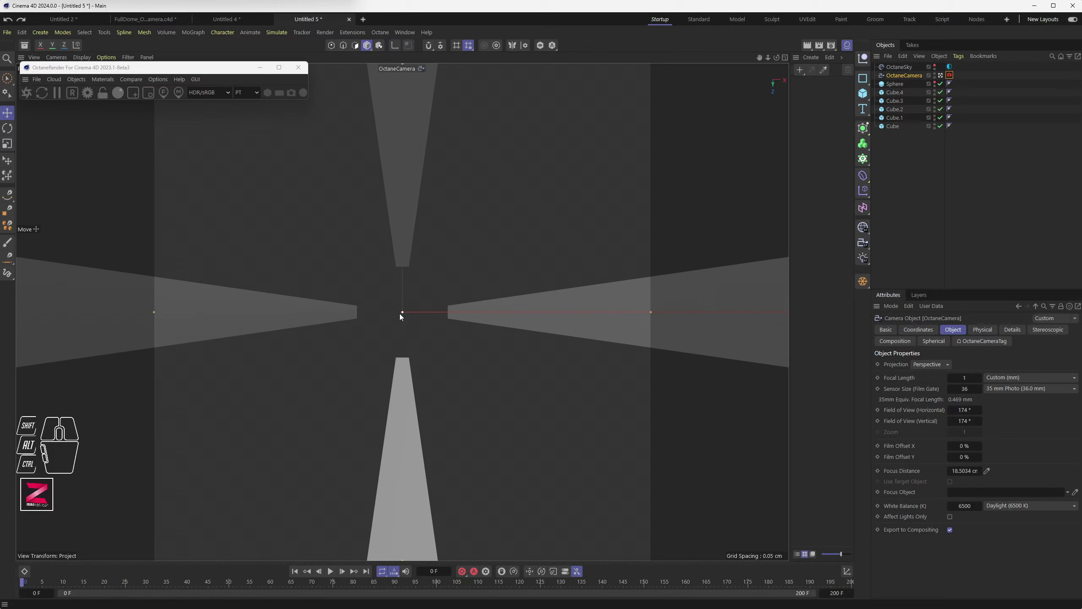
middle_click(424, 319)
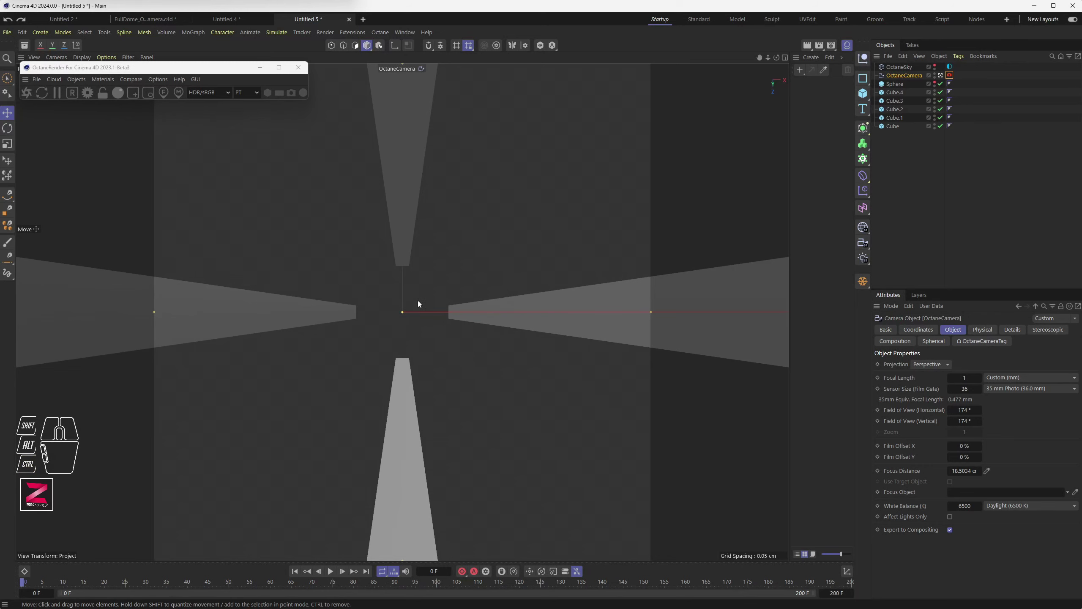
middle_click(421, 303)
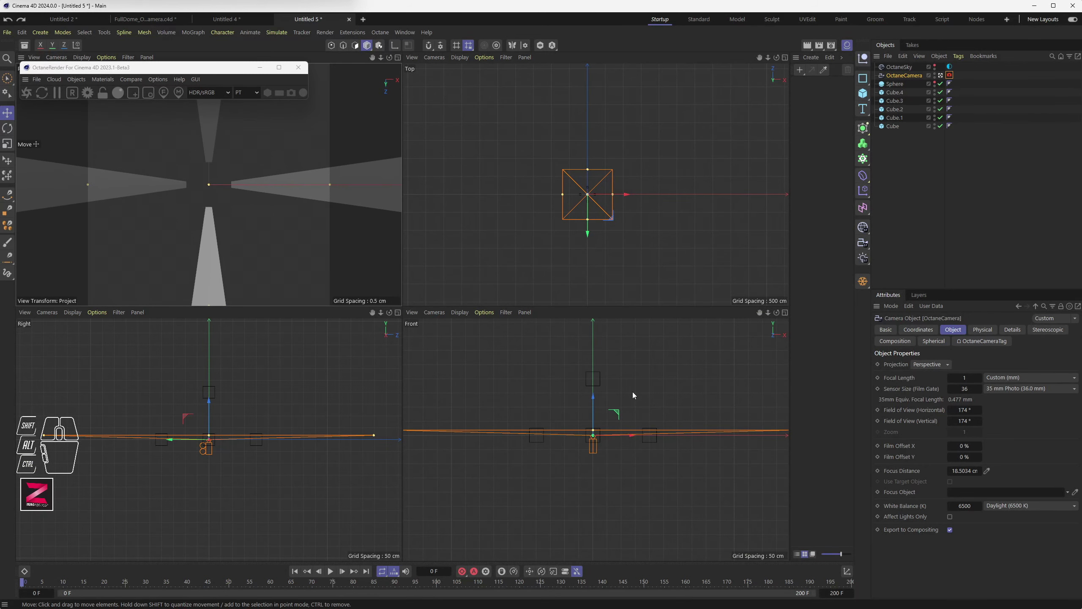
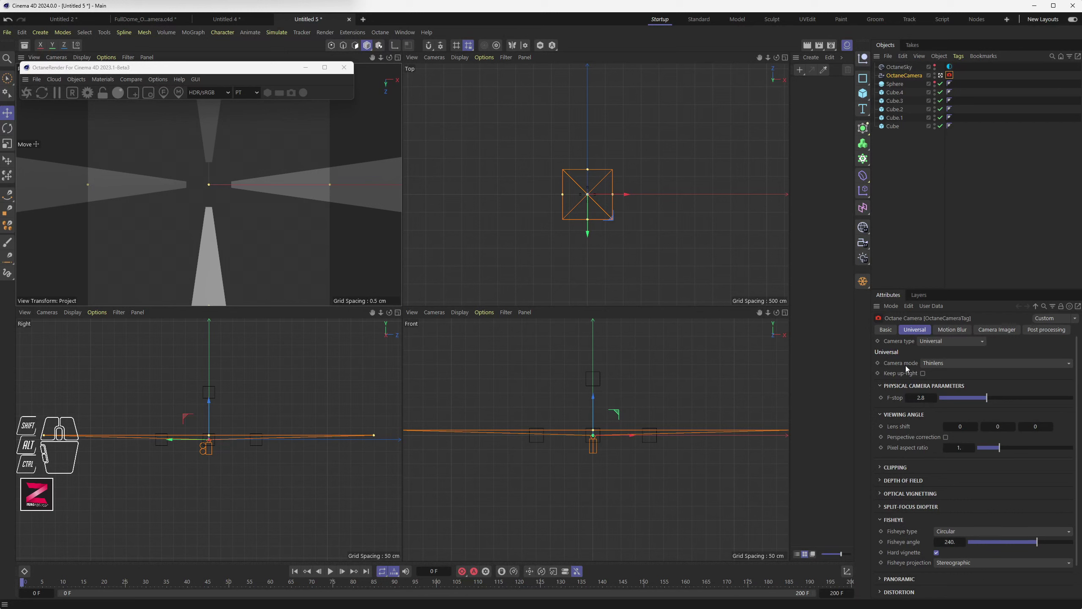
Set the Octane Universal camera's Fisheye angle to 180.
drag(951, 365, 947, 399)
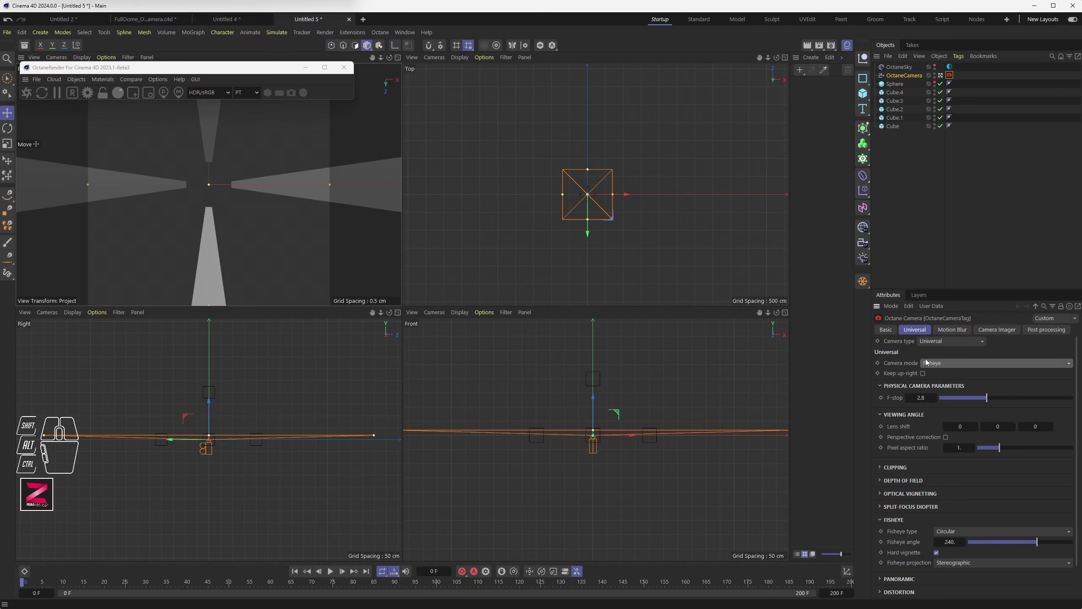
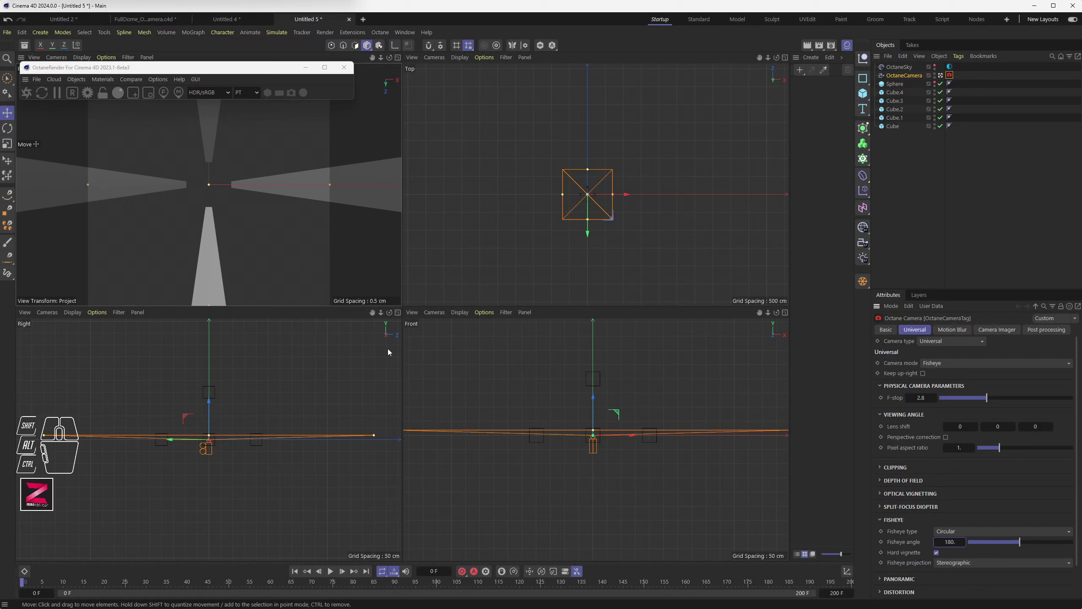
Narrow the camera frustum in the Right and Front views onto the cube directly overhead.
drag(212, 437, 211, 439)
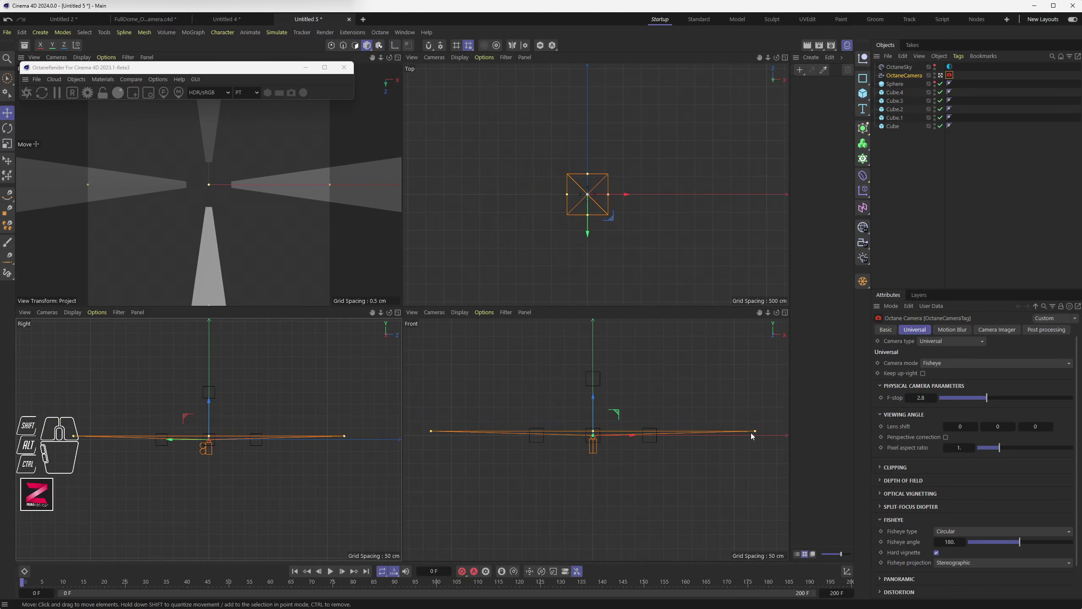
drag(759, 433, 618, 433)
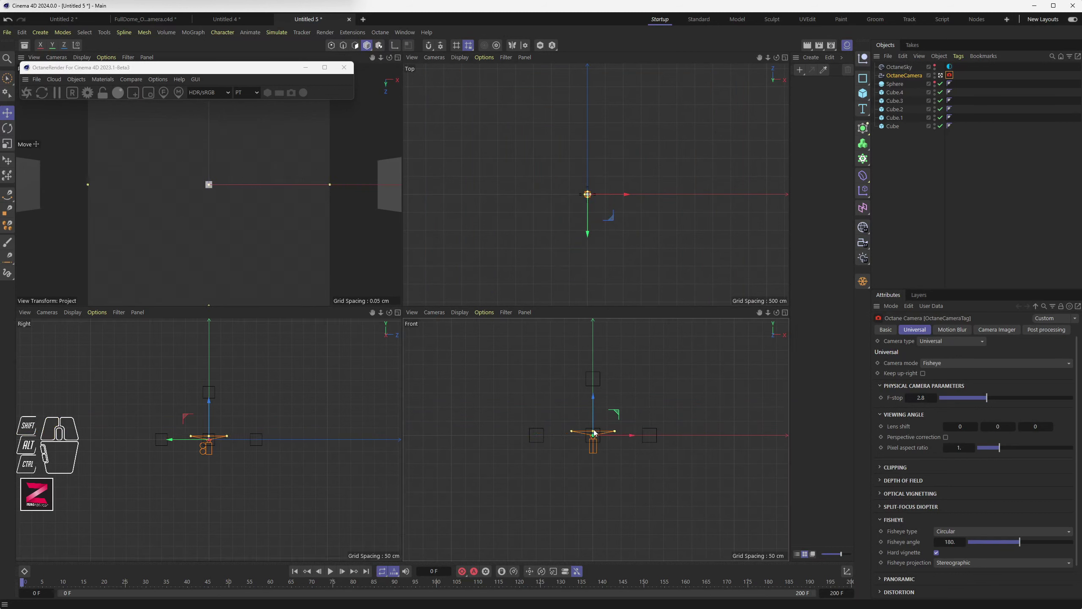
drag(597, 433, 597, 380)
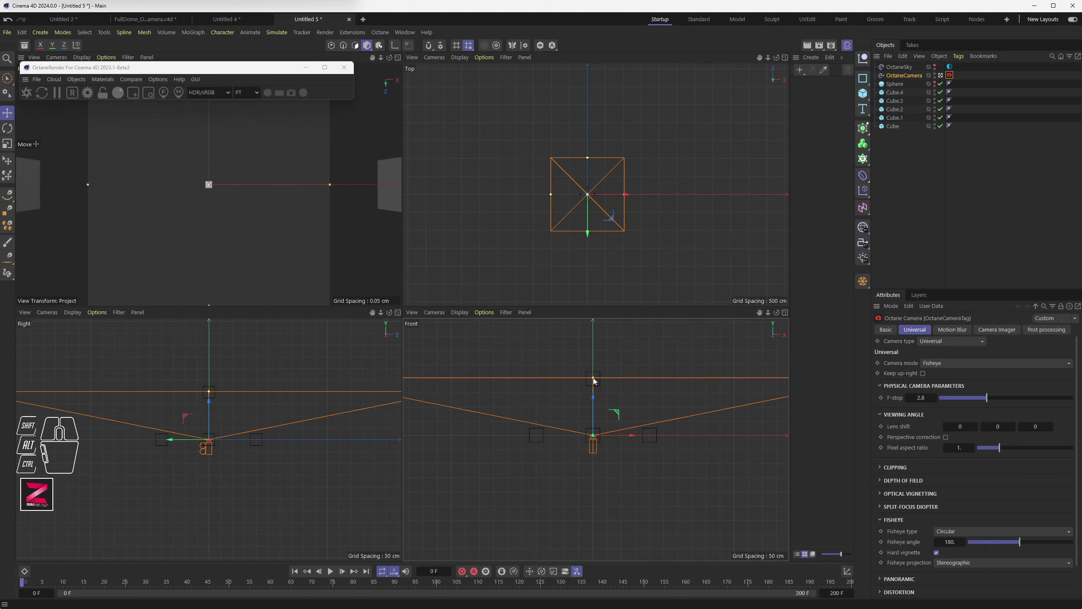
scroll(up, 3)
scroll(down, 3)
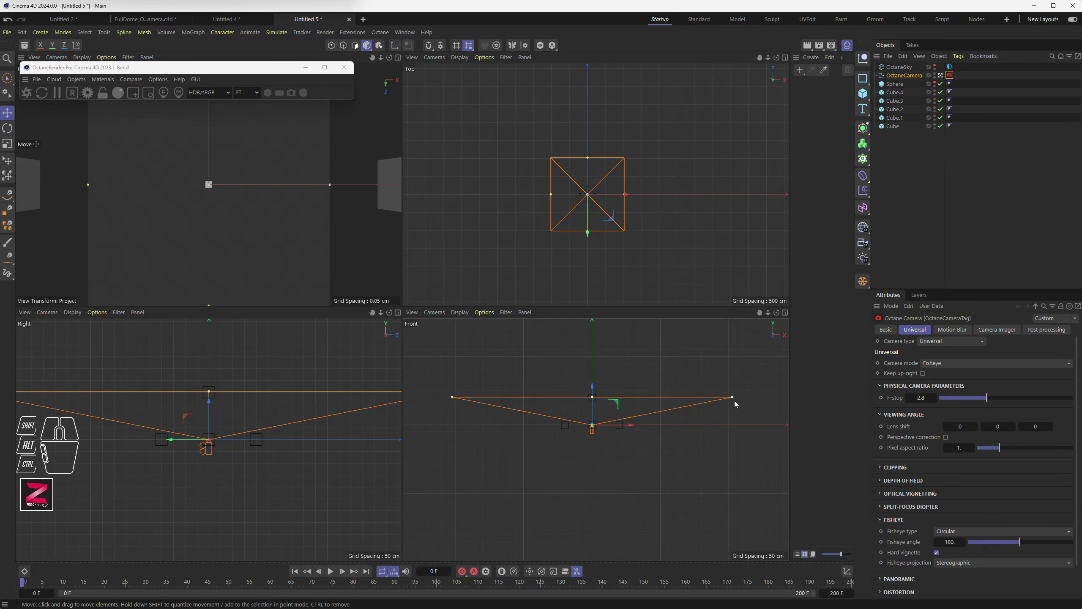
drag(735, 399, 616, 396)
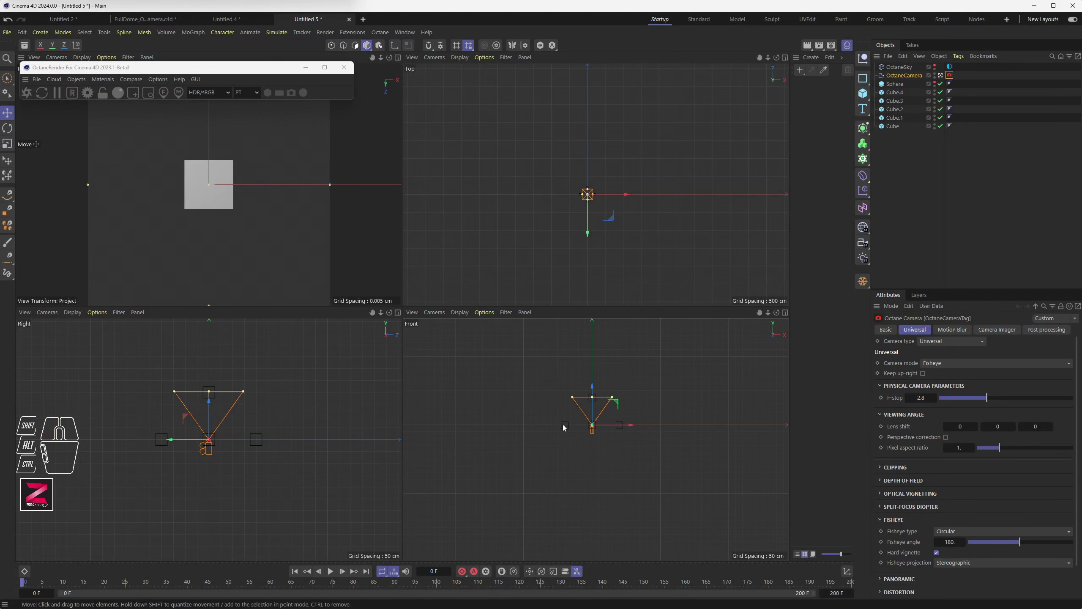
scroll(up, 3)
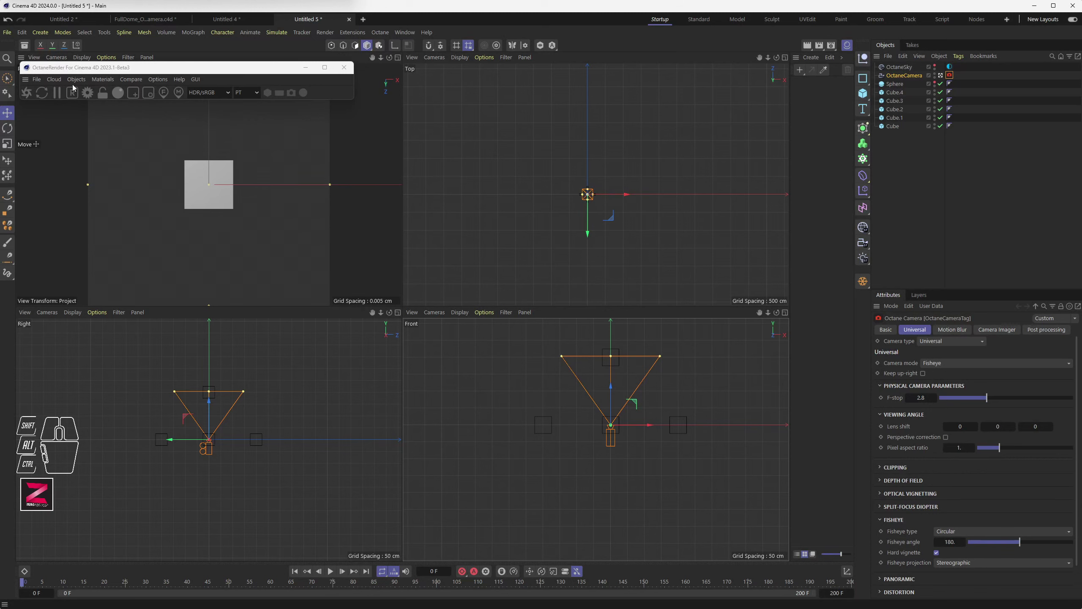
Start the Octane Live Viewer's circular fisheye render and select OctaneSky.
click(30, 97)
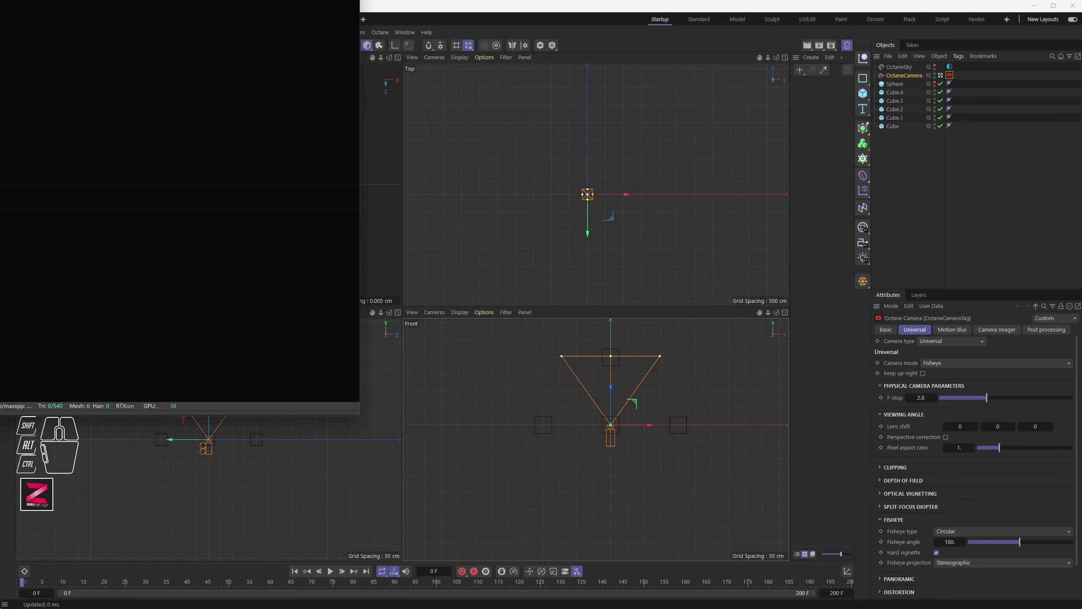
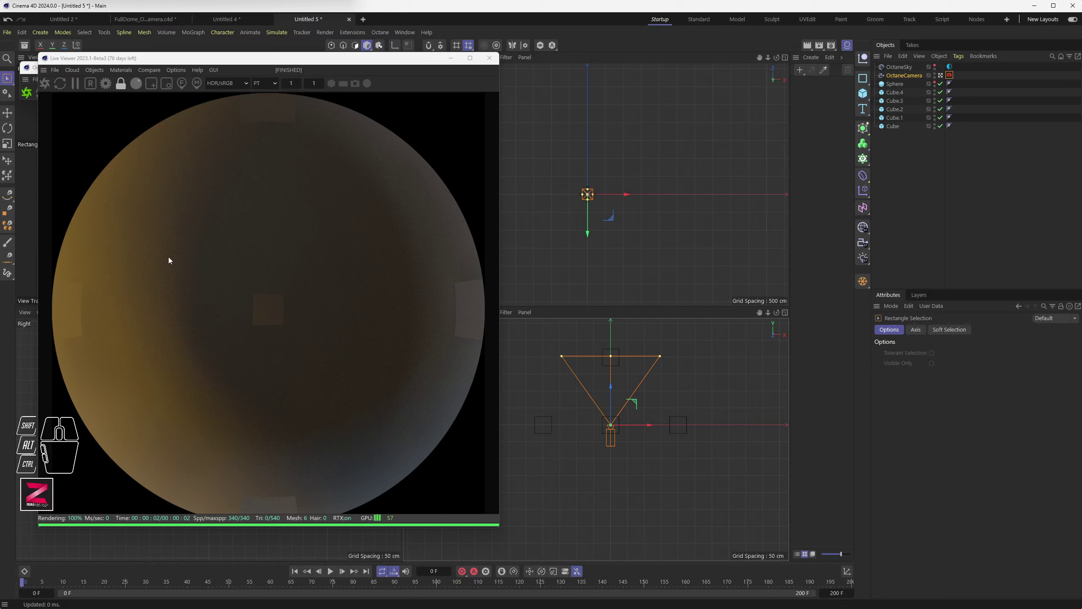
click(909, 70)
Adjust the sky Environment Tag's RotY and close the Octane settings window.
click(954, 70)
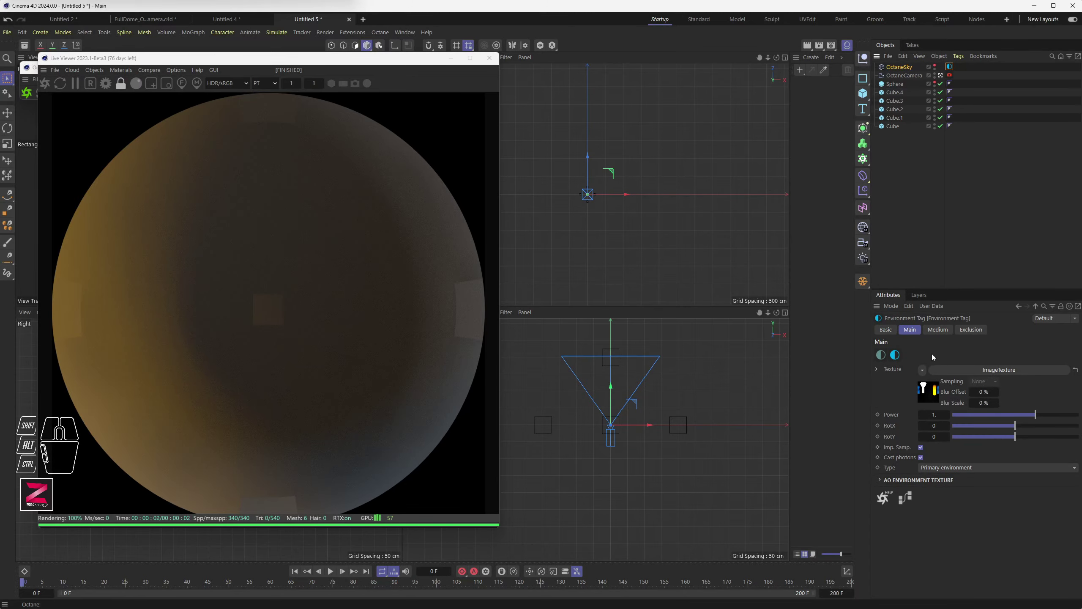
drag(1020, 419, 1025, 419)
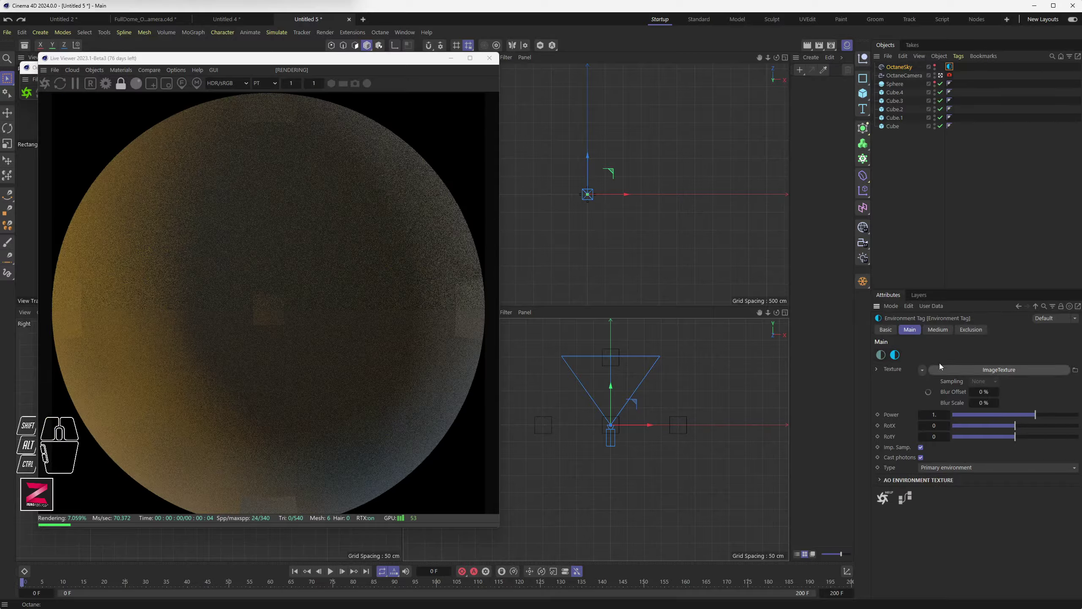
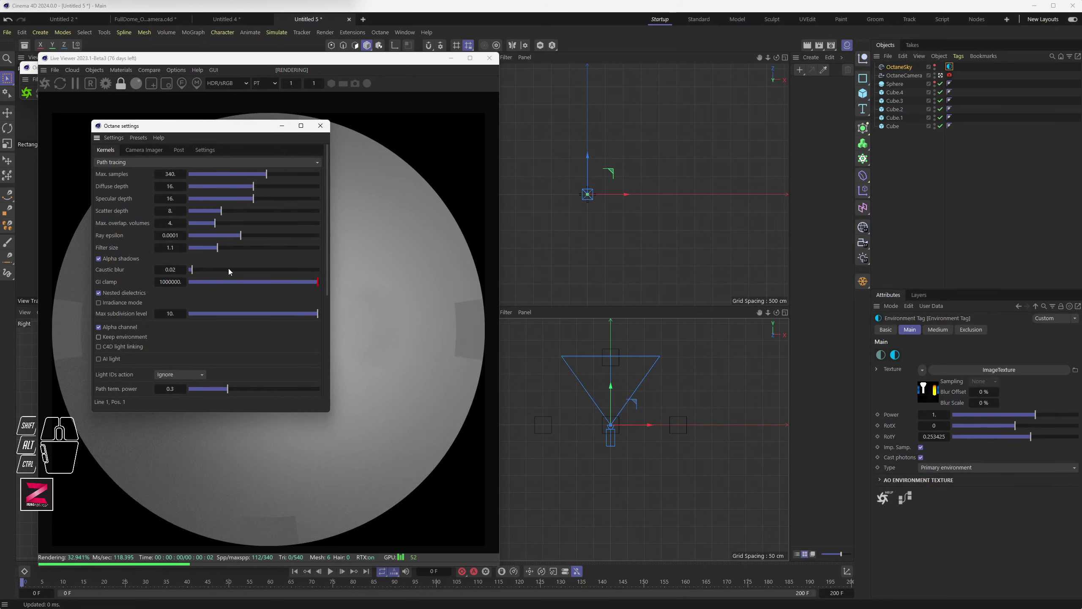
click(323, 131)
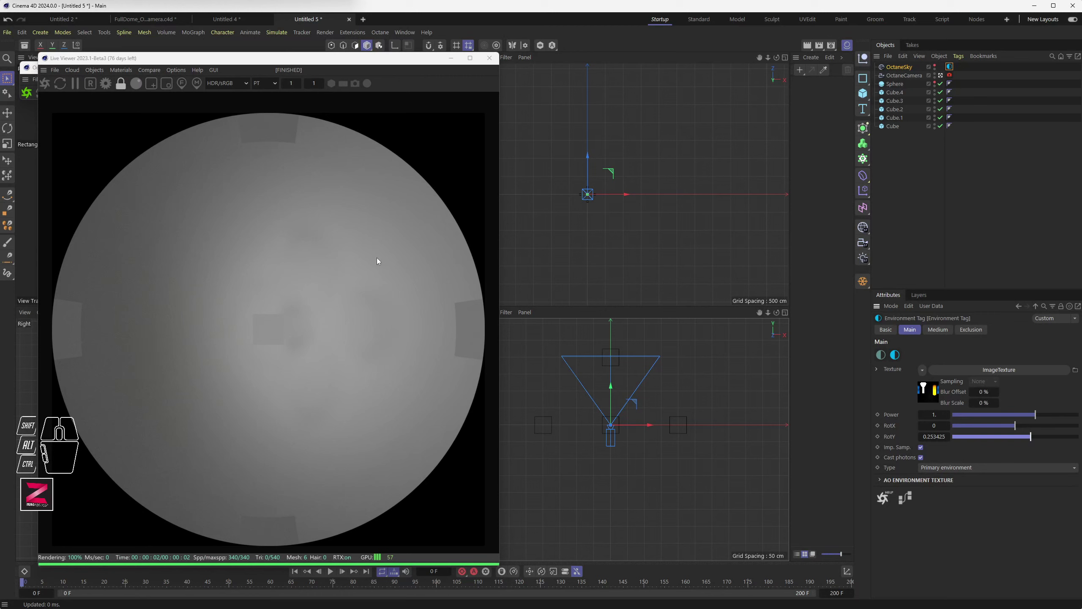
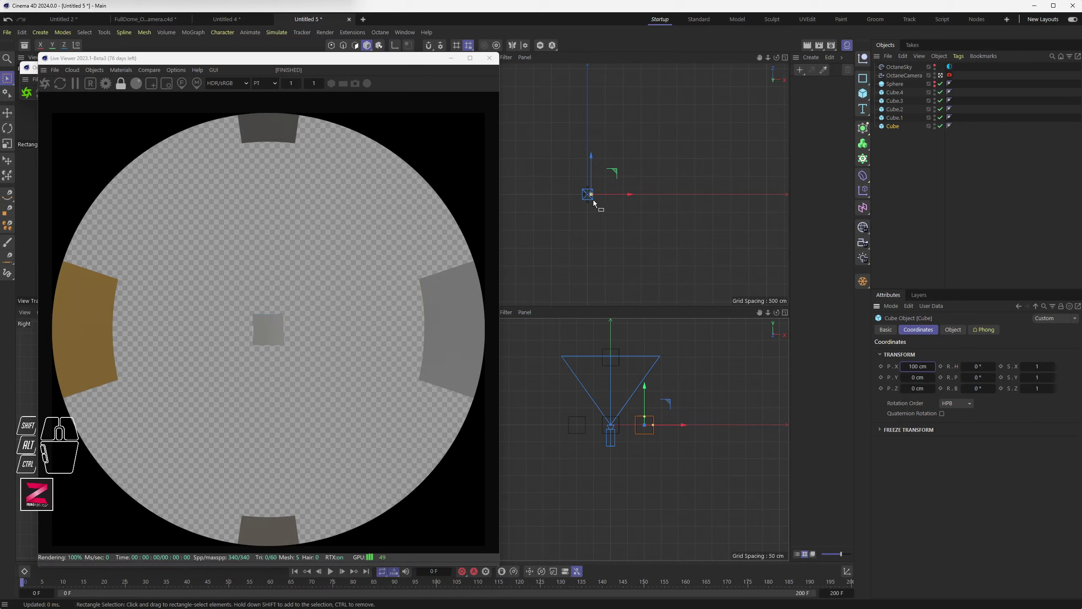
Create five new default materials, Mat through Mat.4, and select Mat.
scroll(up, 3)
scroll(down, 3)
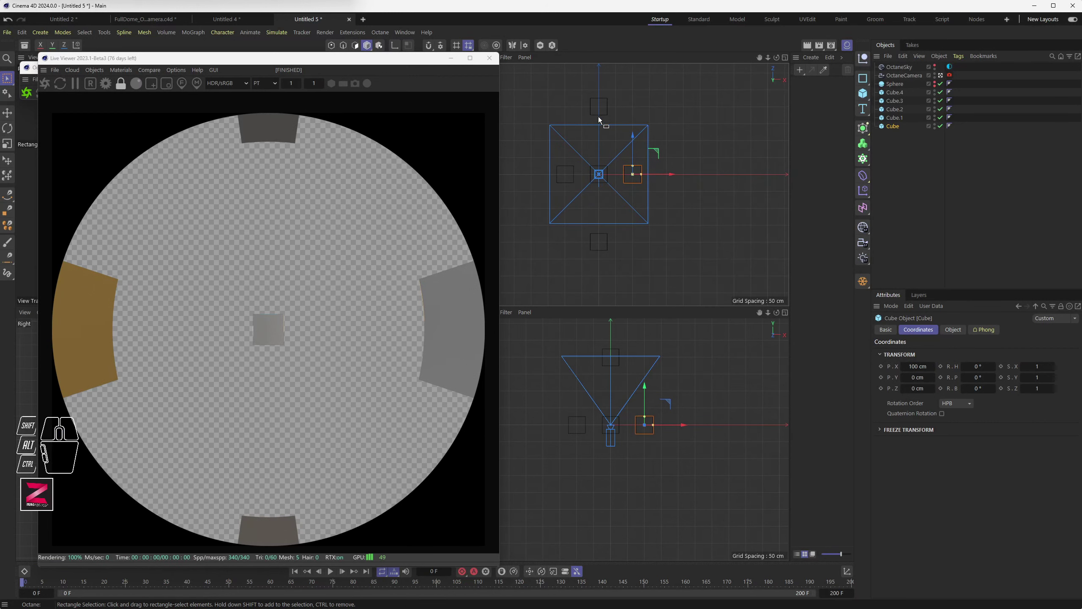
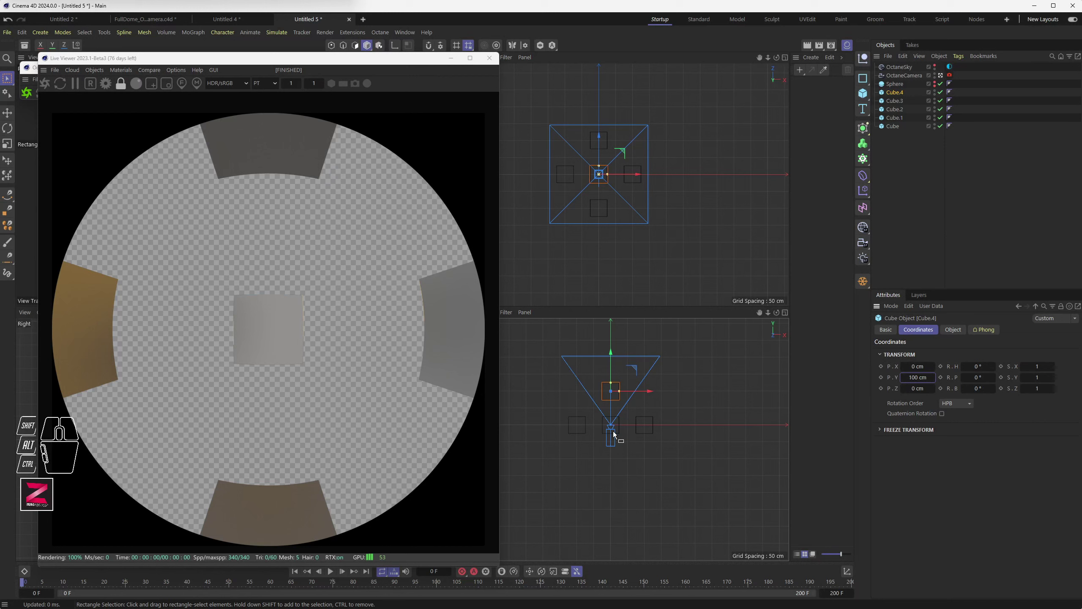
scroll(up, 3)
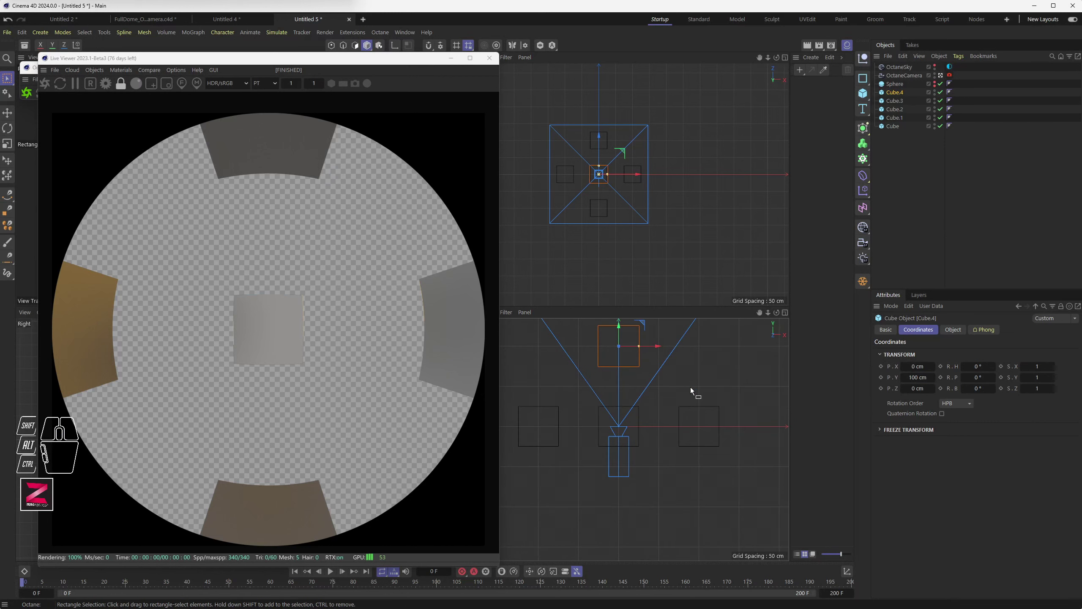
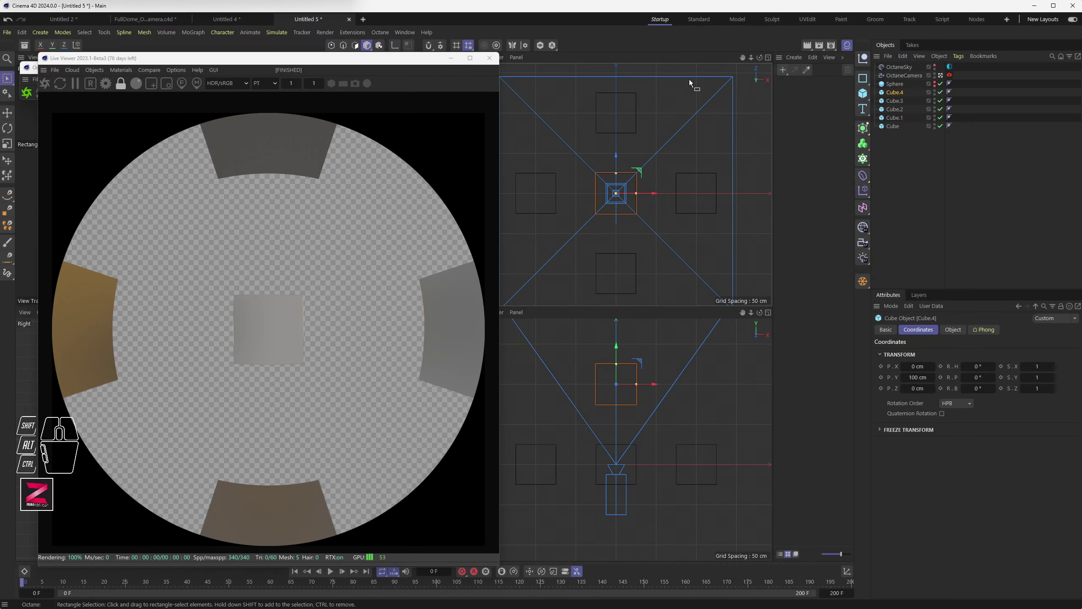
click(786, 72)
click(786, 72)
click(786, 72)
double_click(786, 72)
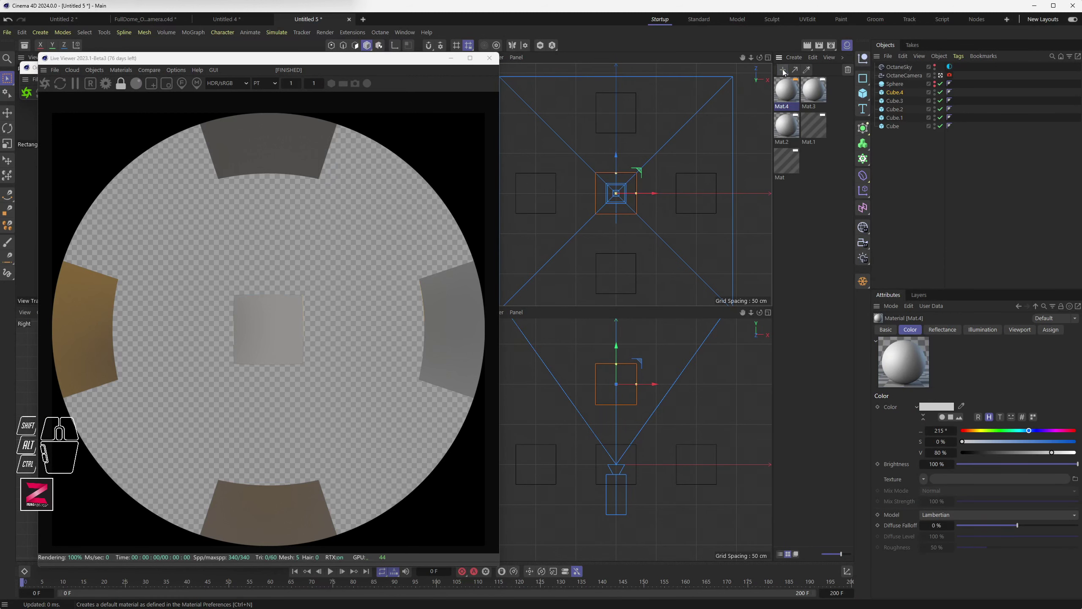
click(796, 167)
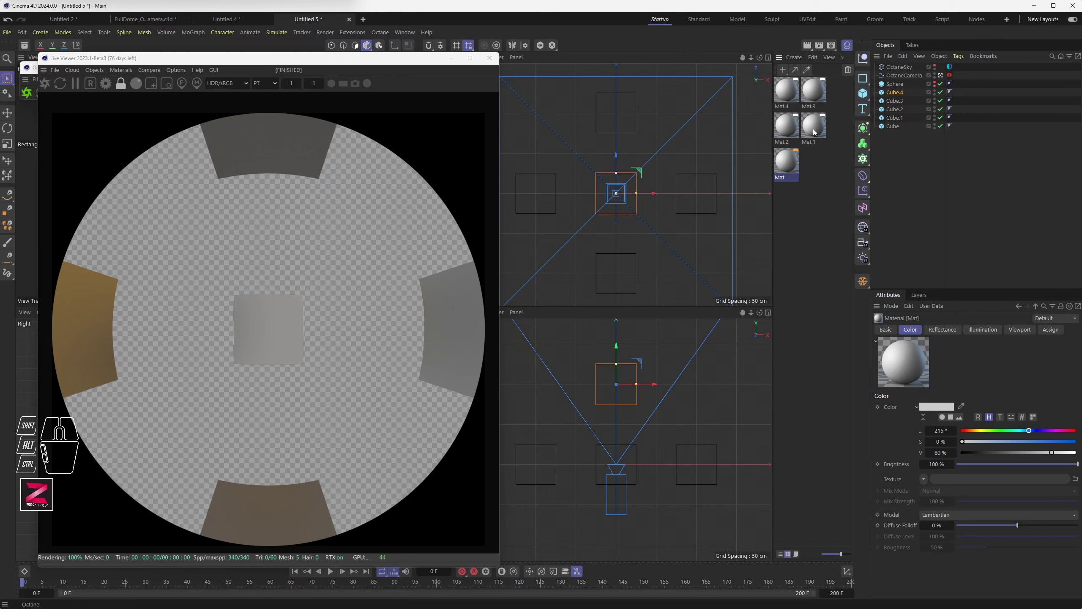
Select Mat.1 to edit its Color channel.
click(817, 131)
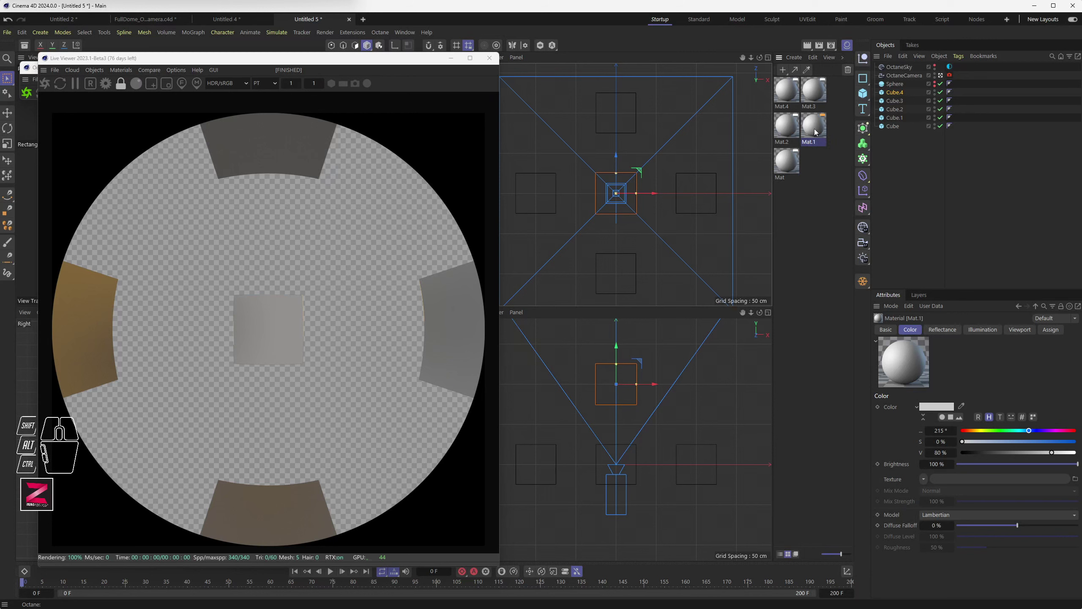
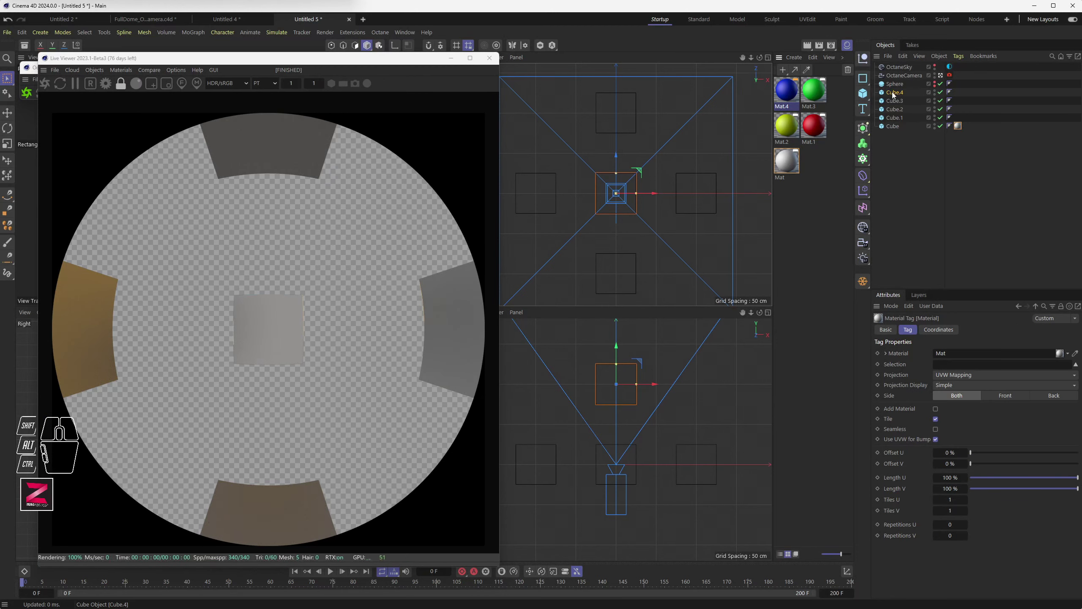
Drag the yellow, red, green and blue materials onto the surrounding cubes in the Object Manager.
drag(961, 128, 961, 94)
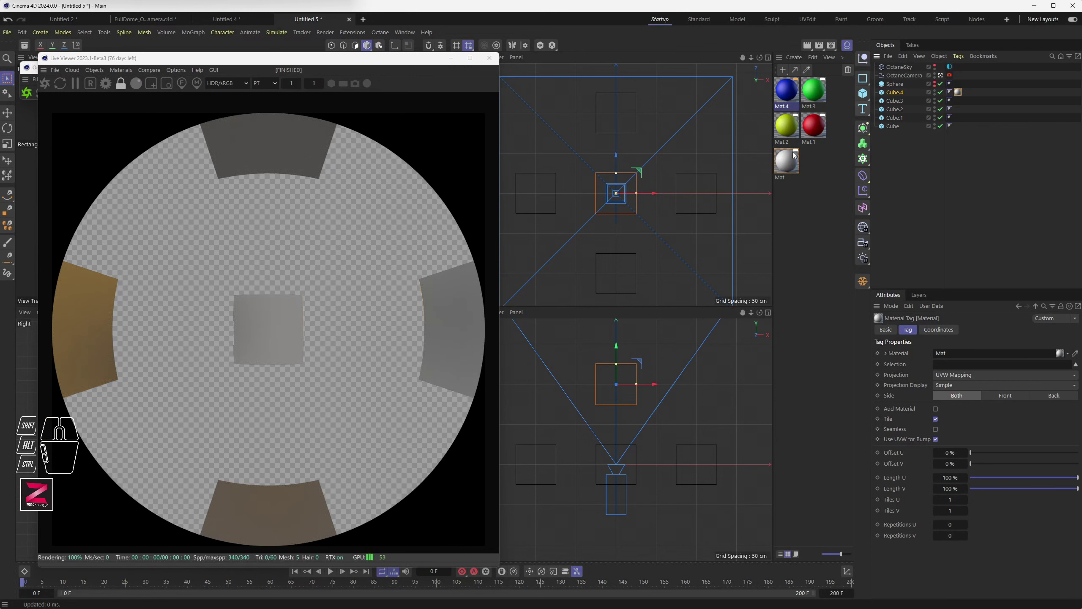
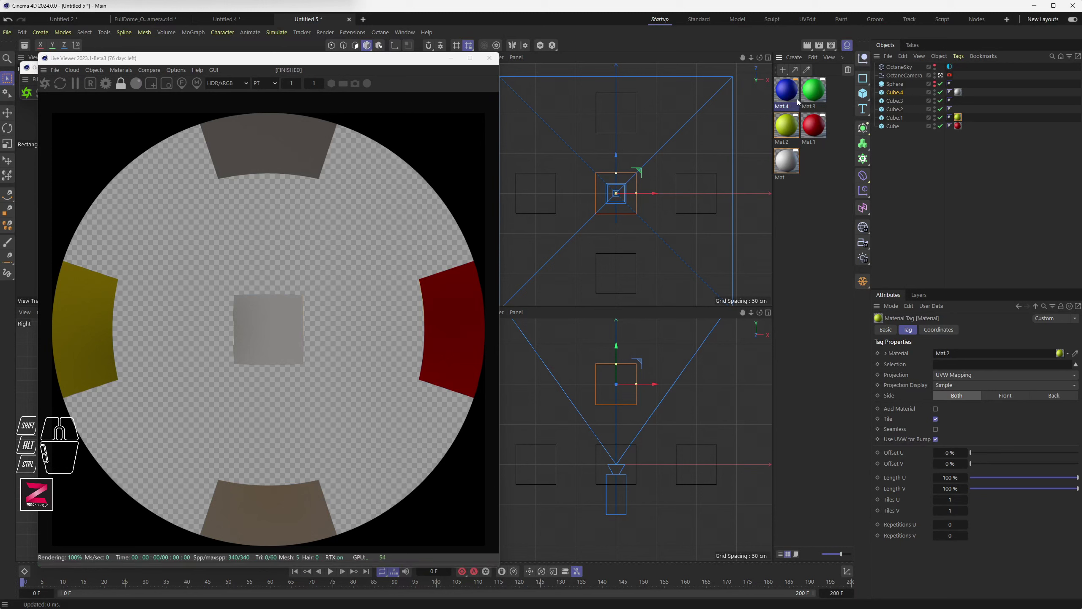
drag(819, 96, 898, 112)
click(799, 94)
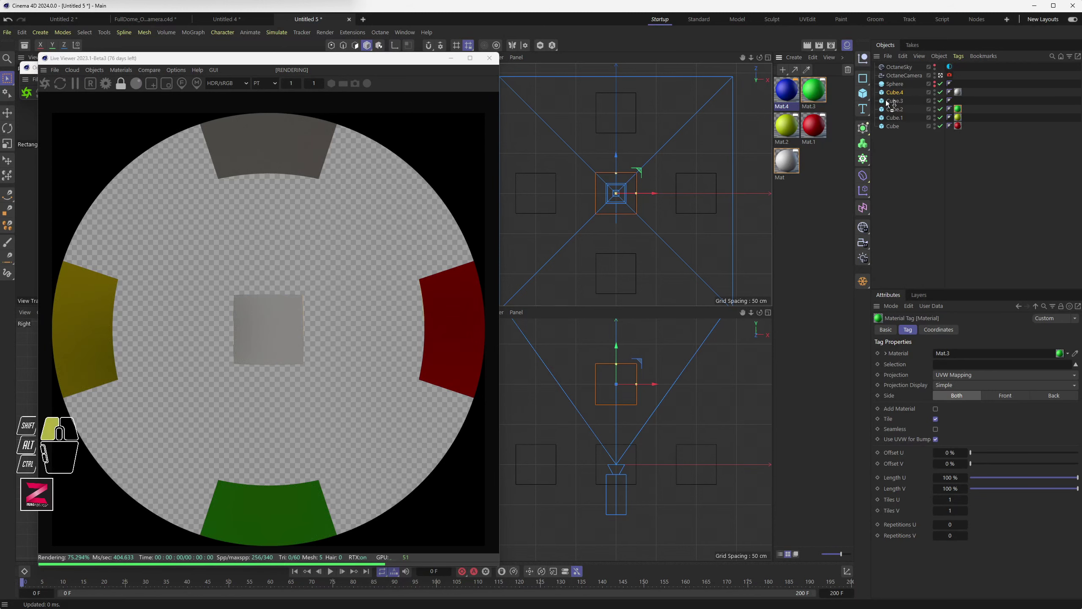
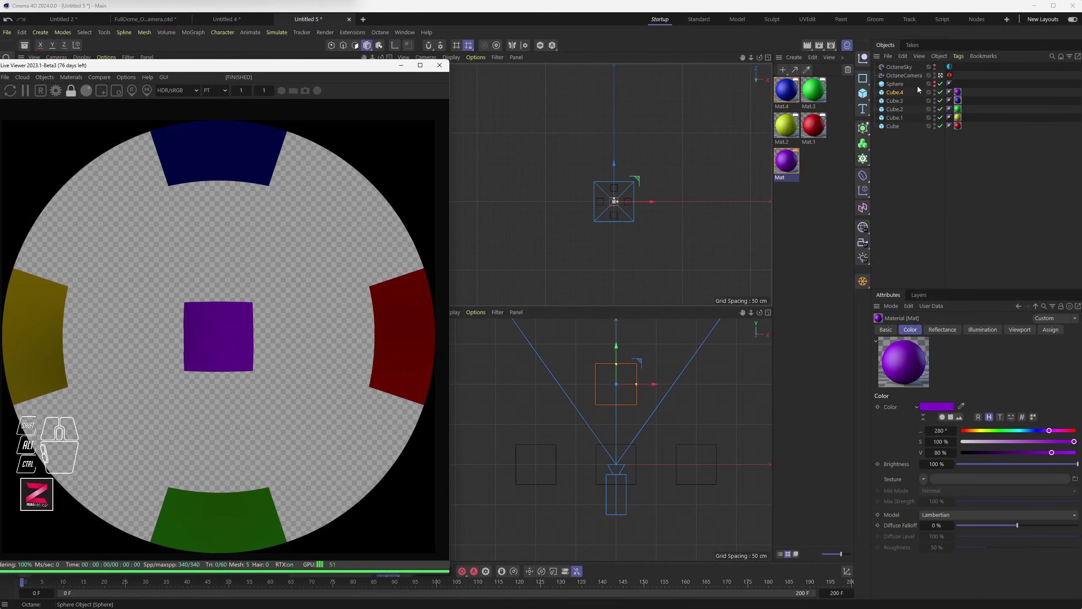
Enable the Sphere's editor and render visibility so it domes over the camera and cubes.
click(938, 90)
click(937, 89)
click(937, 86)
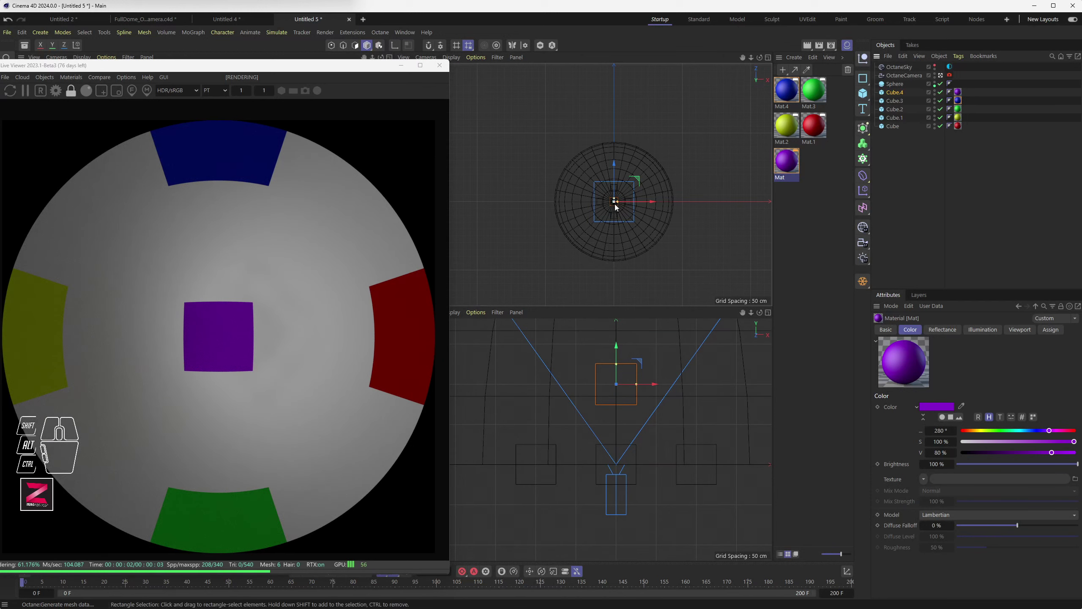
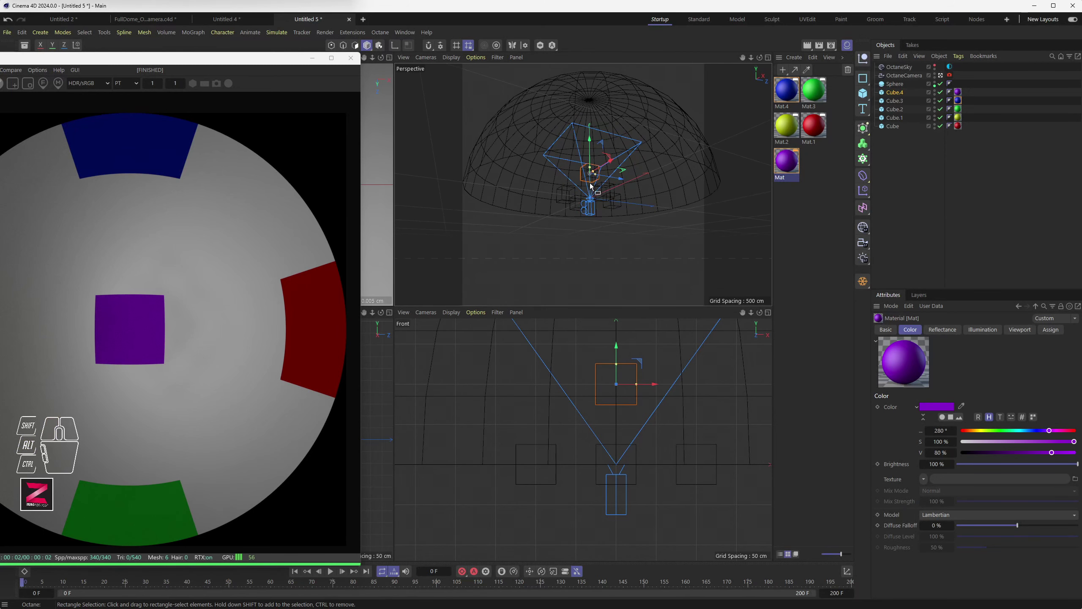
scroll(up, 3)
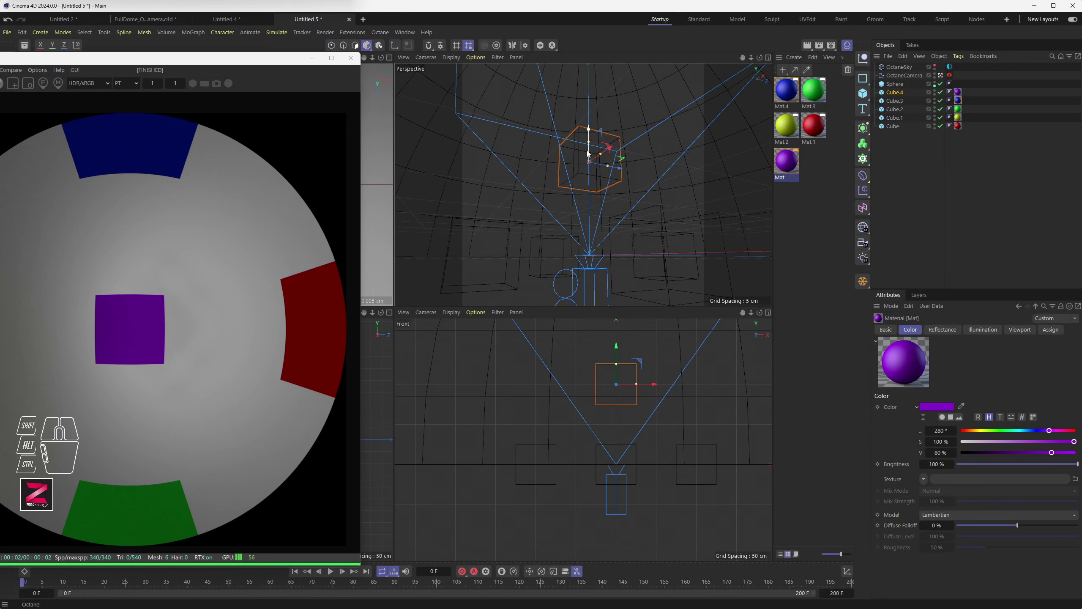
scroll(down, 3)
scroll(down, 3)
scroll(down, 3)
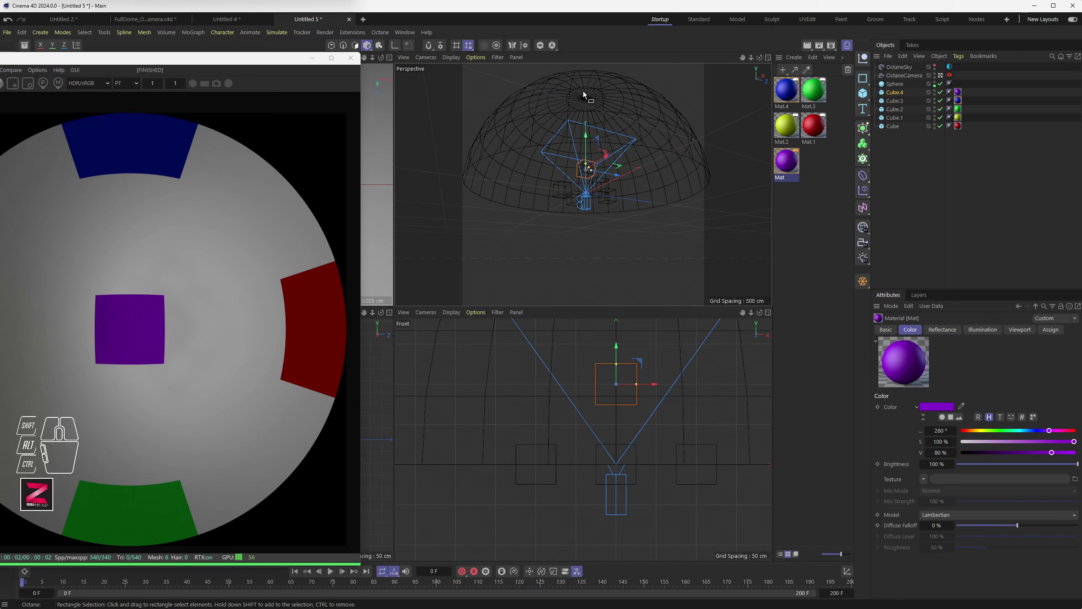
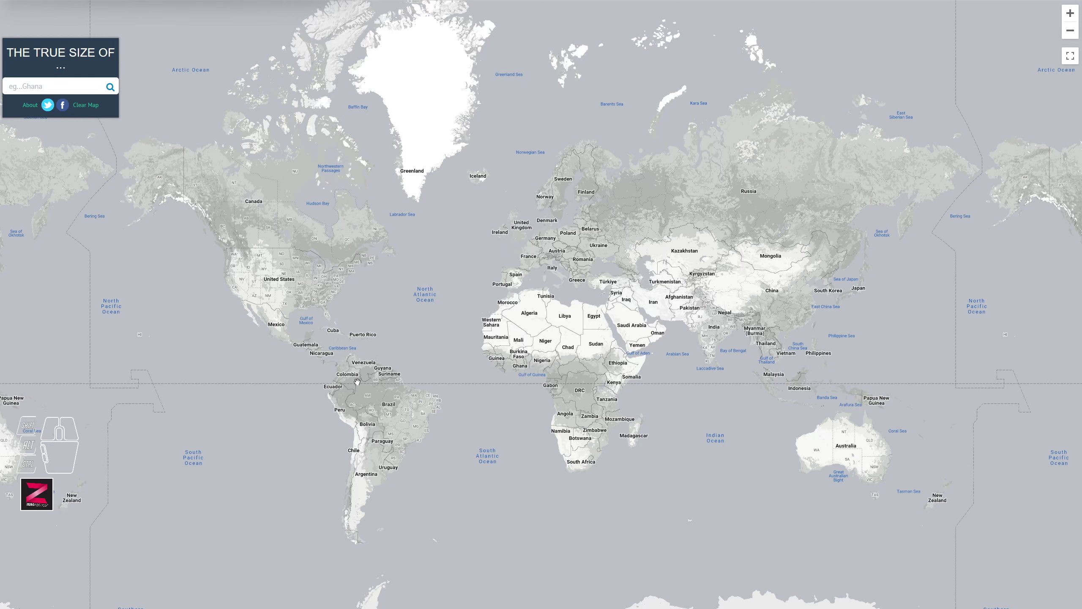
Zoom in and pan the world map to centre Africa, Europe and Asia.
middle_click(522, 315)
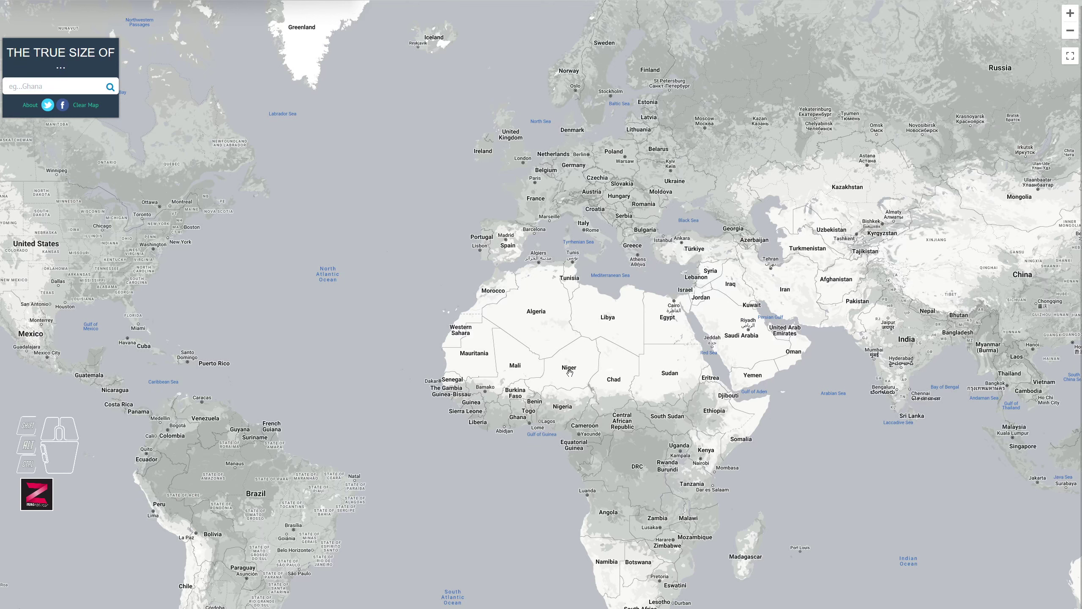
drag(662, 415, 532, 379)
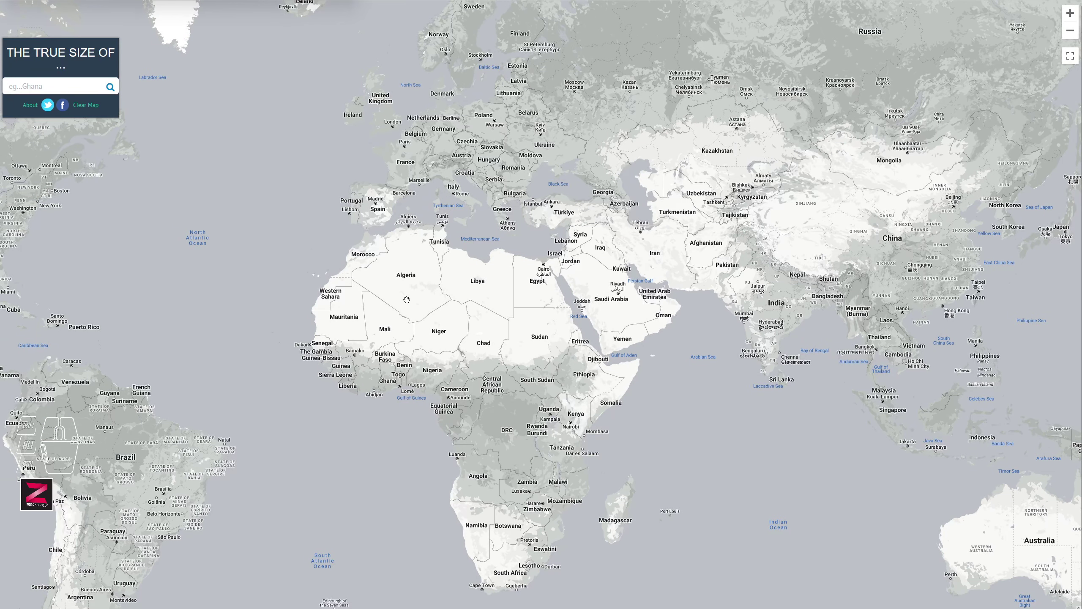
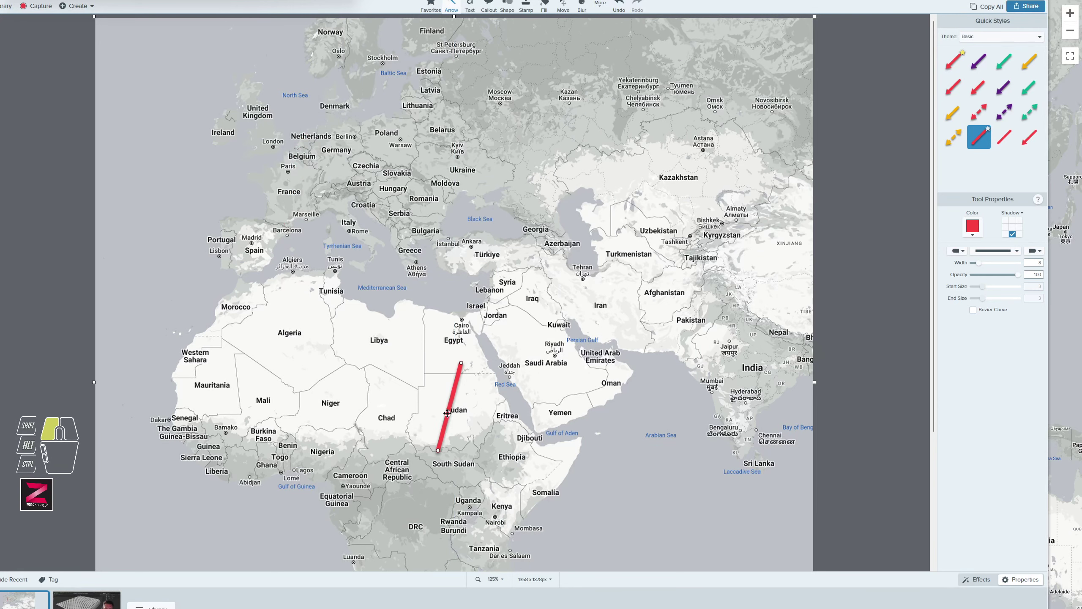
Zoom the captured map in Snagit Editor before marking the red line over France.
scroll(up, 3)
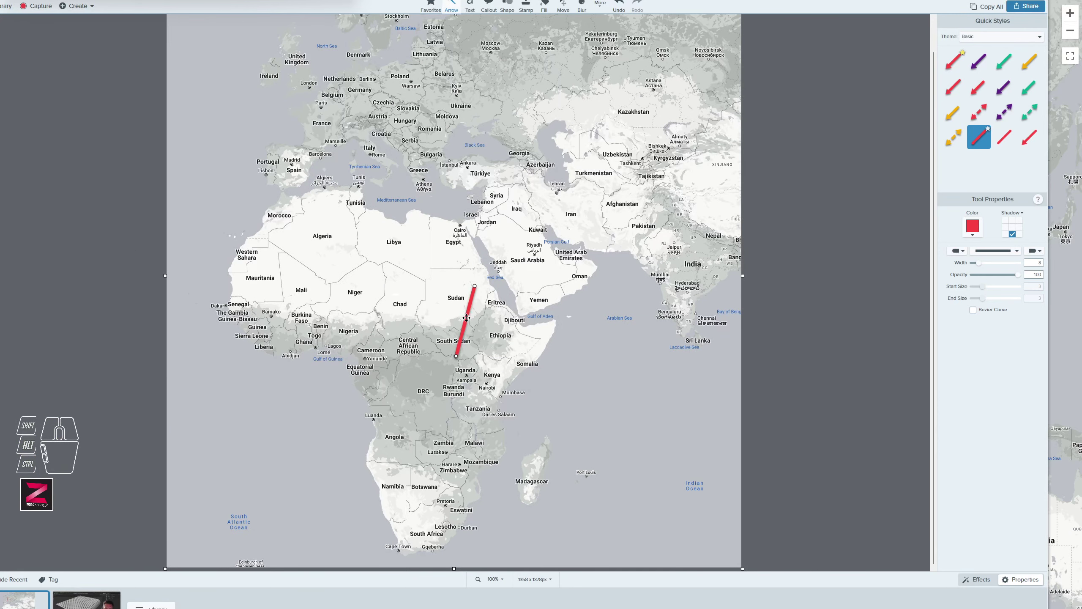
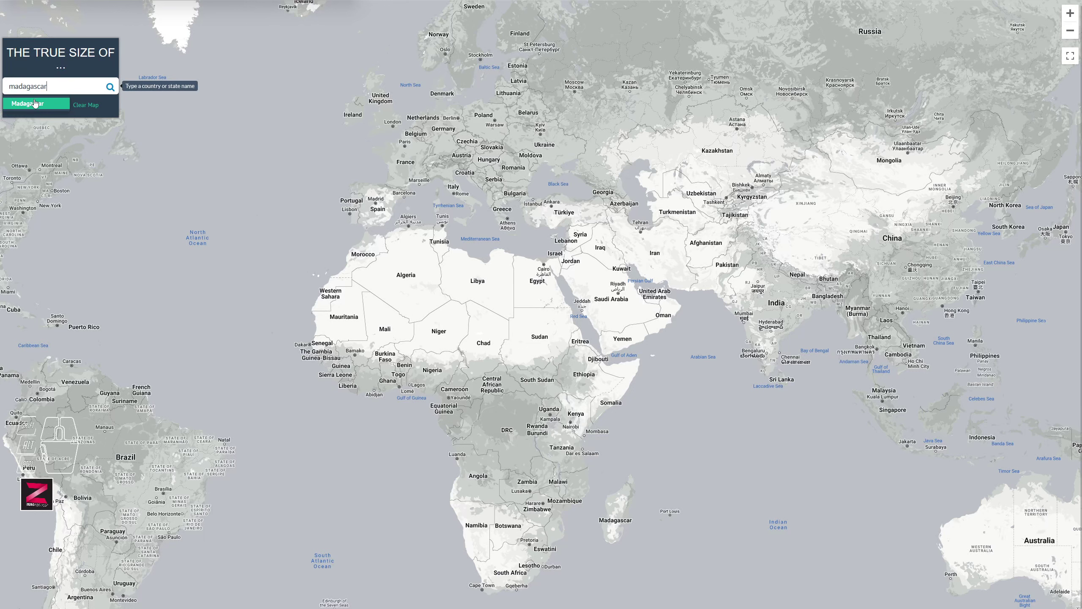
Add Madagascar's outline and drag it north toward Europe.
click(37, 102)
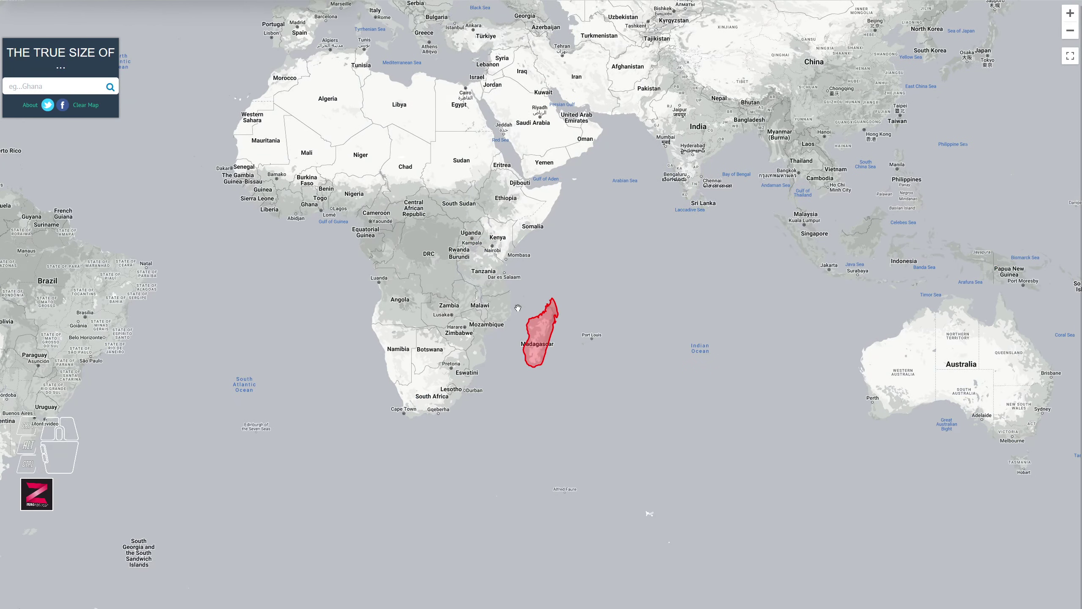
drag(487, 265, 518, 453)
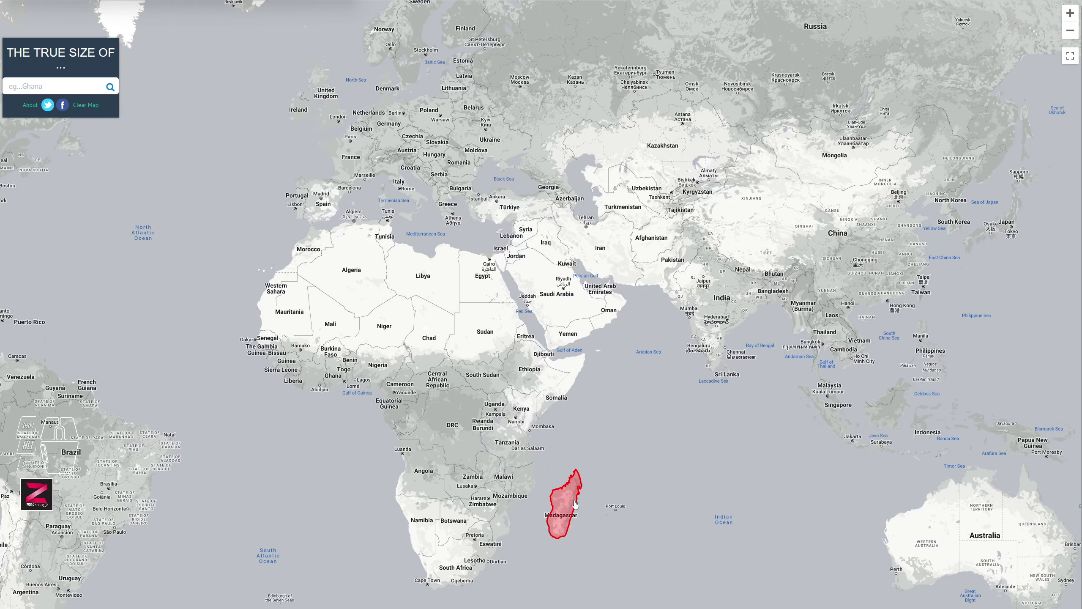
drag(566, 502, 357, 132)
scroll(up, 3)
Place Madagascar's outline over France, then zoom out to the whole world map.
middle_click(361, 143)
drag(368, 169, 372, 187)
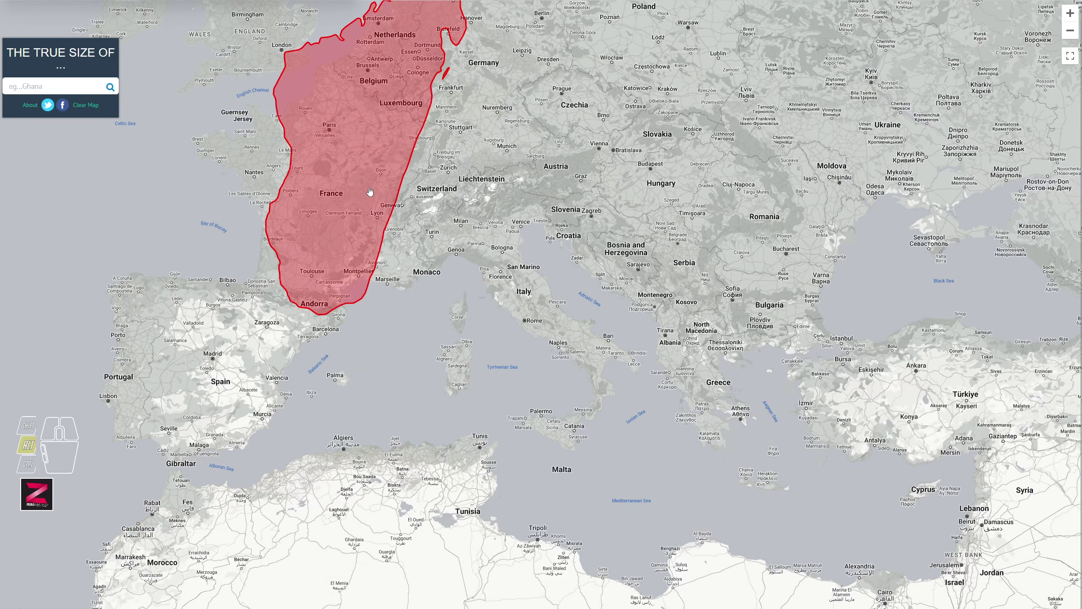
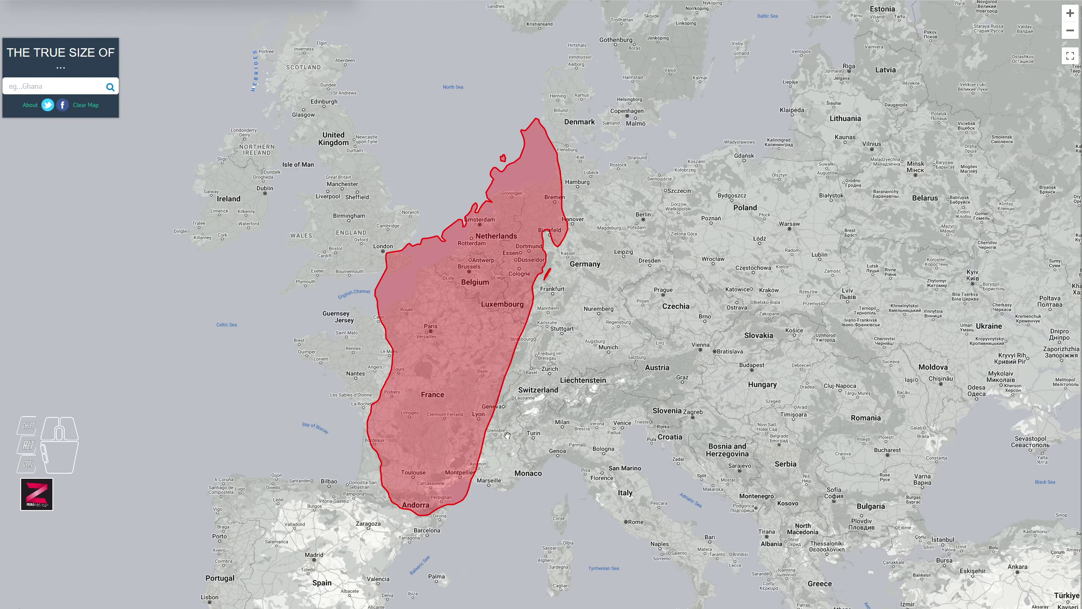
drag(451, 421, 439, 405)
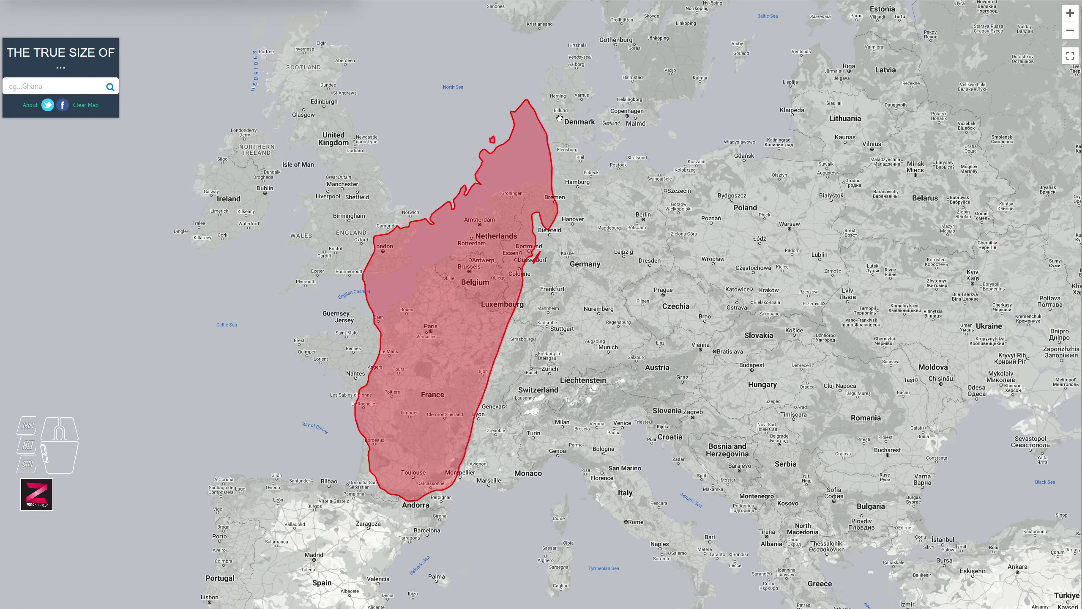
scroll(down, 3)
Pan the map to bring Africa and the Middle East into view.
drag(513, 400, 442, 266)
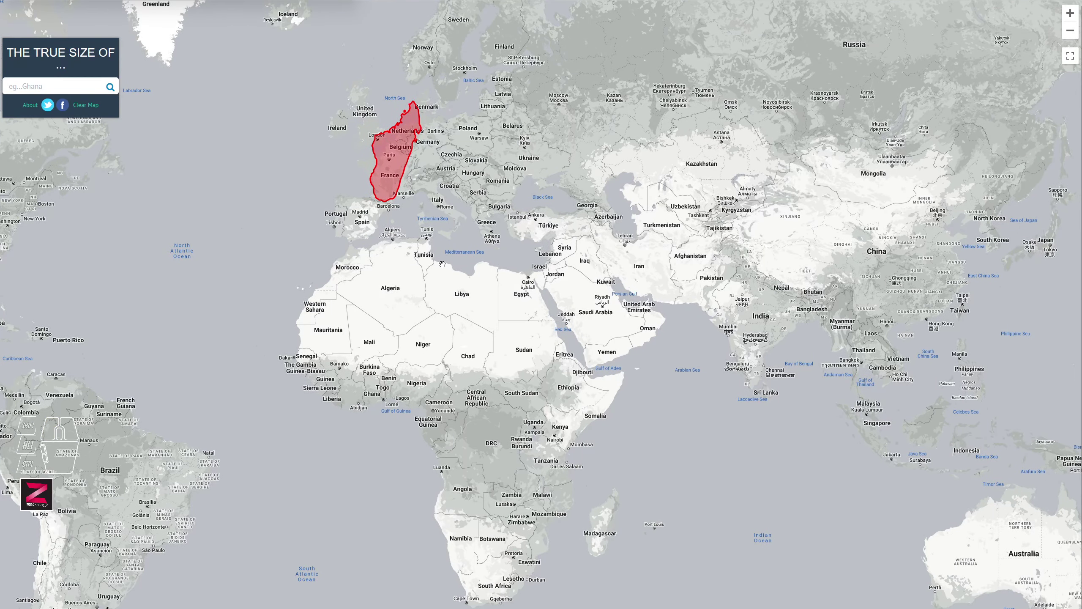
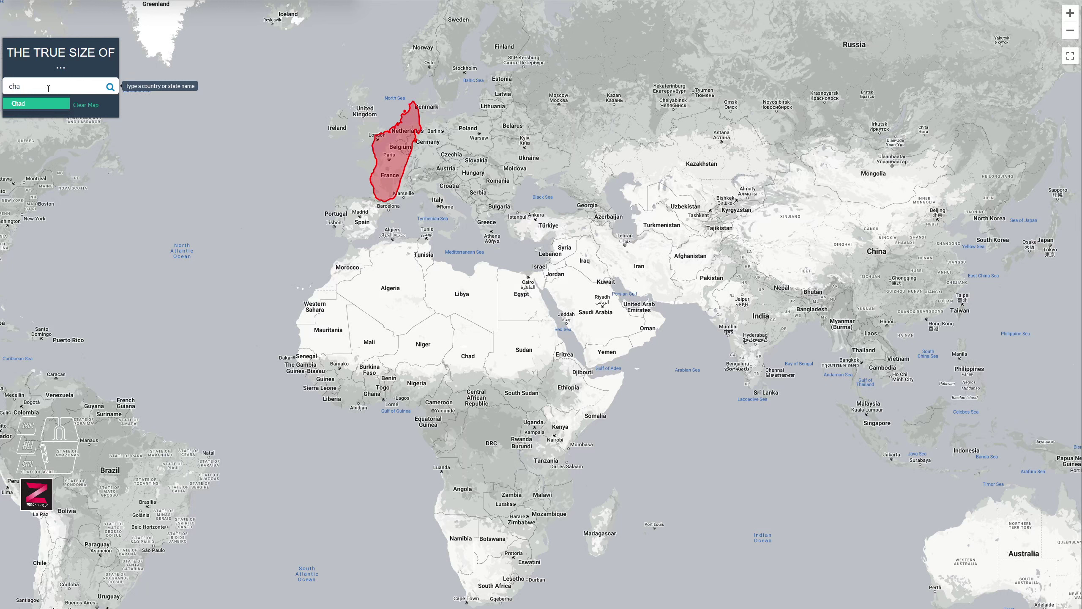
Add Chad's green outline and lay it over the red Madagascar outline near Europe.
click(48, 102)
drag(550, 320, 498, 232)
drag(493, 324, 440, 407)
drag(424, 350, 408, 232)
Zoom in and move Chad's outline over Iraq and Saudi Arabia.
scroll(up, 3)
middle_click(438, 353)
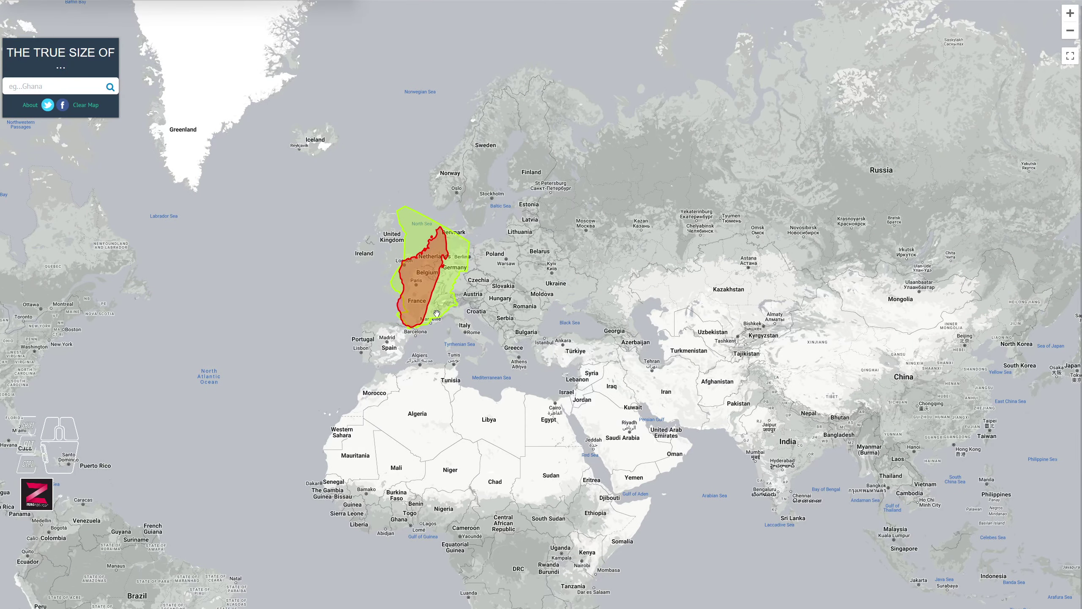
drag(441, 310, 631, 429)
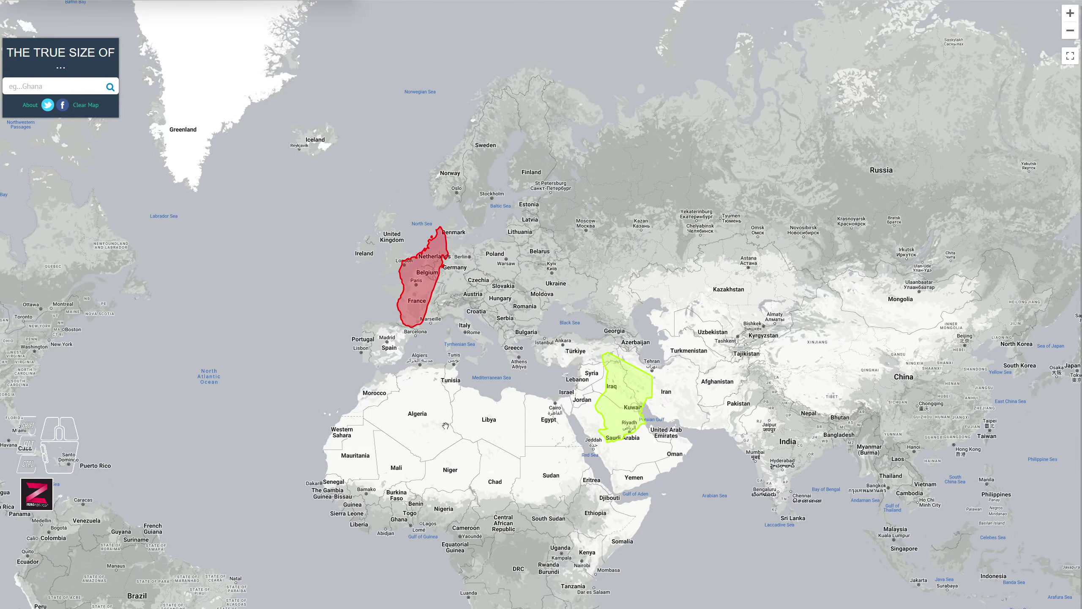
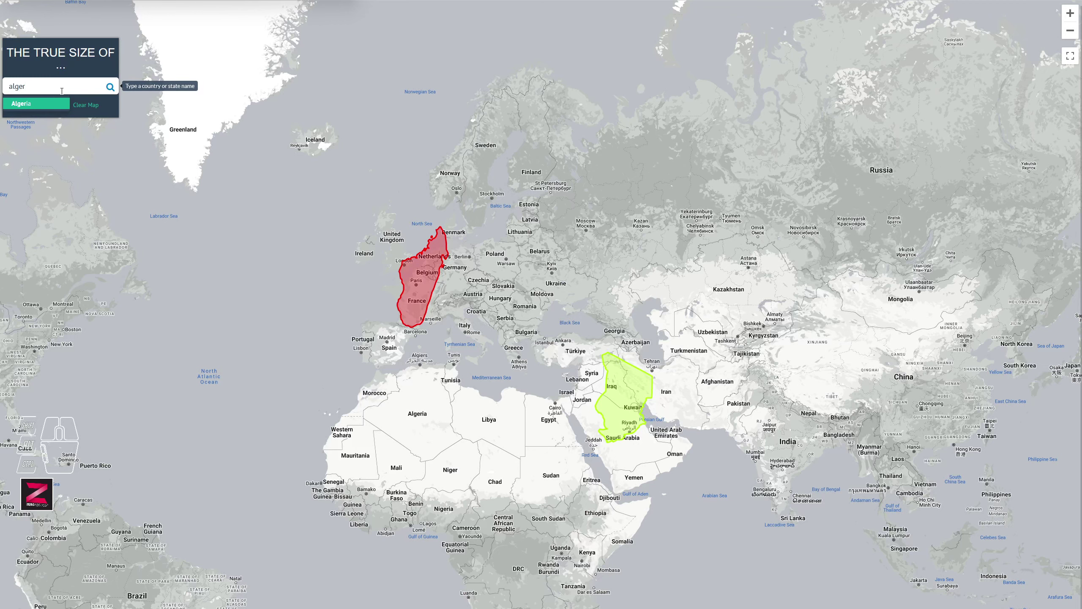
Add Algeria's outline and position it over central Europe.
click(38, 104)
drag(546, 349, 601, 231)
scroll(up, 3)
drag(599, 252, 582, 263)
drag(517, 299, 356, 362)
Remove the red Madagascar outline and zoom back toward the world view.
right_click(281, 221)
click(370, 305)
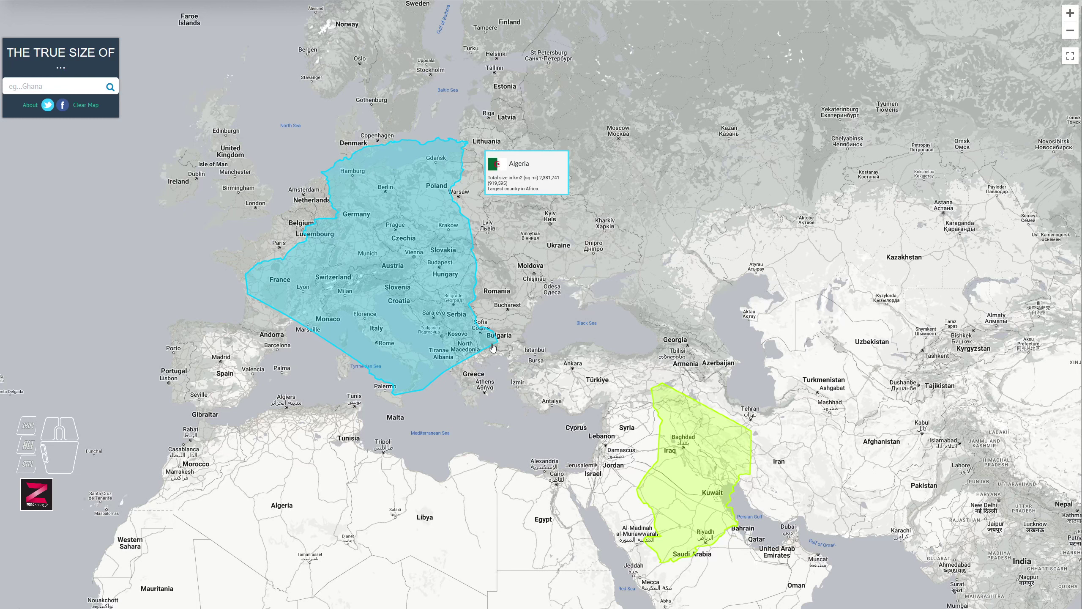
middle_click(464, 362)
middle_click(464, 362)
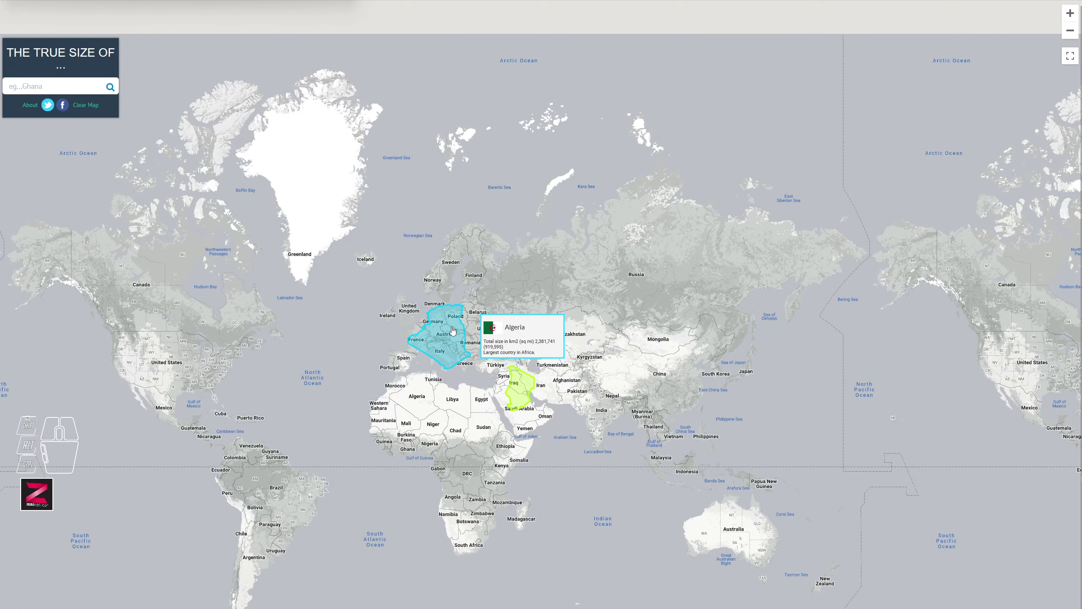
Move Algeria's outline north over Scandinavia and zoom in on it.
drag(451, 327, 478, 262)
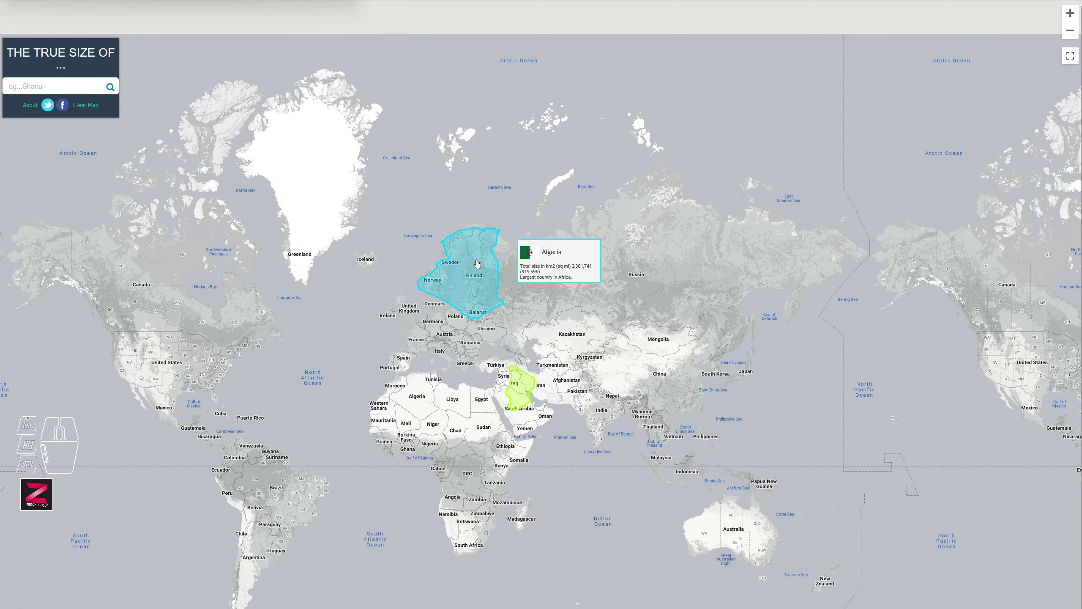
middle_click(477, 260)
middle_click(477, 259)
middle_click(478, 263)
scroll(up, 3)
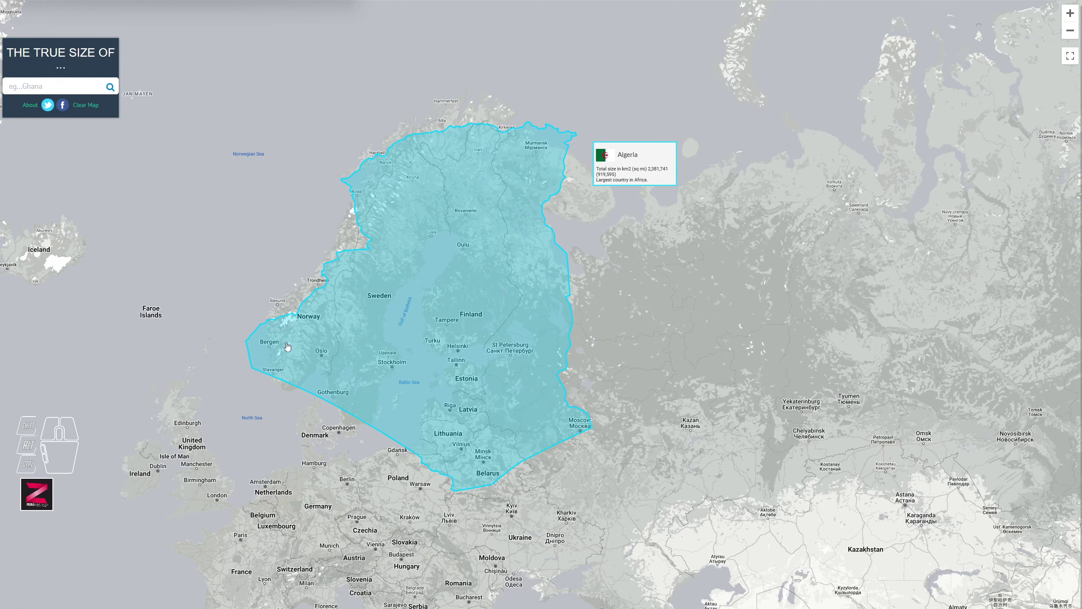
Fine-tune Algeria's outline over Scandinavia and Finland, then return to the world view.
drag(336, 355, 359, 346)
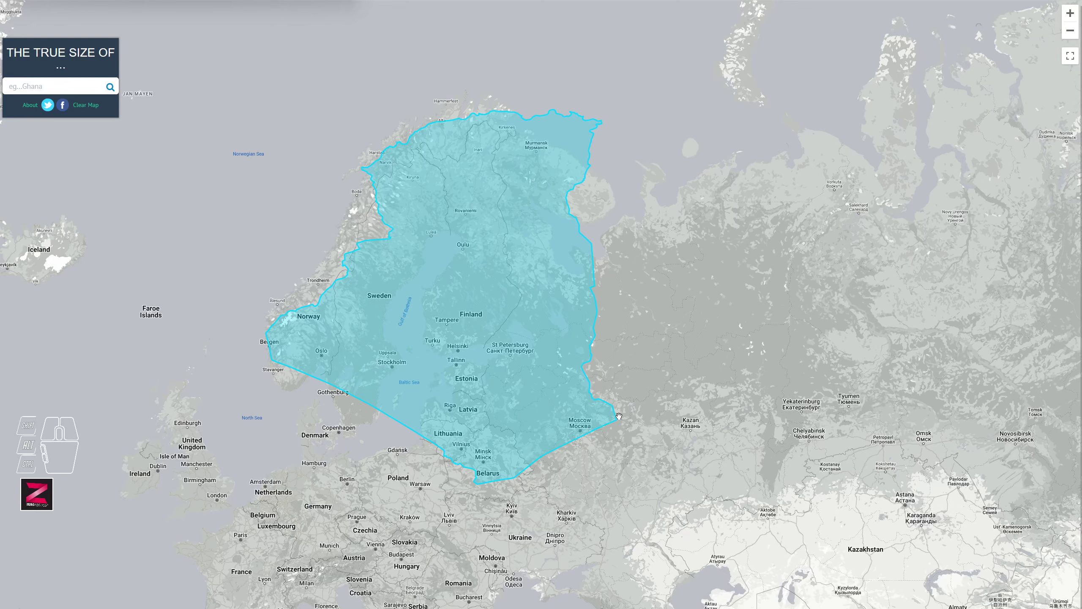
scroll(down, 3)
middle_click(522, 387)
scroll(up, 3)
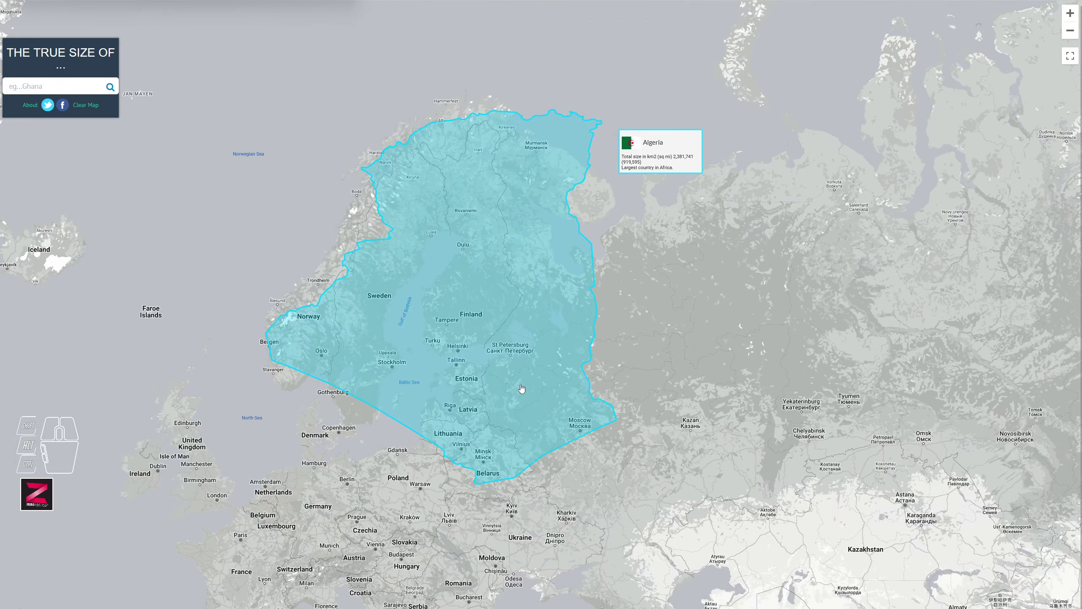
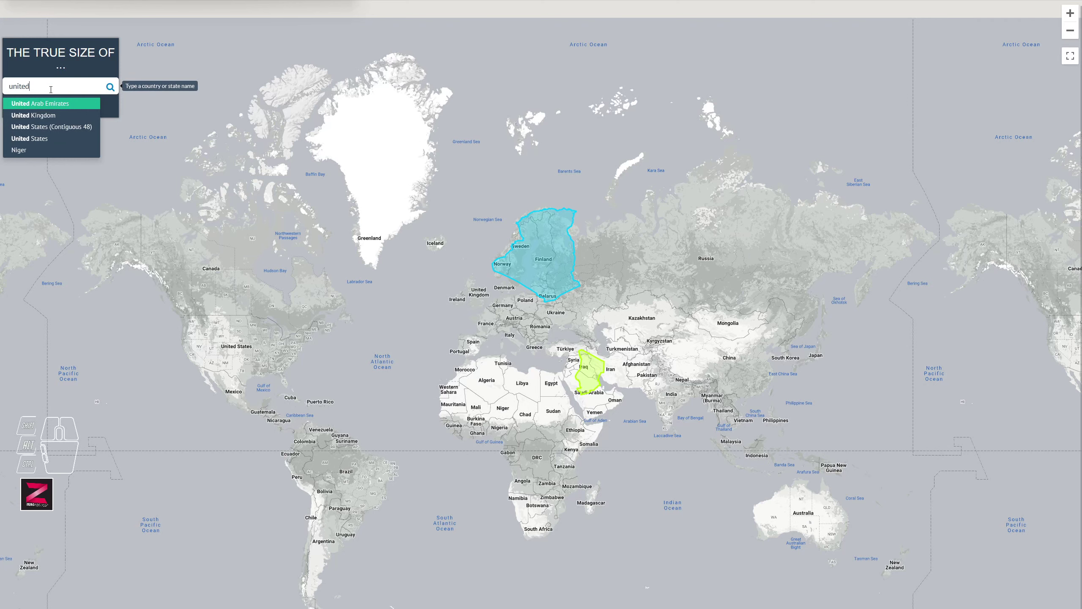
Add the United States outline from the search suggestions.
click(38, 137)
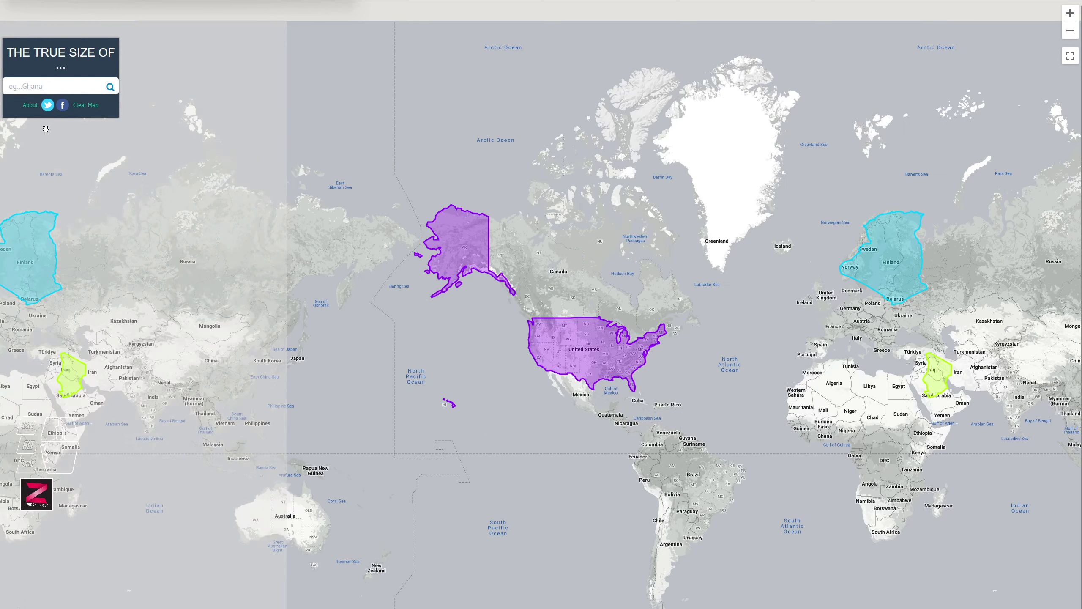
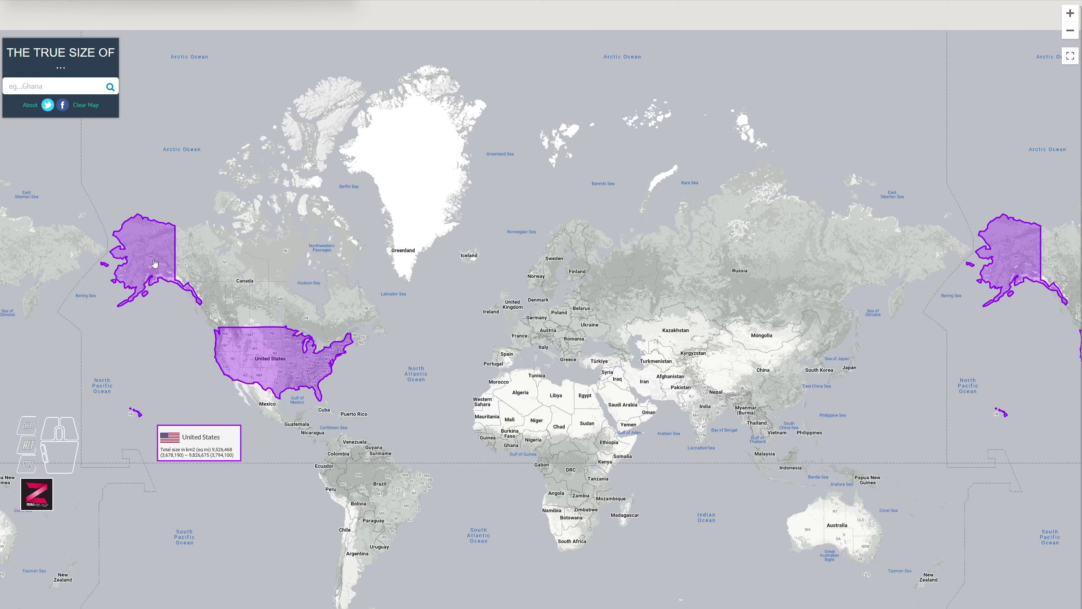
Drag the United States outline from the Atlantic over Europe and zoom in on it.
drag(262, 356, 553, 325)
scroll(up, 3)
middle_click(568, 329)
middle_click(567, 332)
middle_click(567, 332)
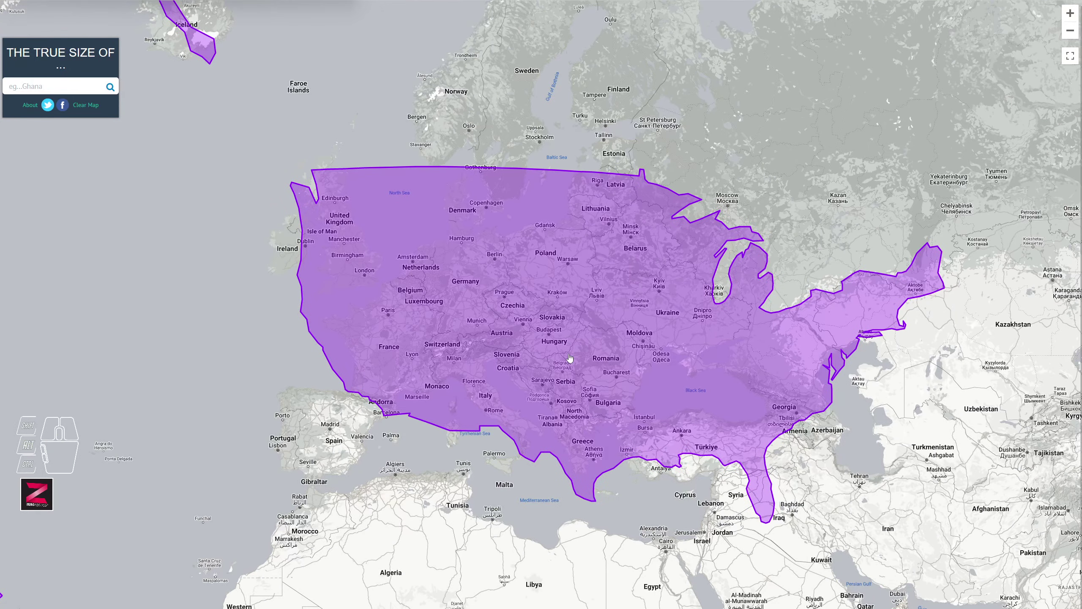
Nudge the outline across Europe from Britain to Georgia, then push it east onto Siberia.
drag(569, 354, 569, 350)
drag(569, 350, 560, 350)
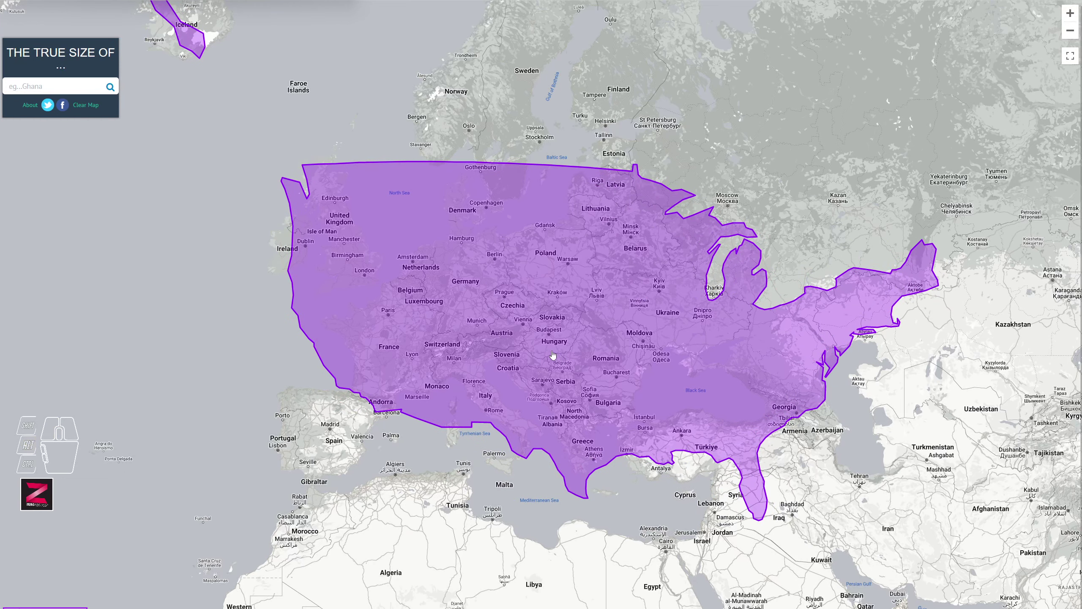
drag(550, 353, 563, 352)
drag(563, 352, 554, 351)
drag(469, 483, 301, 491)
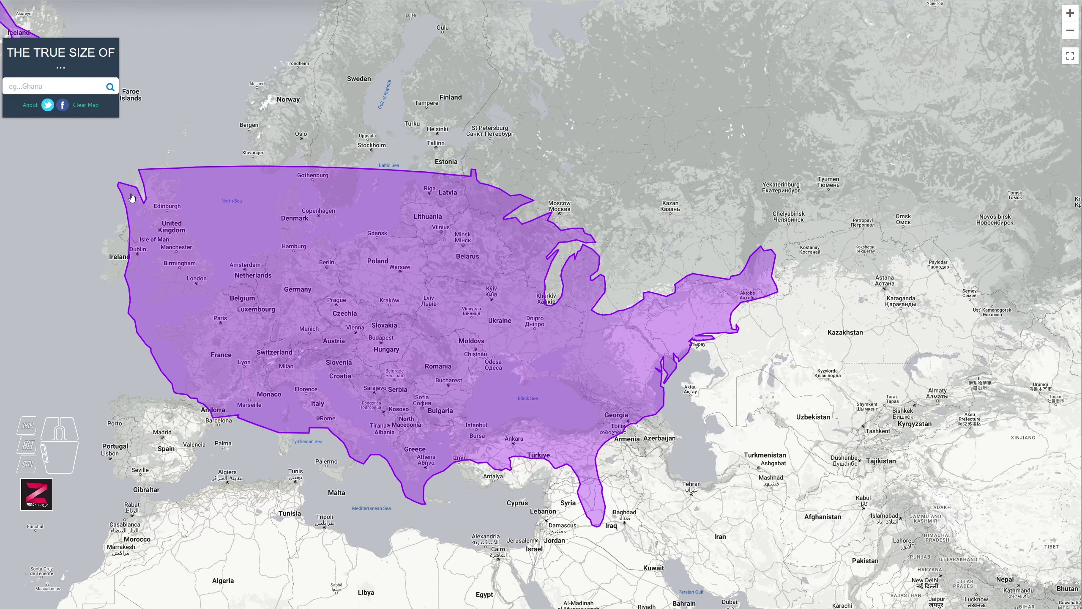
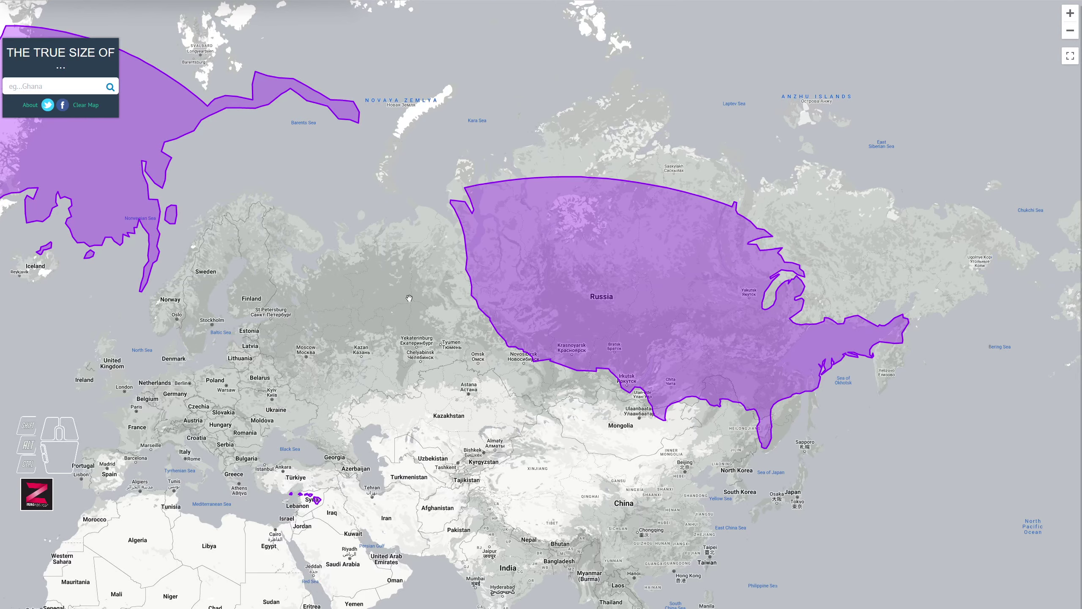
Shift the United States outline south so it covers Kazakhstan with Alaska over Scandinavia.
scroll(up, 3)
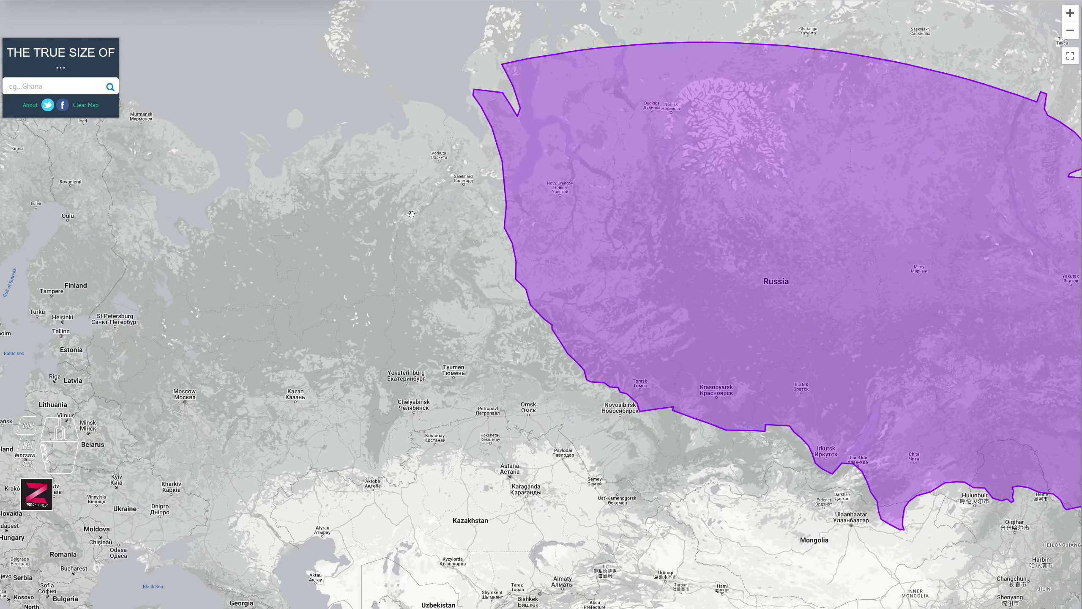
middle_click(418, 409)
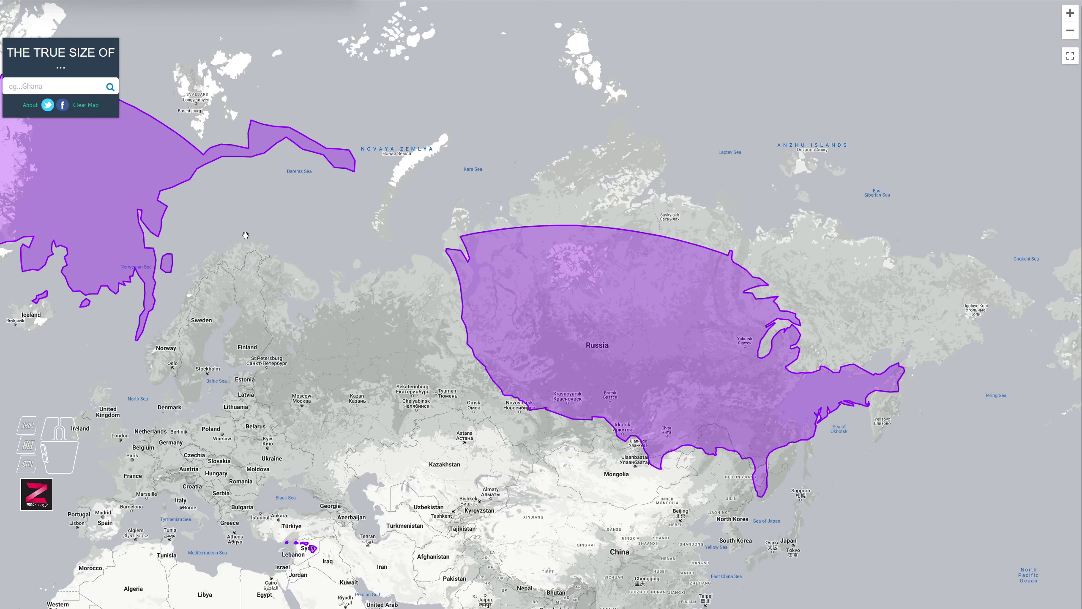
drag(245, 236, 399, 282)
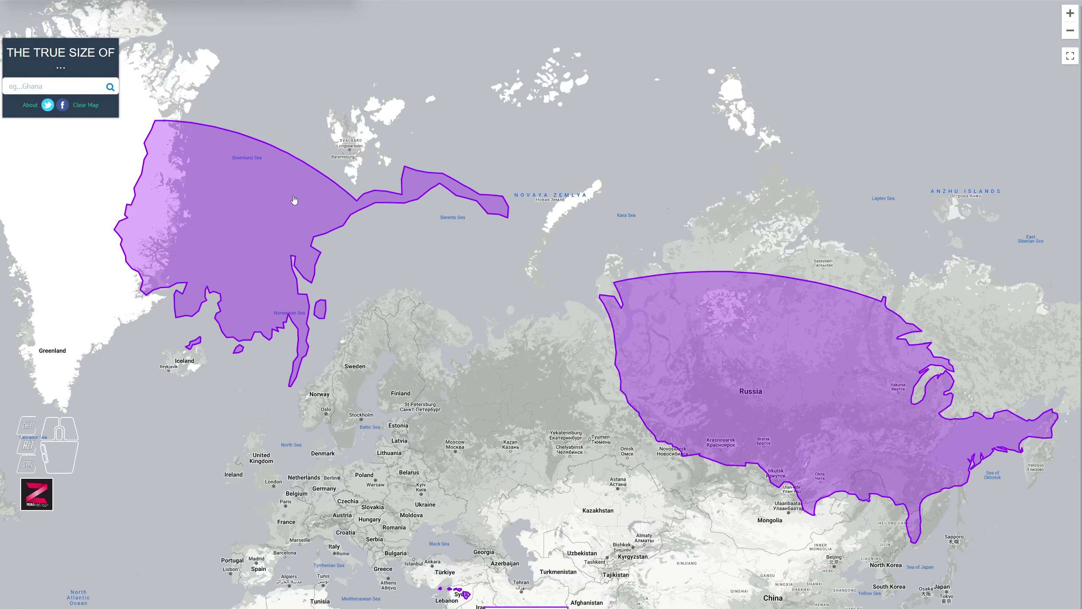
Move the outline south over North Africa with Alaska's shape sitting over France and Germany.
drag(224, 237, 314, 512)
scroll(up, 3)
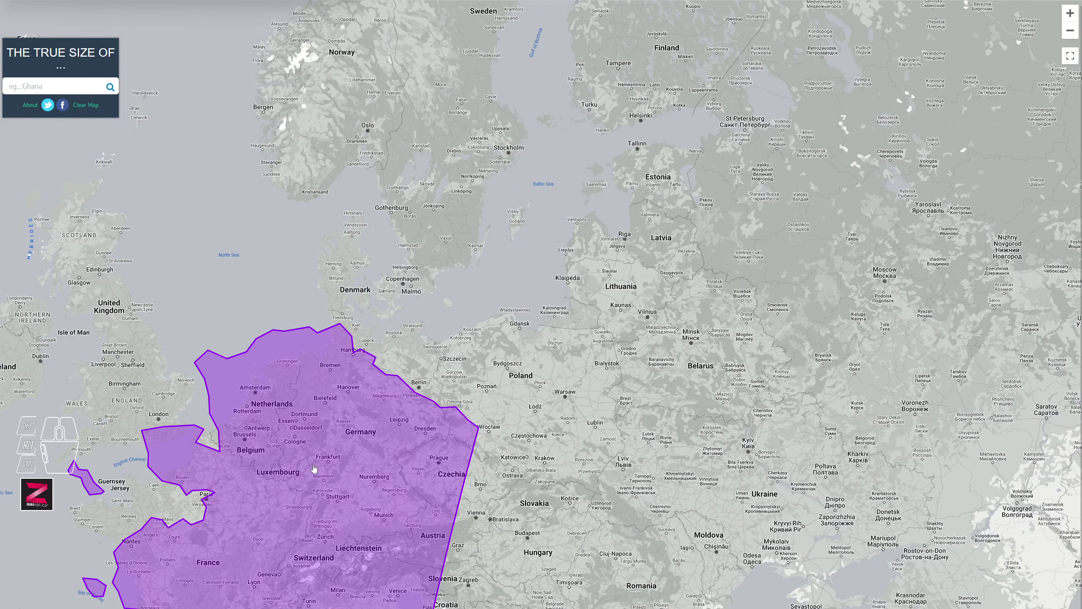
drag(569, 426, 799, 177)
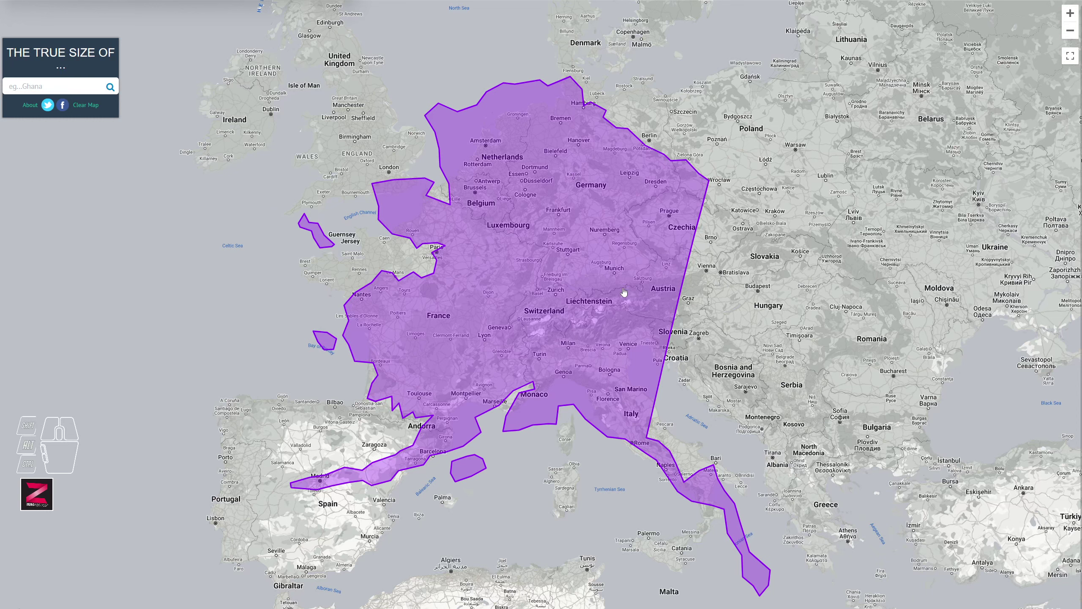
scroll(down, 3)
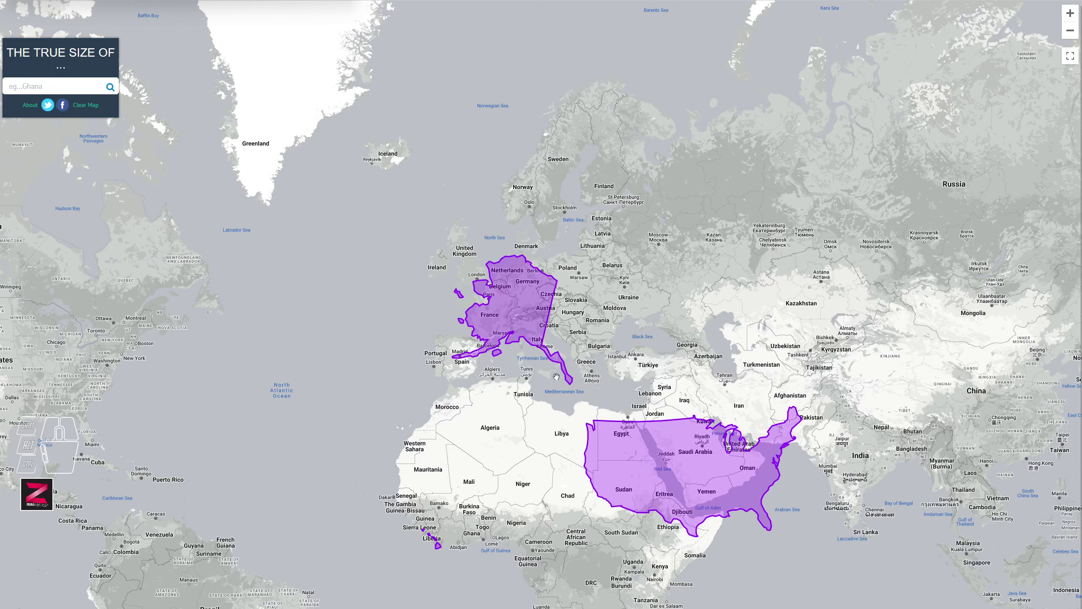
Place the contiguous US outline across Algeria and Libya, spanning Morocco to Egypt.
drag(688, 474, 549, 452)
scroll(up, 3)
drag(381, 389, 351, 372)
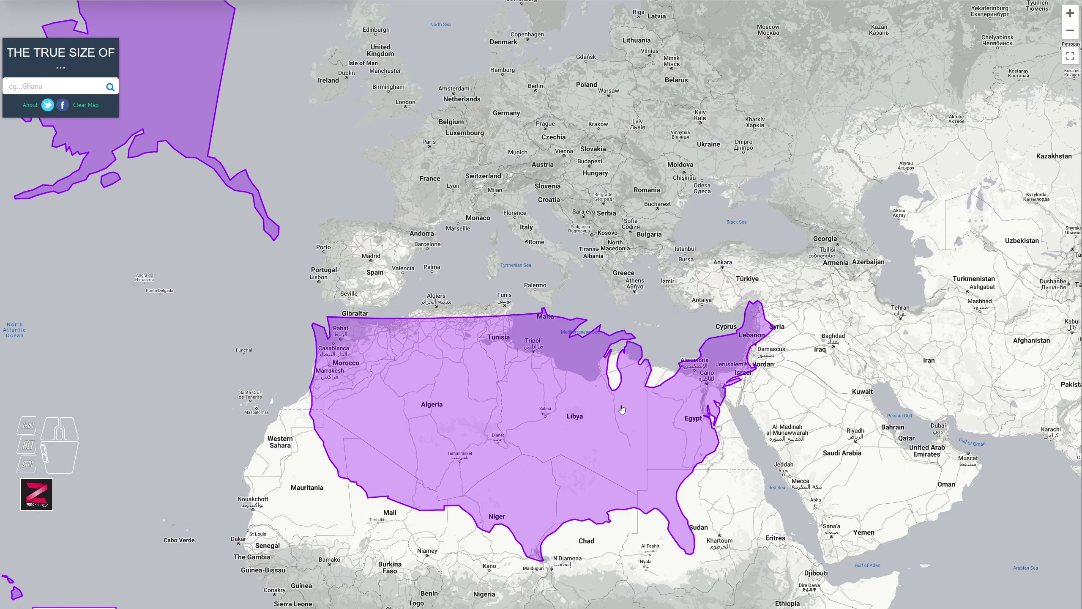
middle_click(510, 447)
scroll(down, 3)
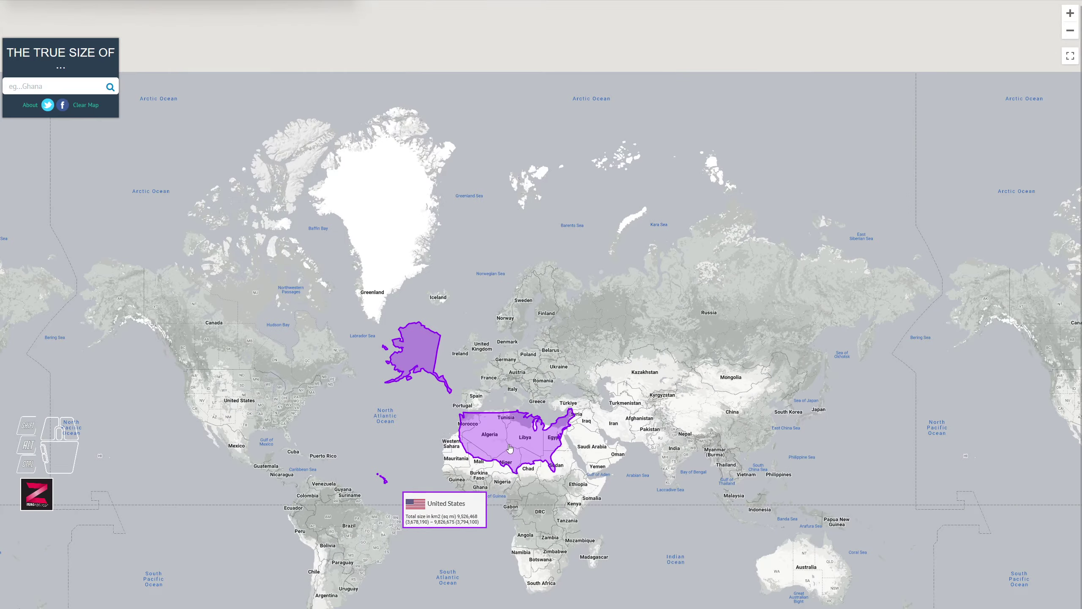
scroll(up, 3)
click(295, 402)
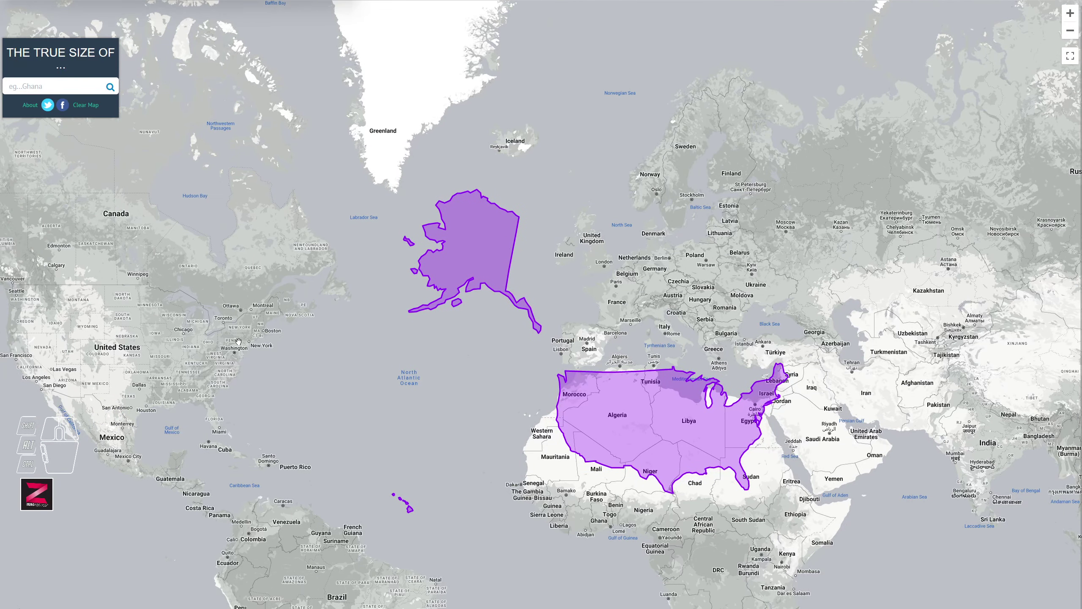
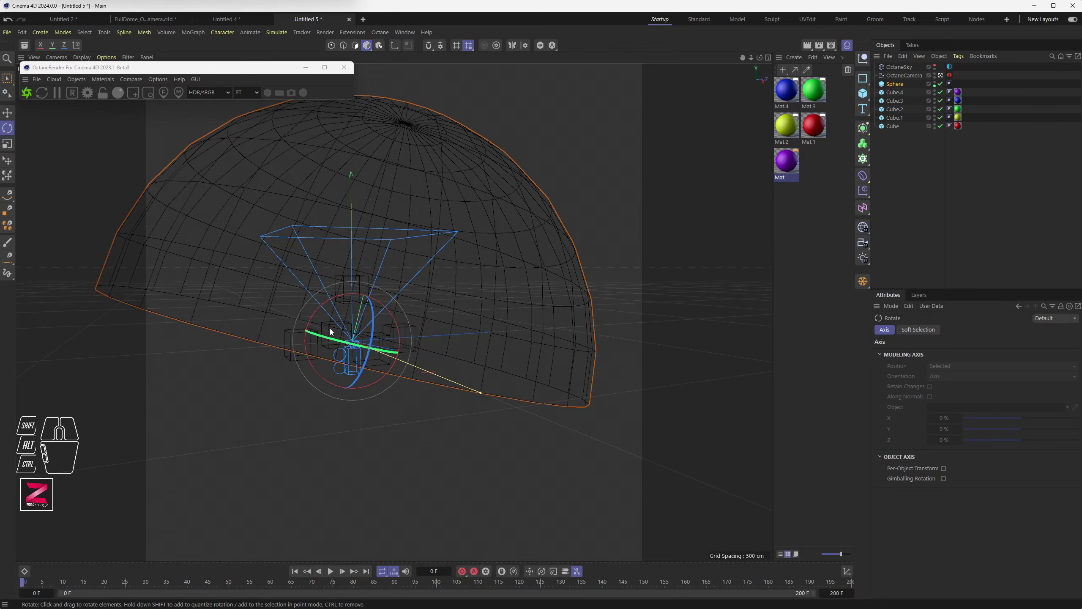
Select the OctaneCamera and tilt its pitch (R.P) to 75°.
drag(357, 408, 392, 387)
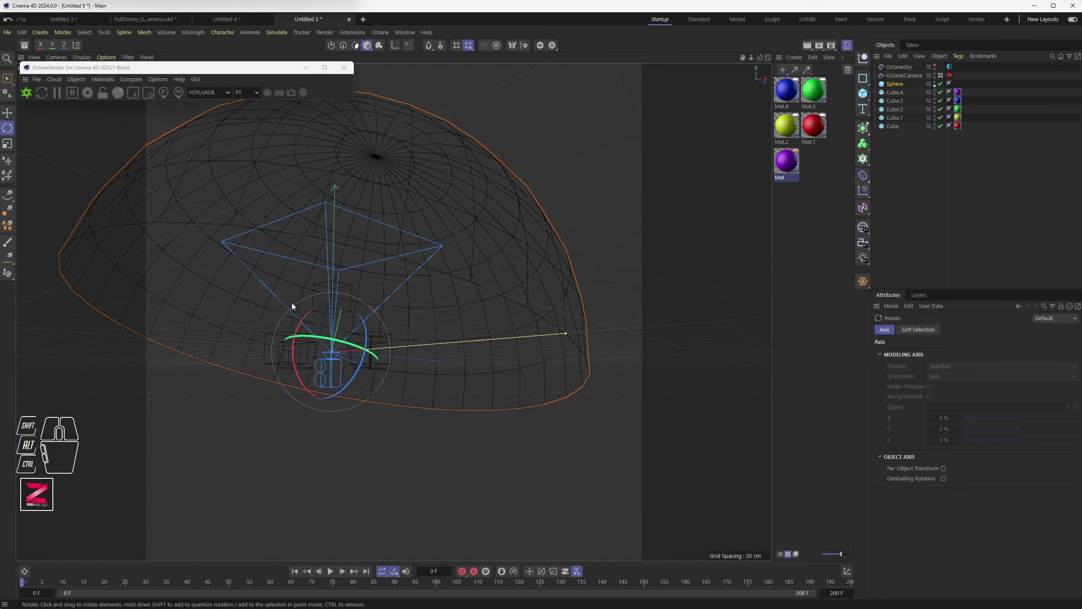
drag(350, 409, 424, 430)
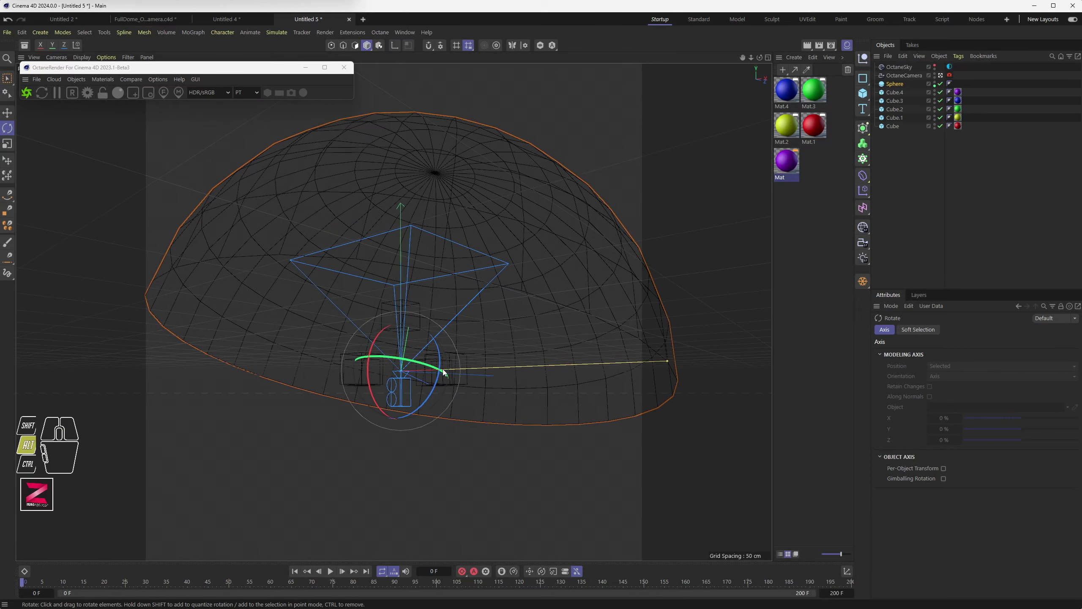
drag(440, 371, 420, 382)
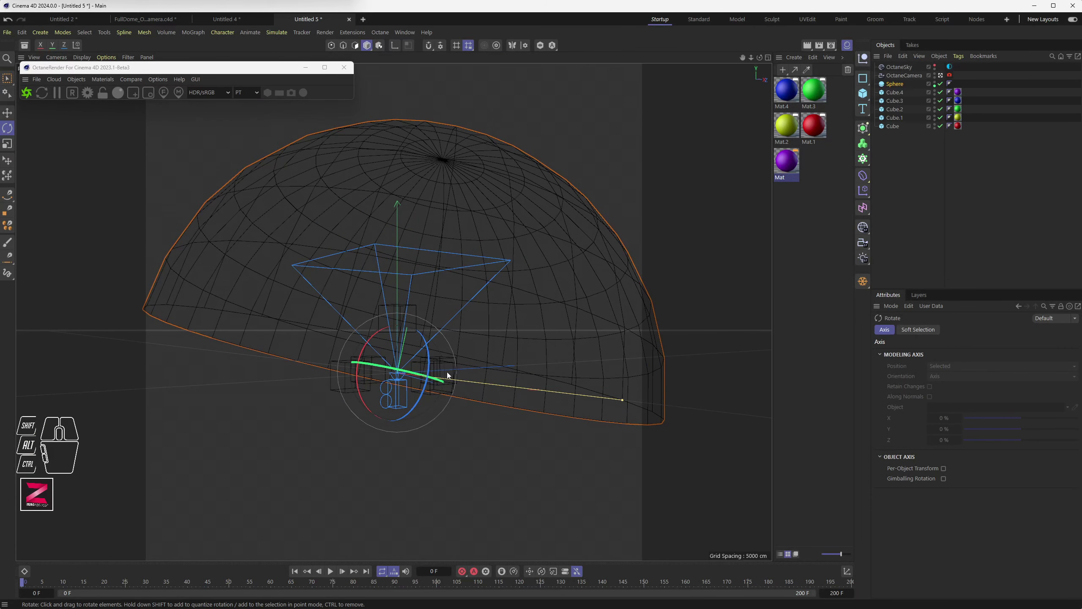
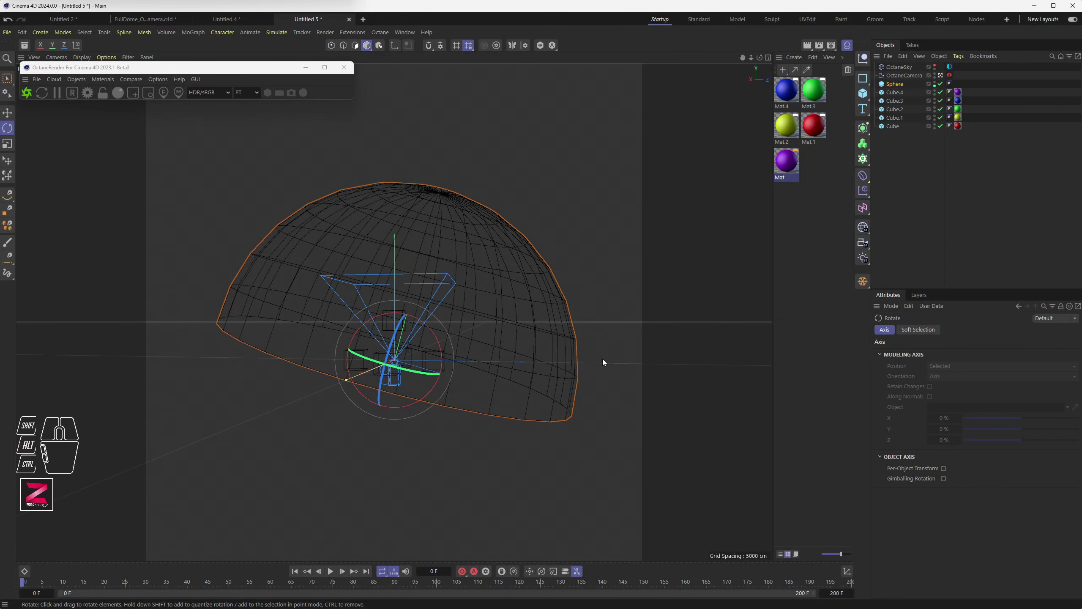
drag(360, 434, 391, 421)
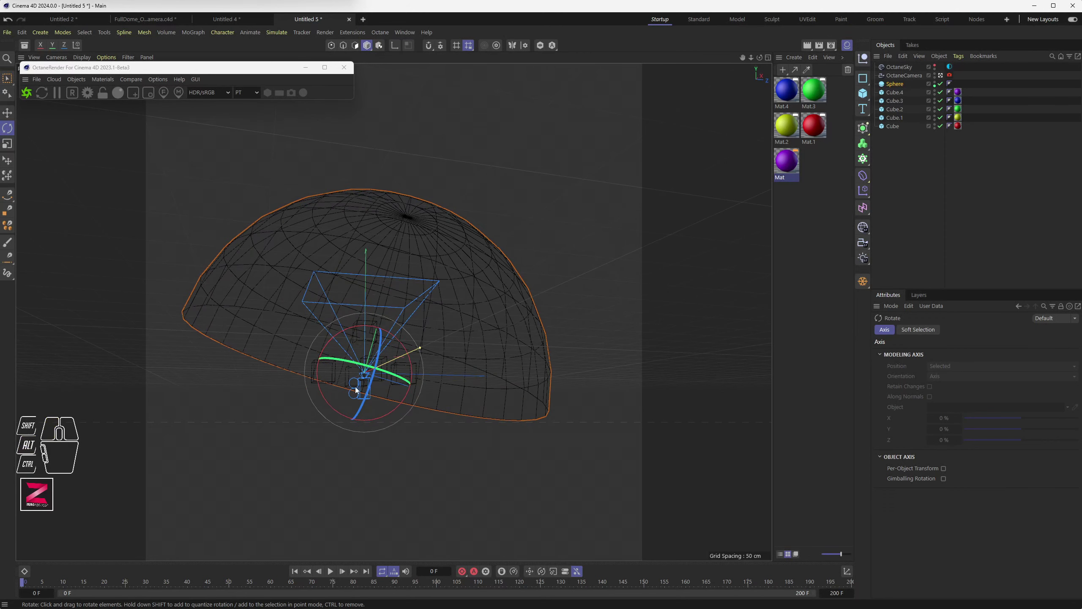
click(360, 390)
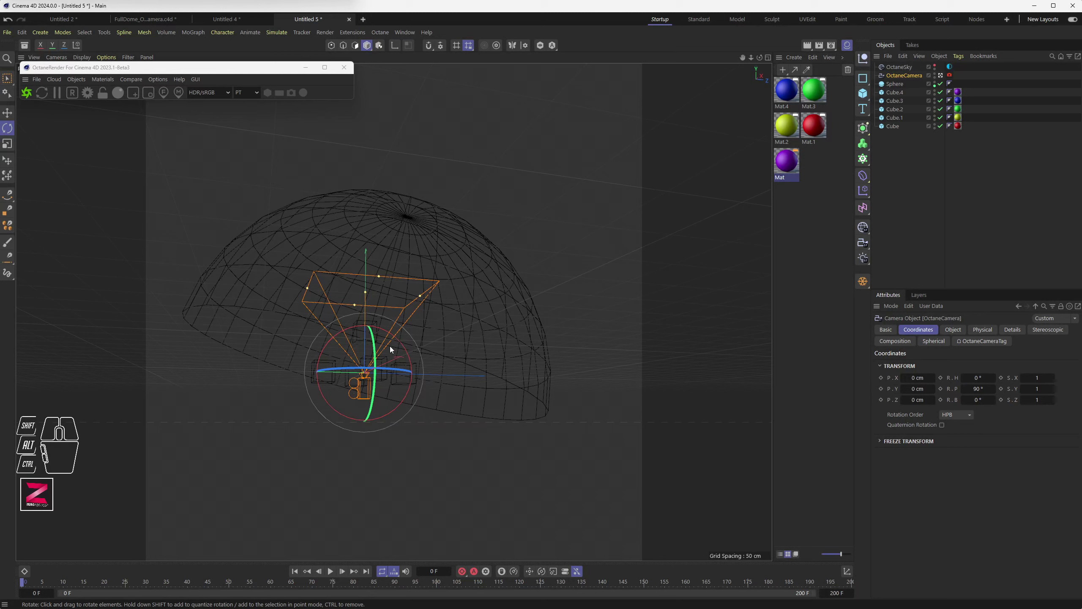
drag(383, 371, 387, 400)
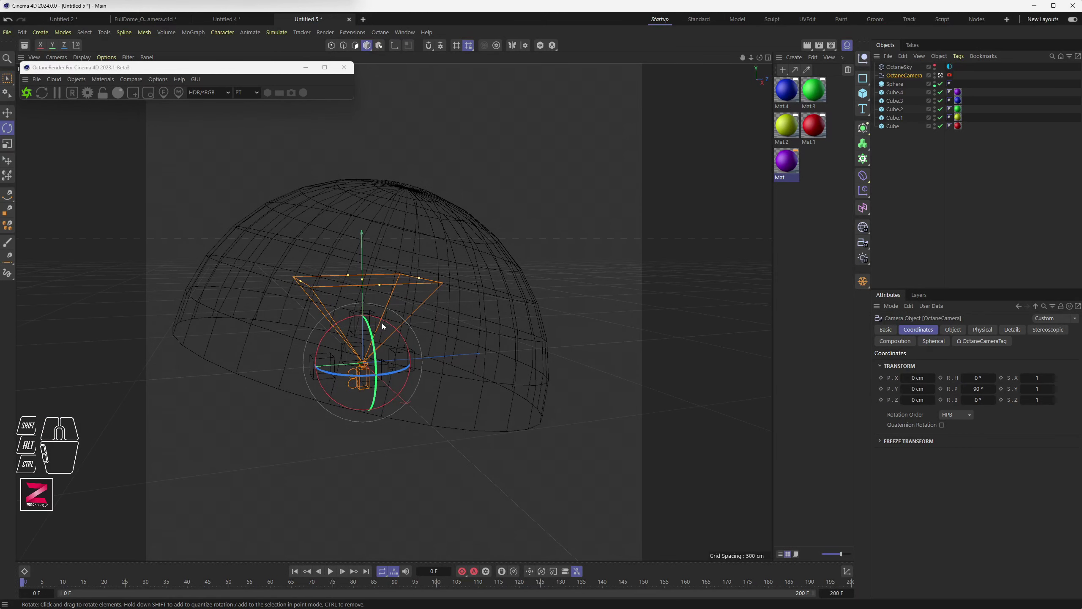
drag(387, 323, 407, 437)
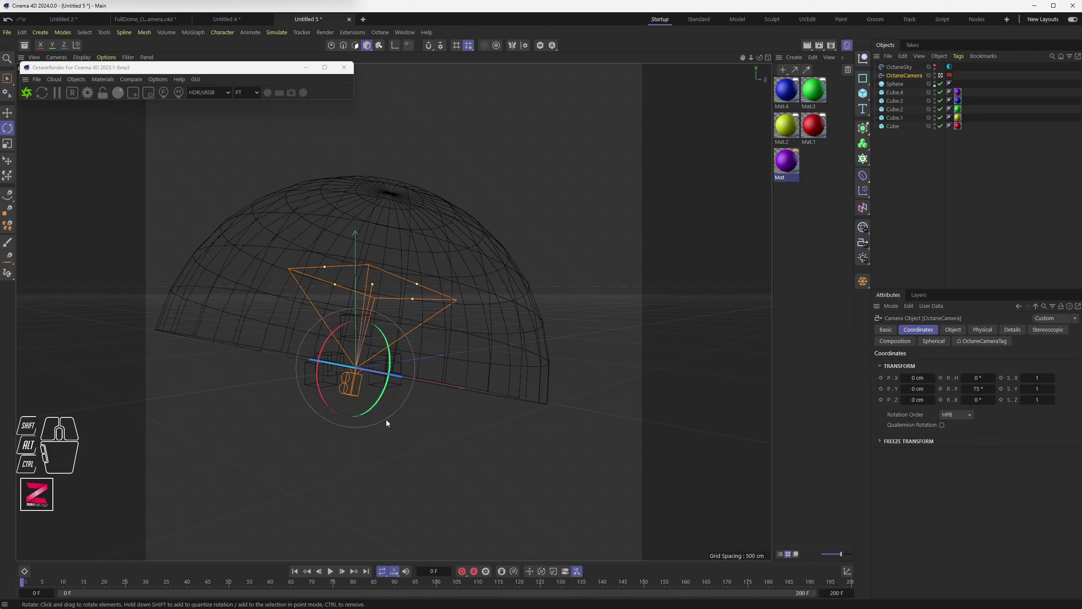
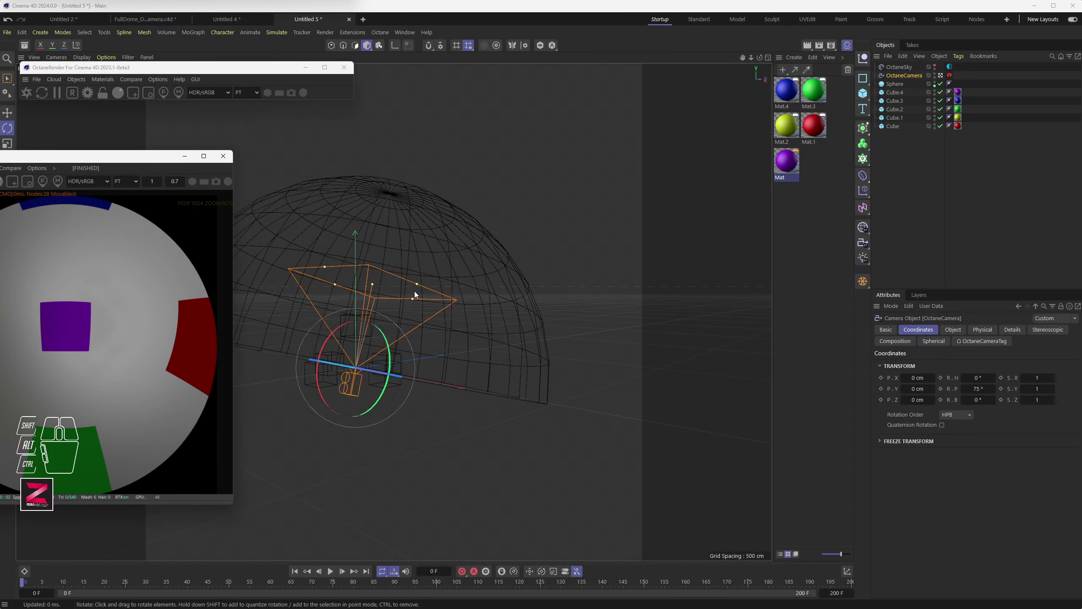
Add a new Sphere, shrink it to a small ball and move it out beyond the dome.
click(867, 94)
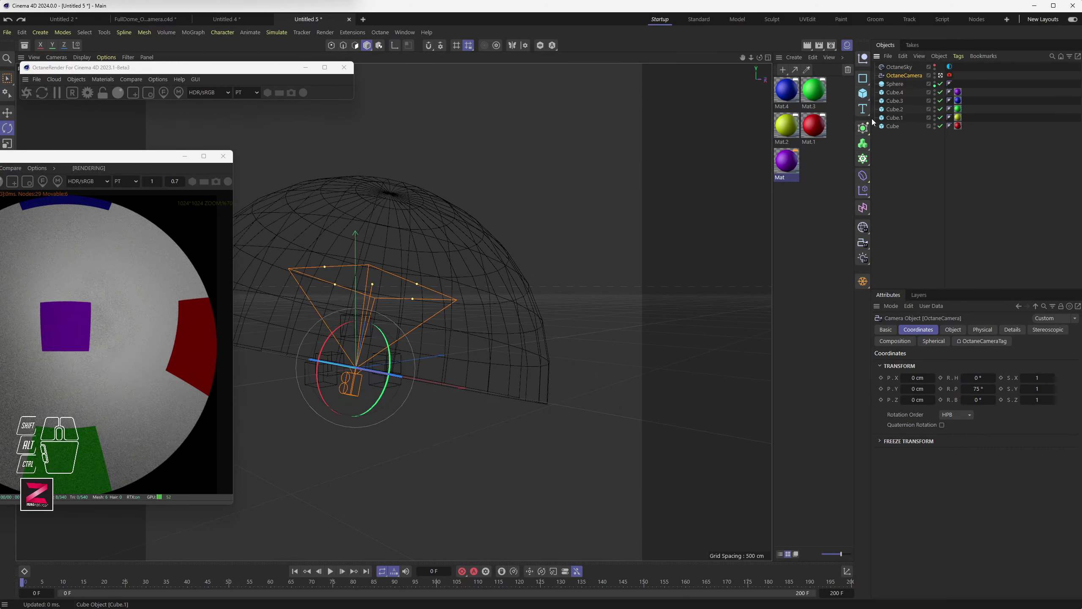
drag(867, 94, 970, 142)
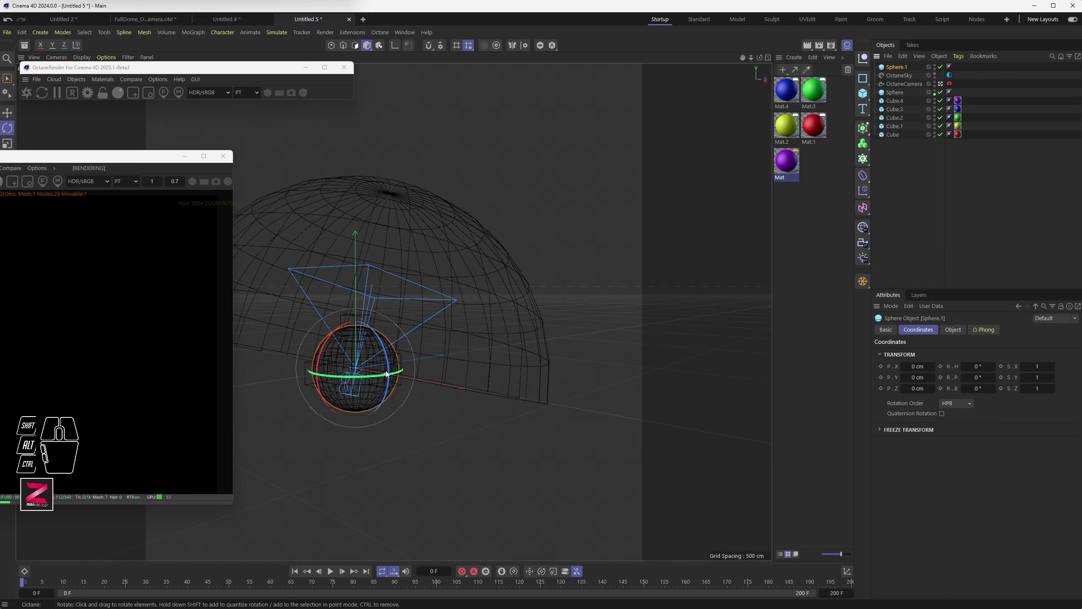
drag(389, 375, 366, 371)
drag(360, 347, 364, 221)
drag(384, 305, 465, 334)
drag(473, 254, 716, 252)
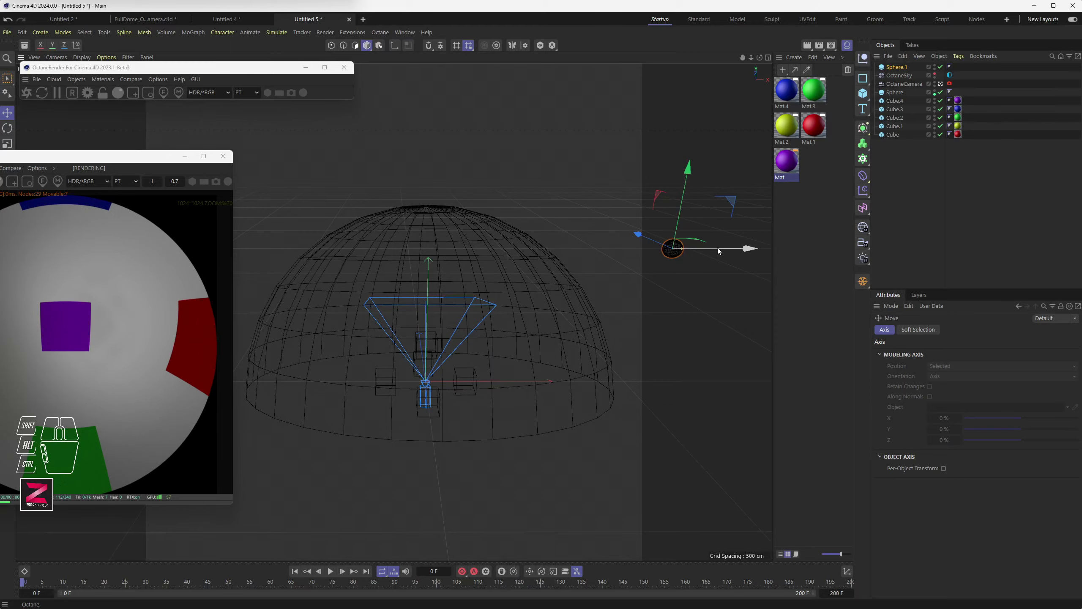
drag(722, 250, 617, 257)
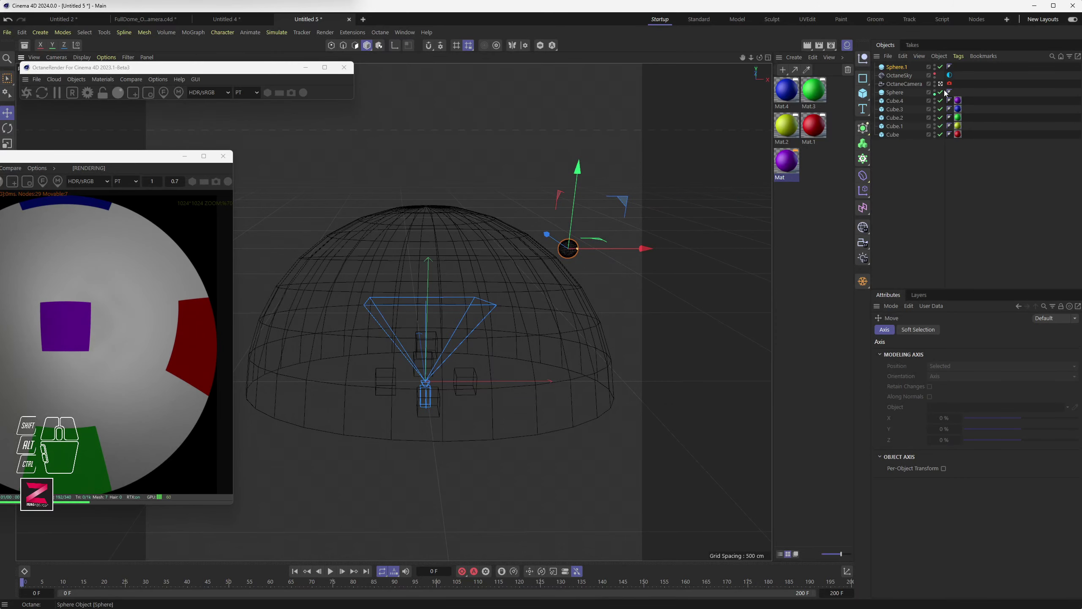
Give the sphere the red Mat.1 material and inspect it beside the dome and cube.
click(938, 98)
click(939, 94)
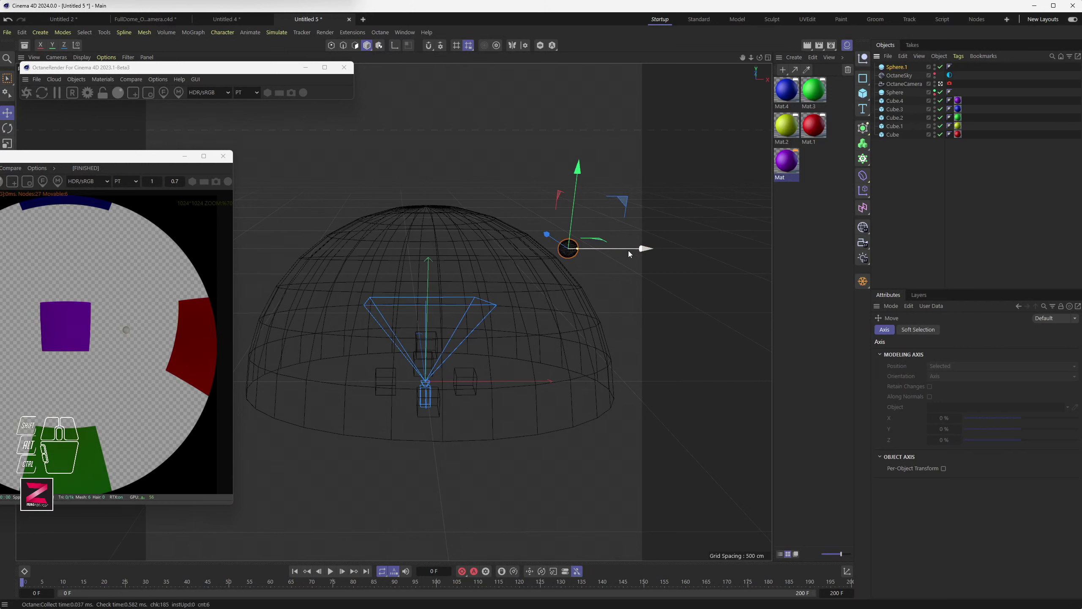
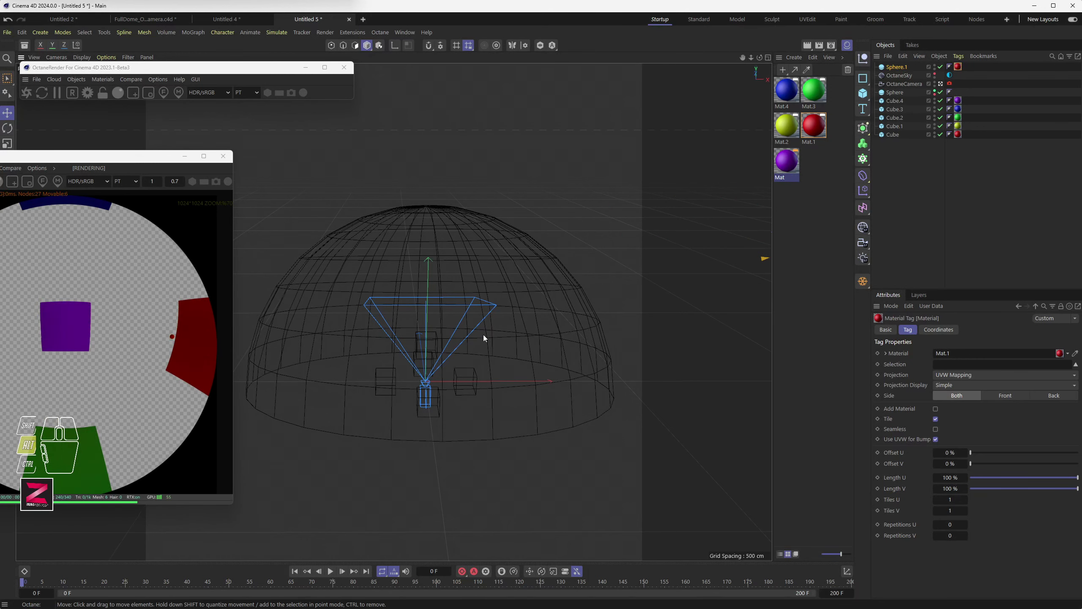
drag(489, 338, 423, 348)
scroll(down, 3)
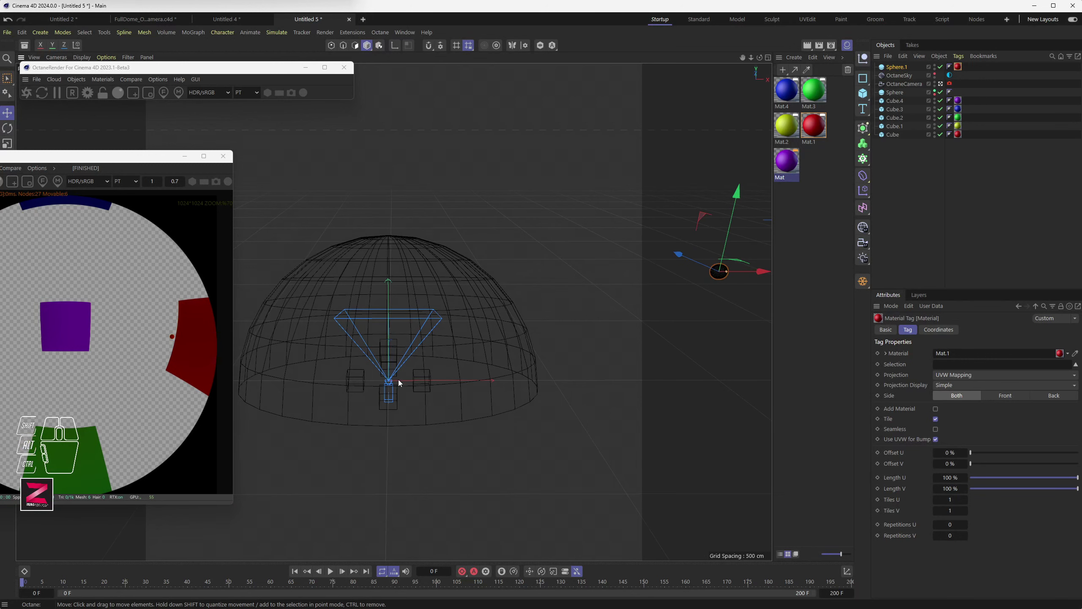
scroll(up, 3)
scroll(down, 3)
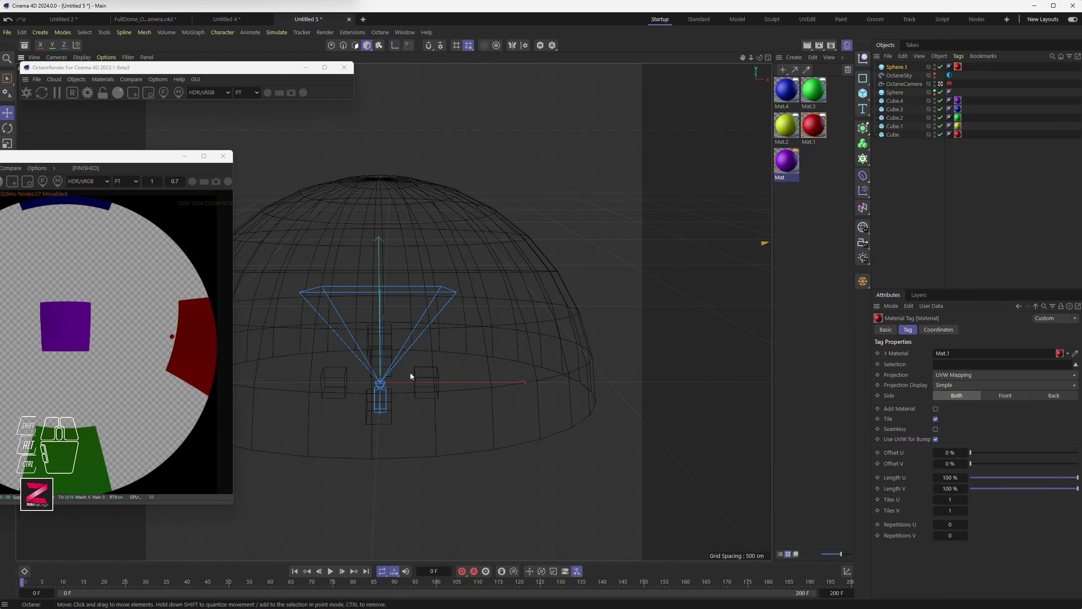
click(419, 378)
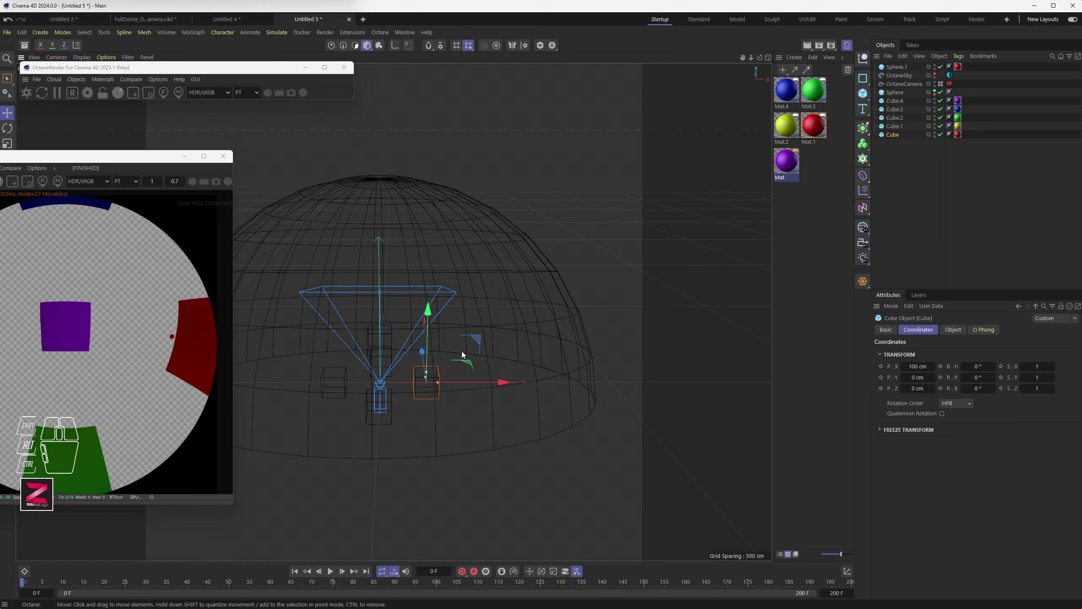
scroll(up, 3)
scroll(down, 3)
drag(471, 355, 391, 365)
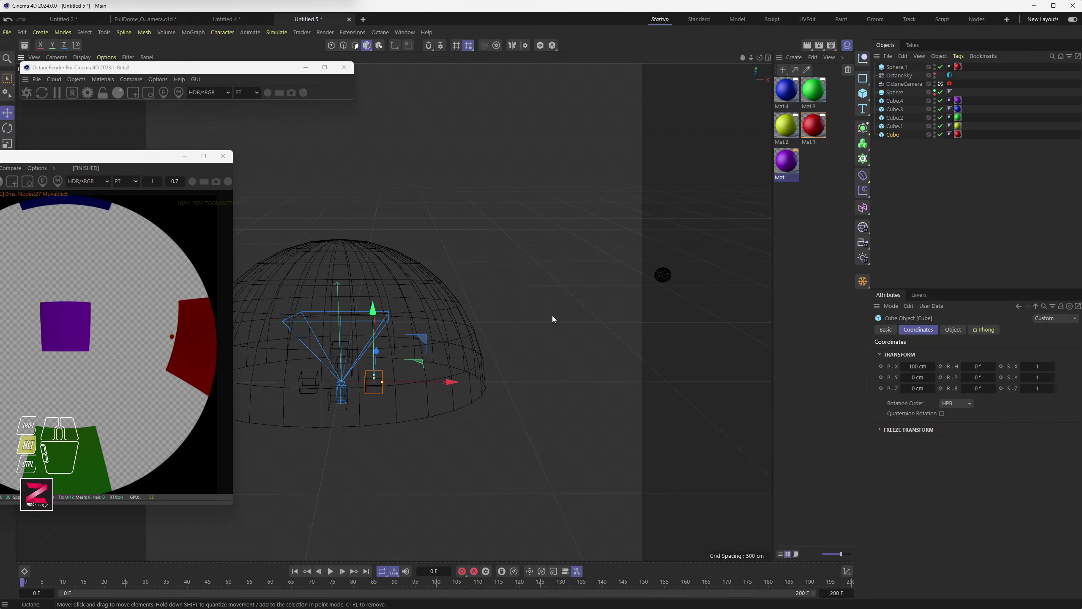
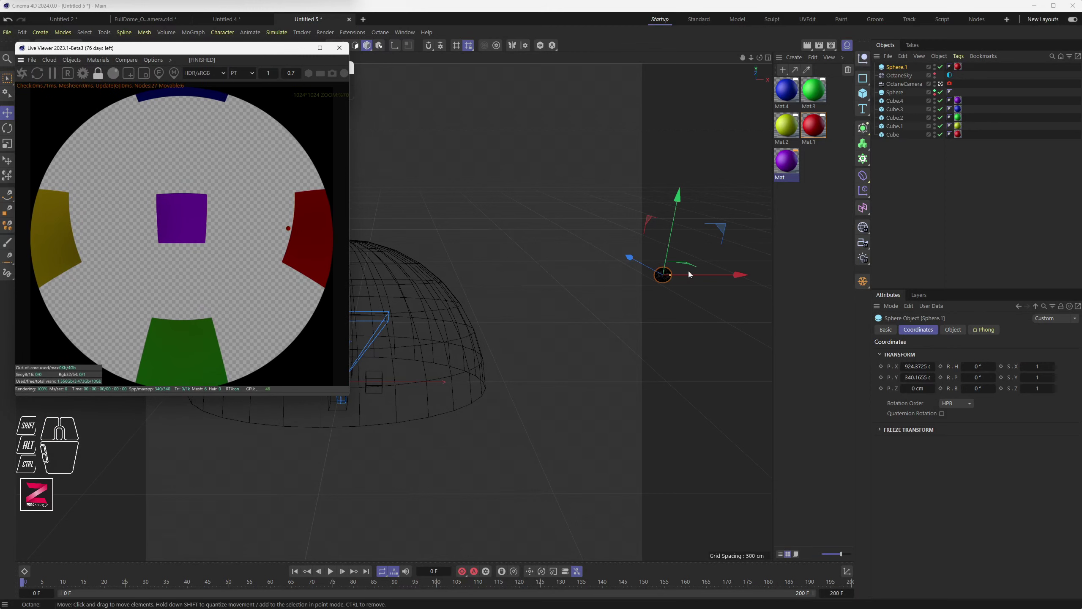
Lower Sphere.1 into the dome, move it out to the right and select the red cube to hide it.
drag(706, 276, 441, 281)
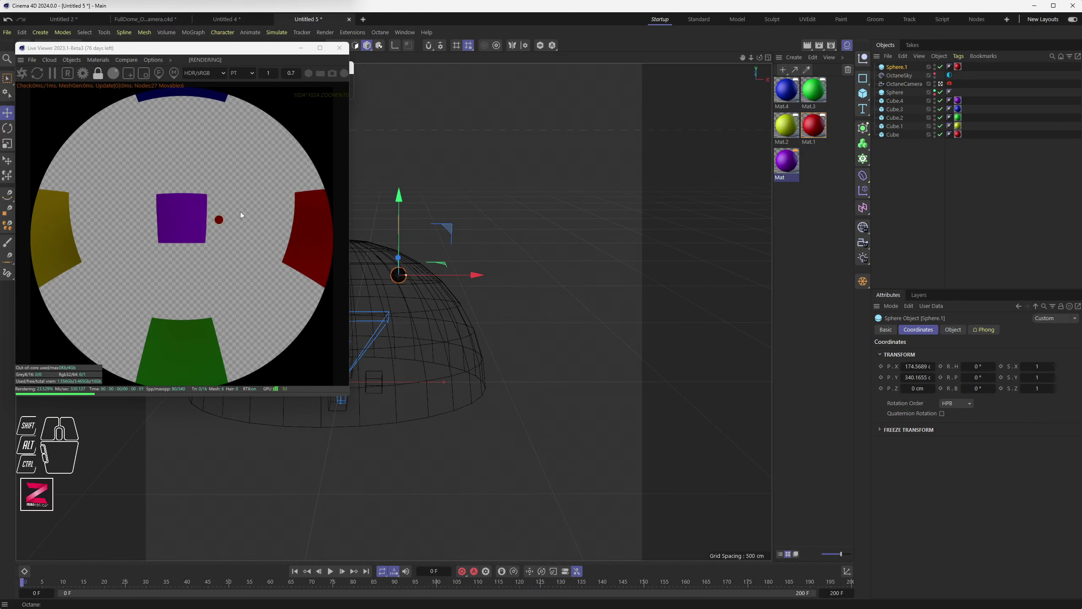
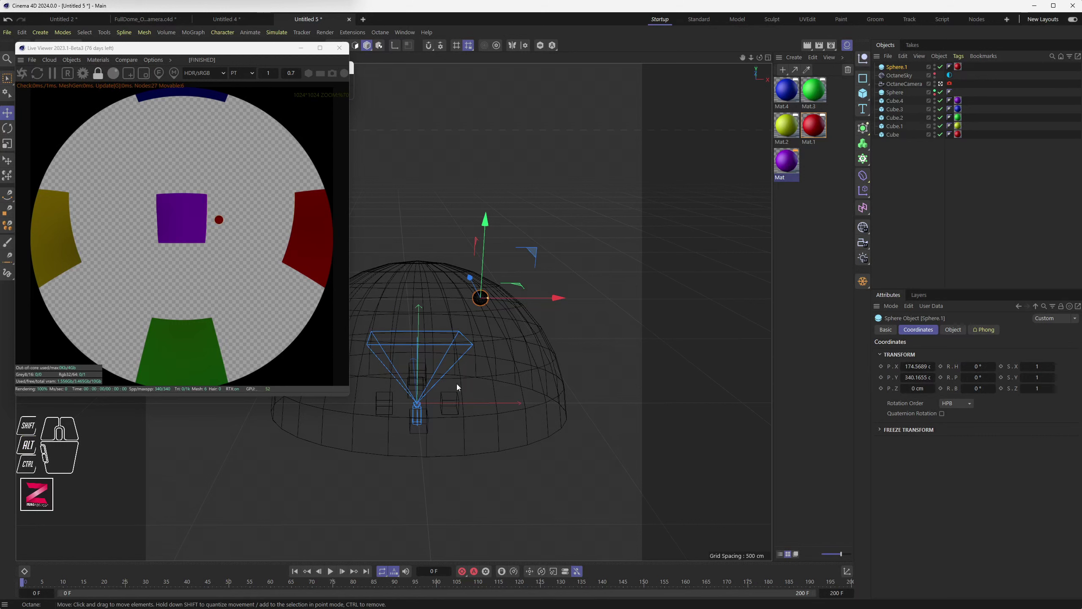
drag(515, 299, 455, 298)
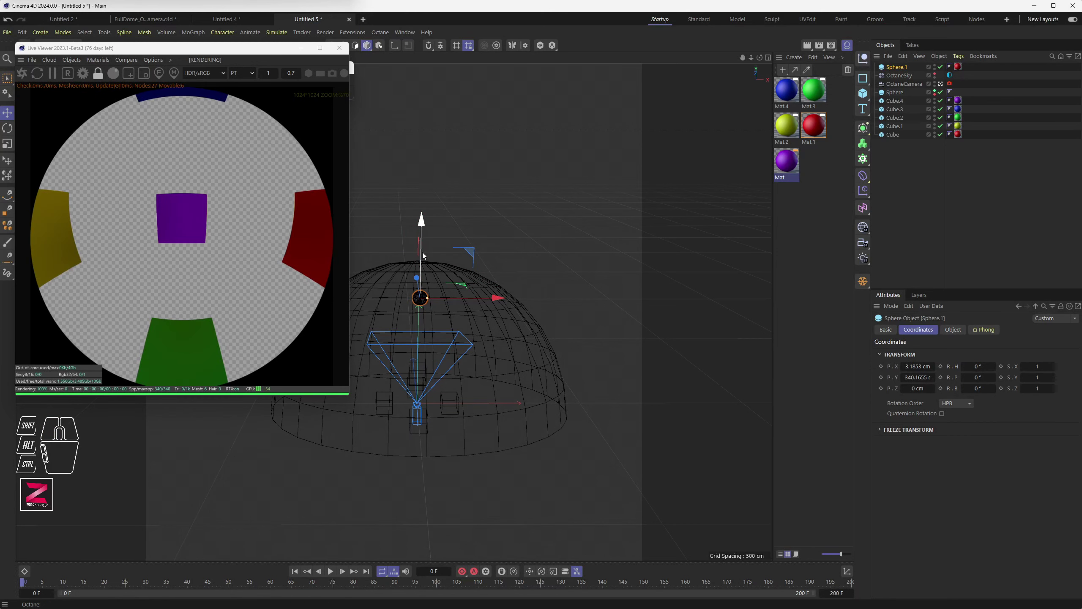
drag(424, 257, 428, 342)
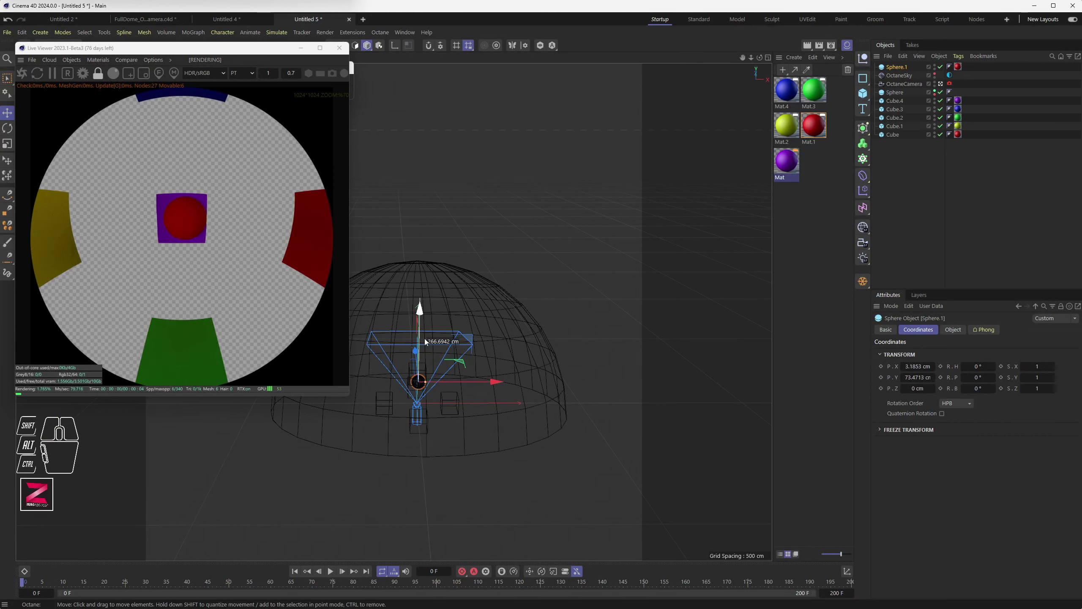
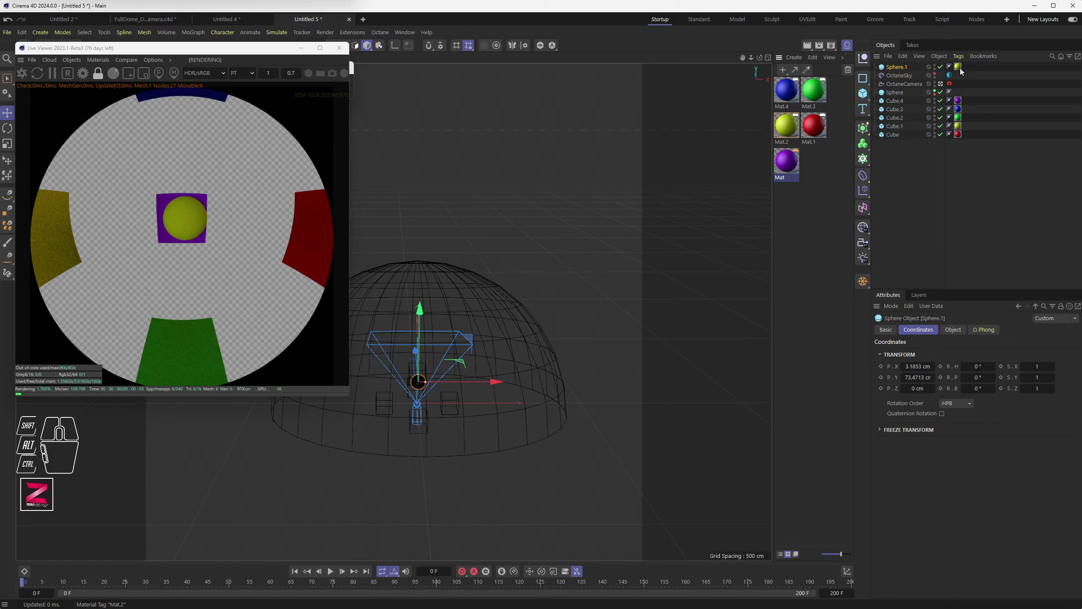
drag(452, 385, 500, 377)
click(447, 416)
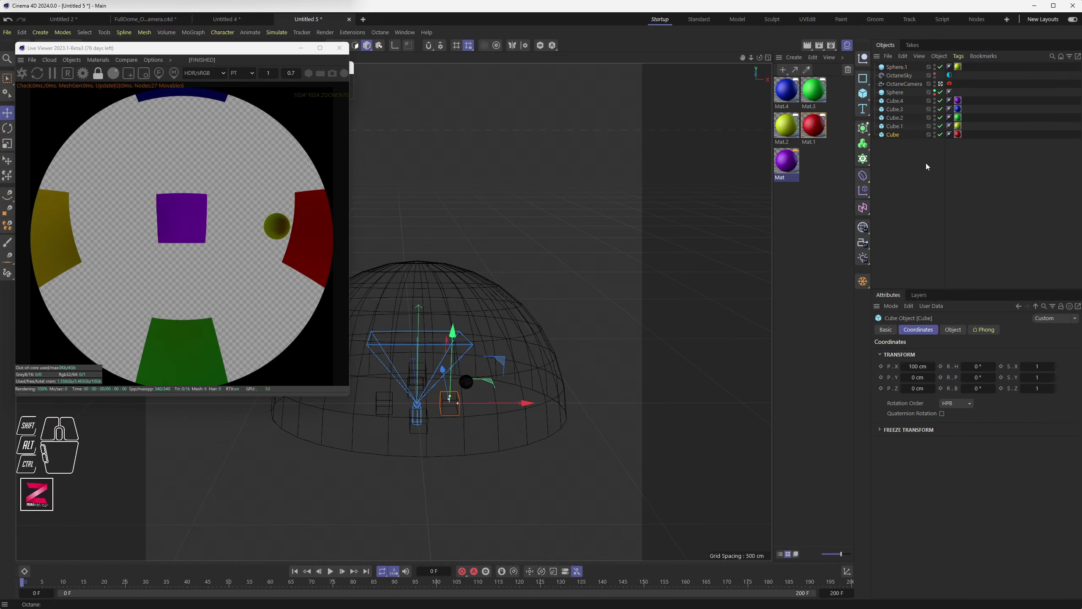
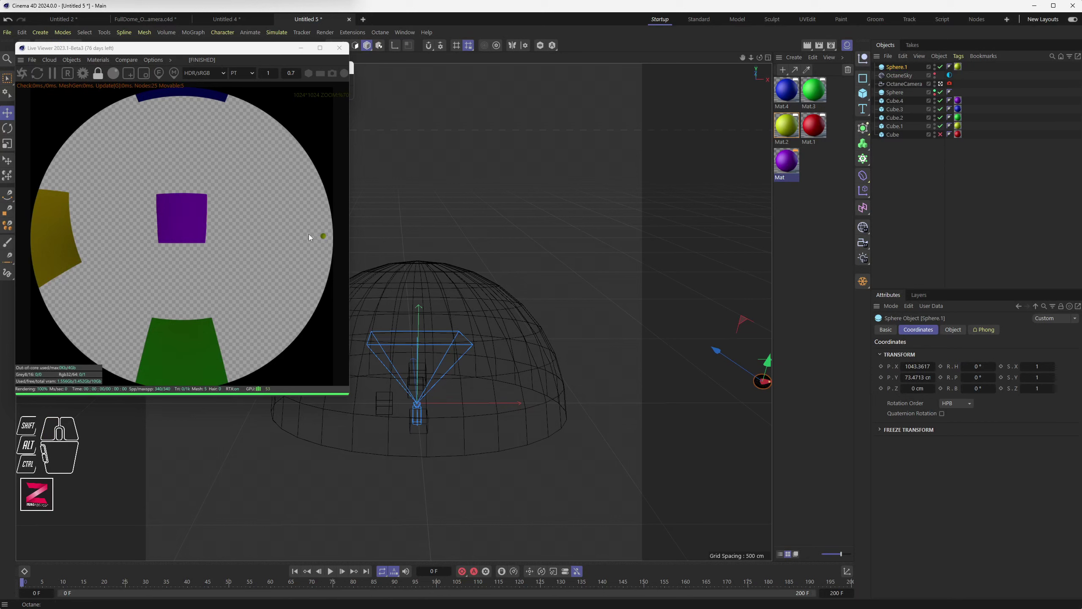
Zoom and pan the Live Viewer to find the sphere at the edge of the fisheye render.
click(333, 255)
scroll(up, 3)
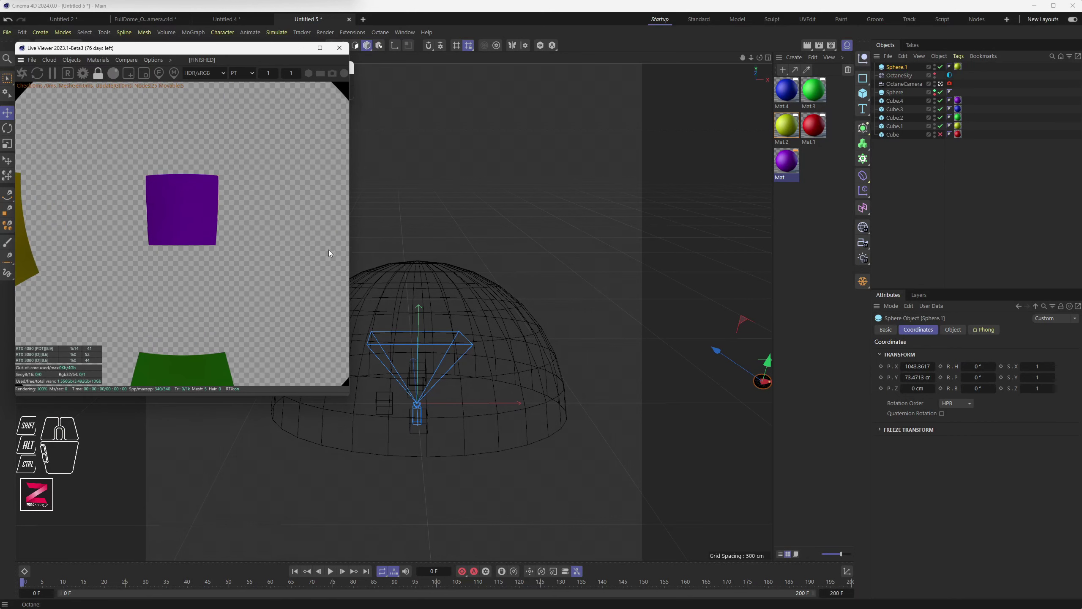
drag(327, 253, 185, 251)
scroll(up, 3)
scroll(down, 3)
scroll(up, 3)
drag(325, 252, 248, 247)
scroll(down, 3)
scroll(up, 3)
scroll(down, 3)
Drag Sphere.1 far along X, then bring it back to near the dome centre.
drag(610, 358, 461, 361)
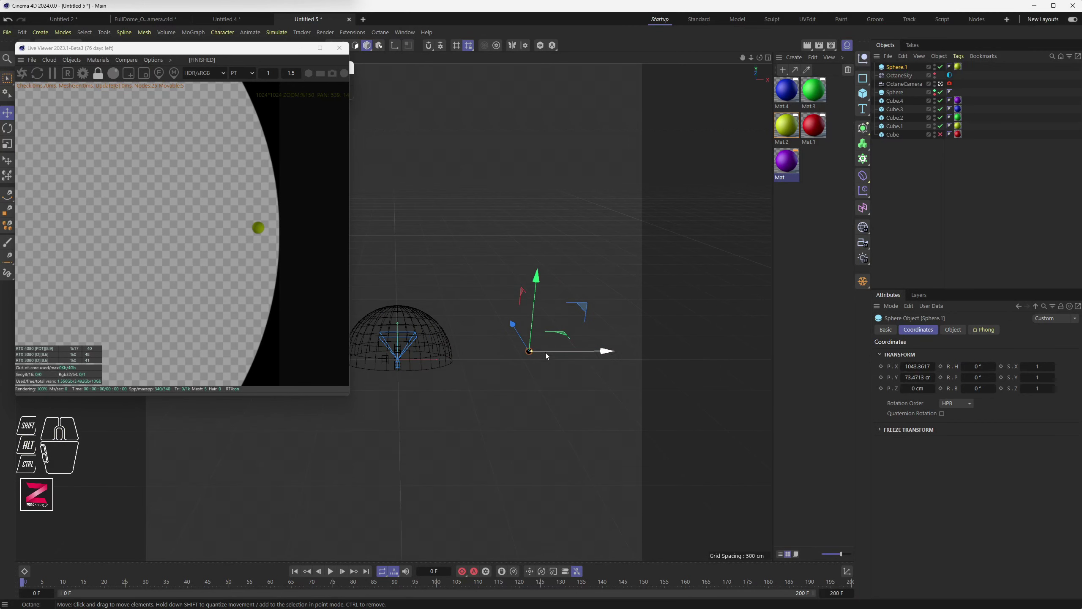
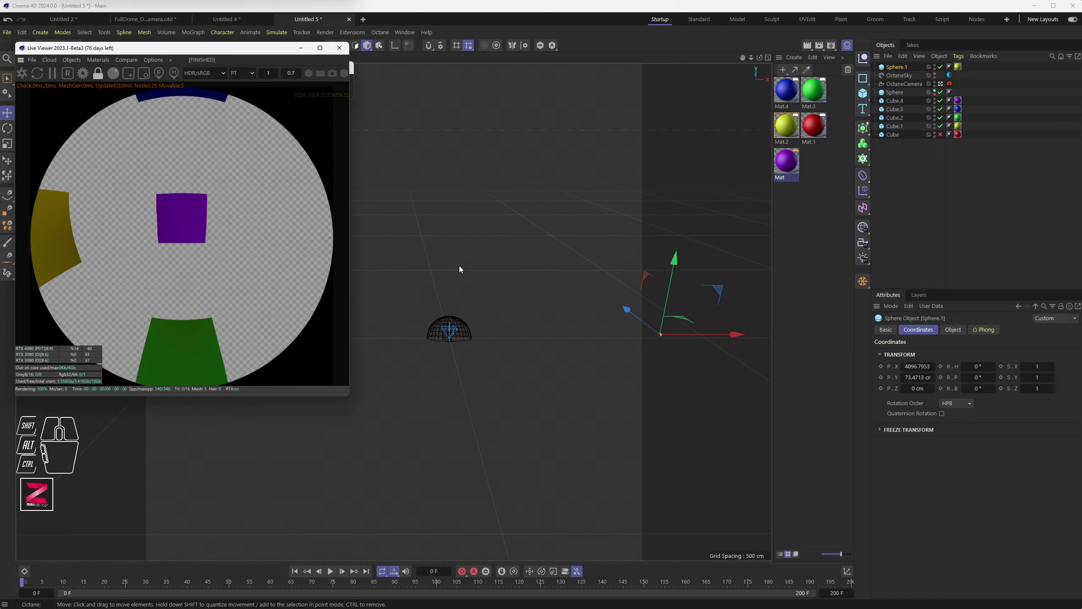
drag(688, 337, 475, 310)
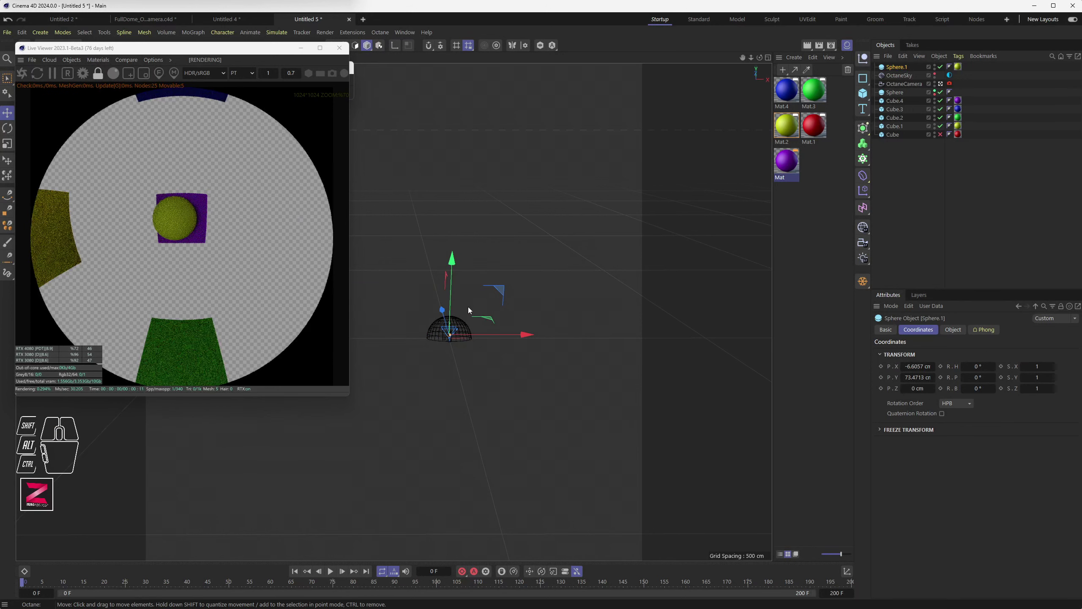
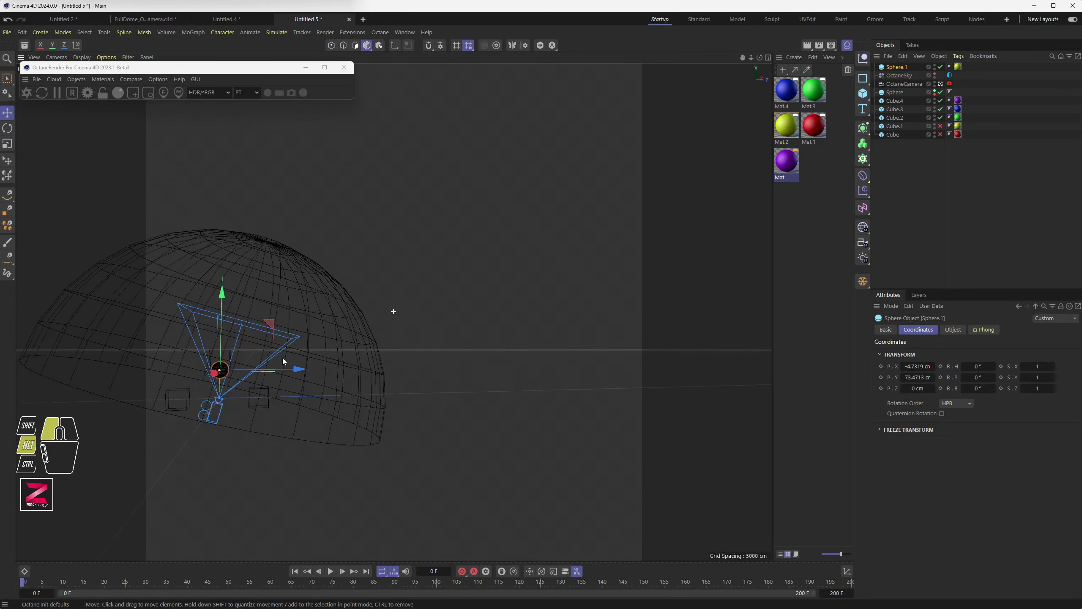
Select the OctaneCamera, restart the Live Viewer and begin tilting the camera in the viewport.
drag(304, 366, 482, 359)
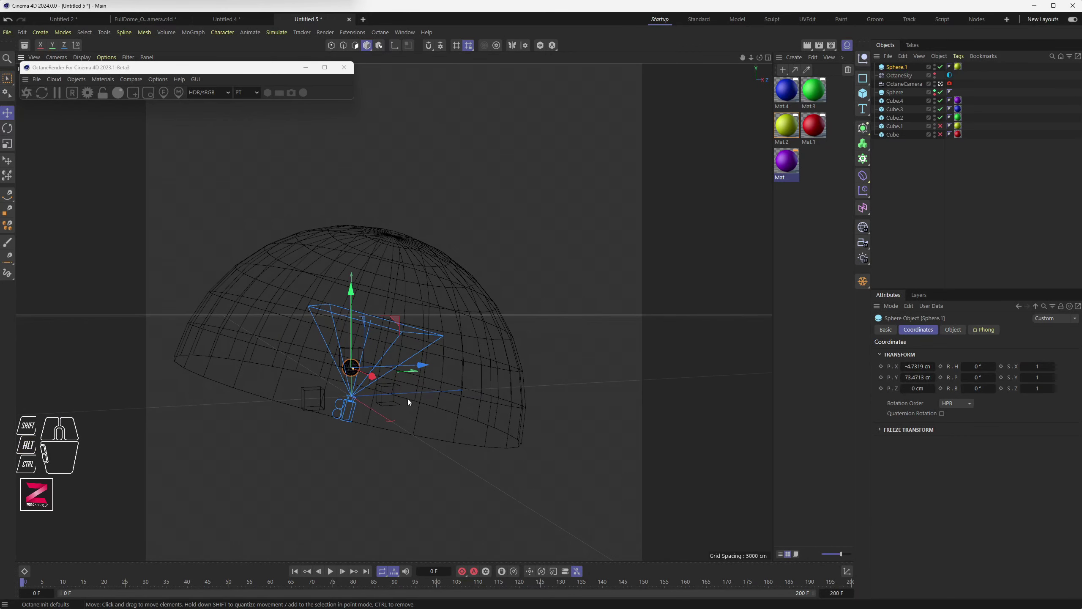
click(349, 405)
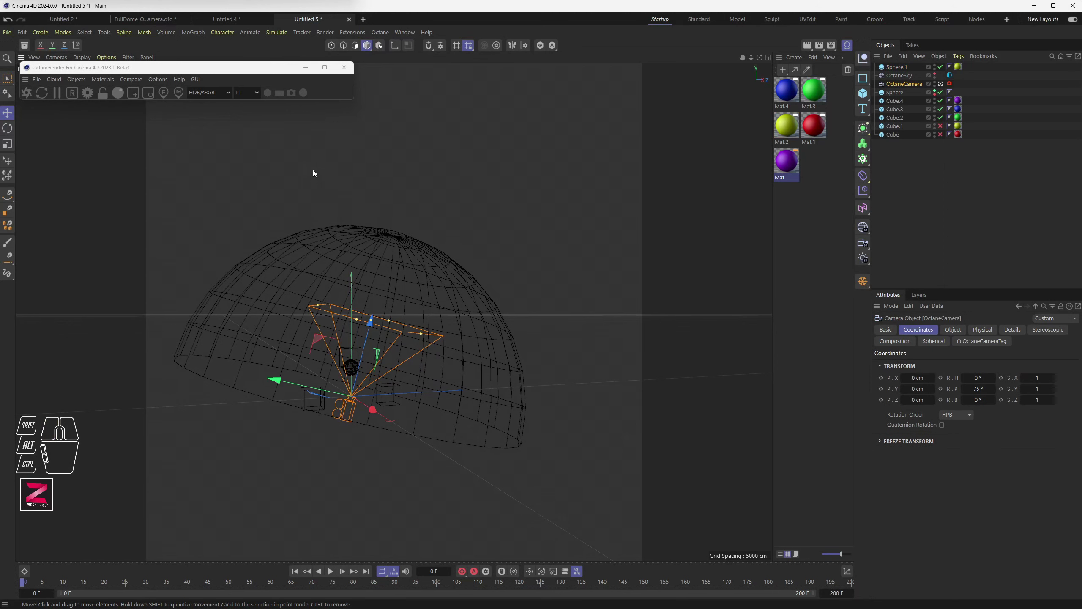
click(27, 93)
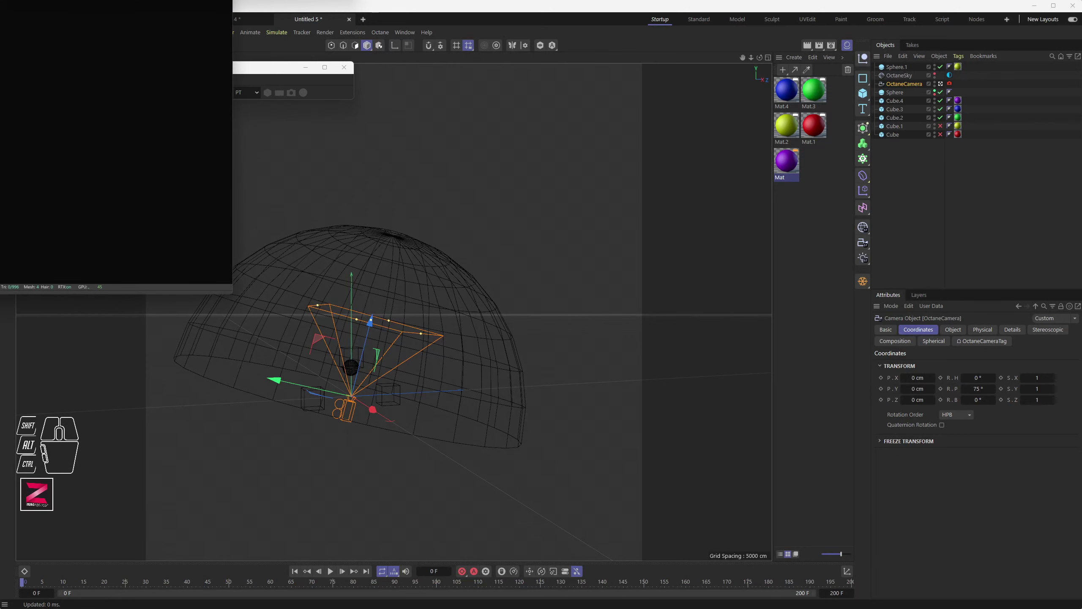
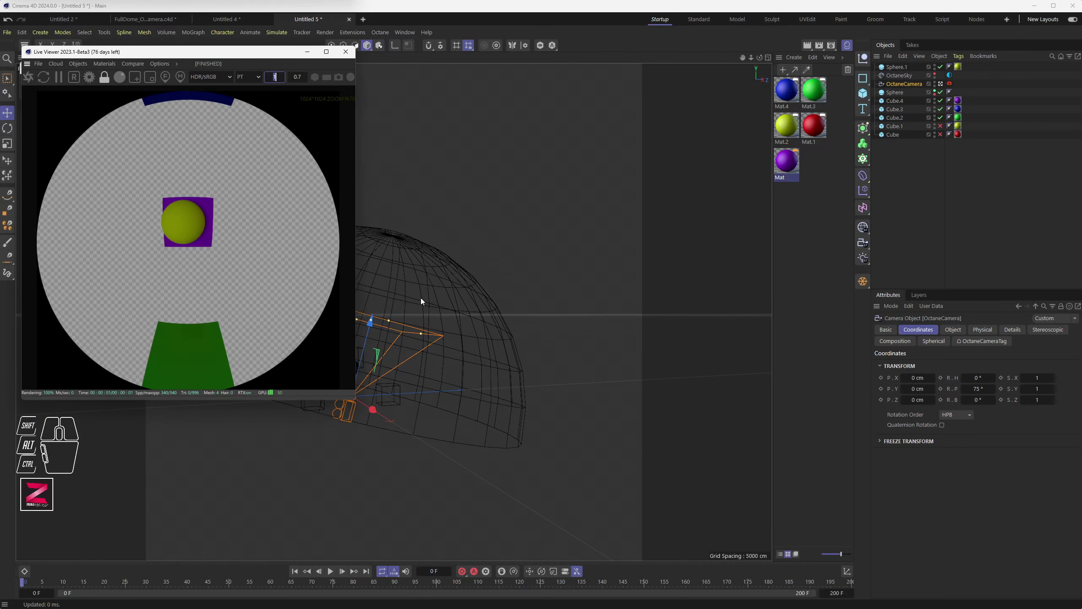
drag(439, 343, 570, 367)
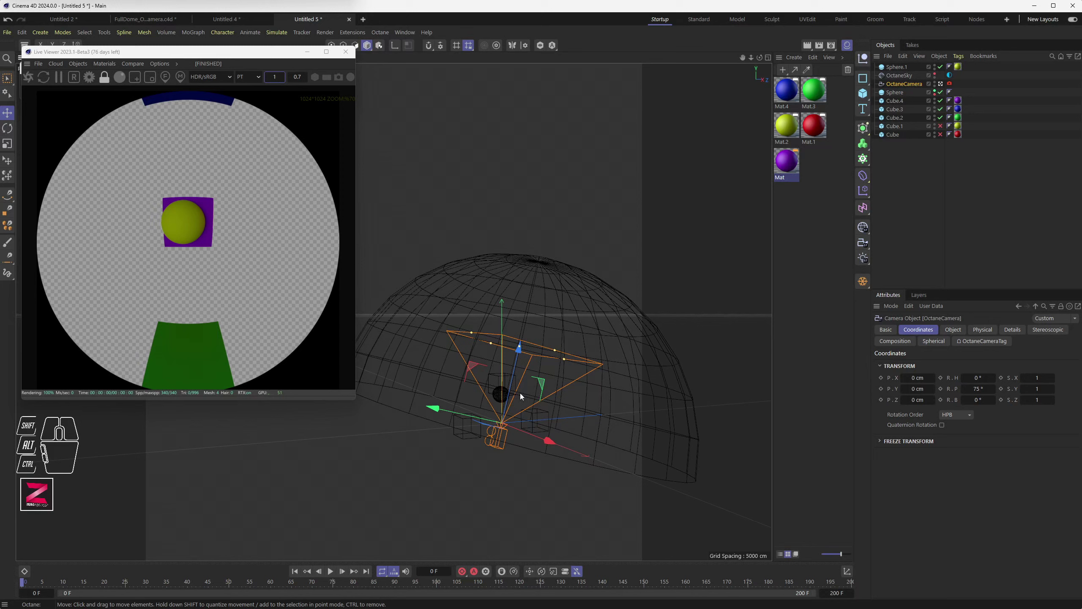
drag(476, 396, 477, 383)
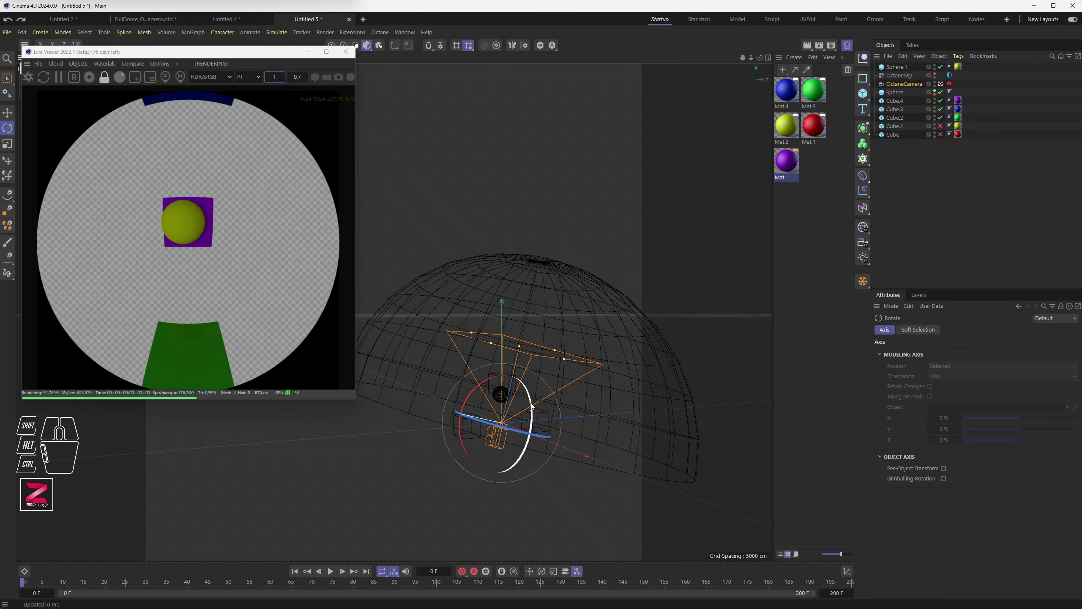
Rotate the camera to test its angle and re-enable the hidden cubes' render visibility.
drag(534, 405, 548, 418)
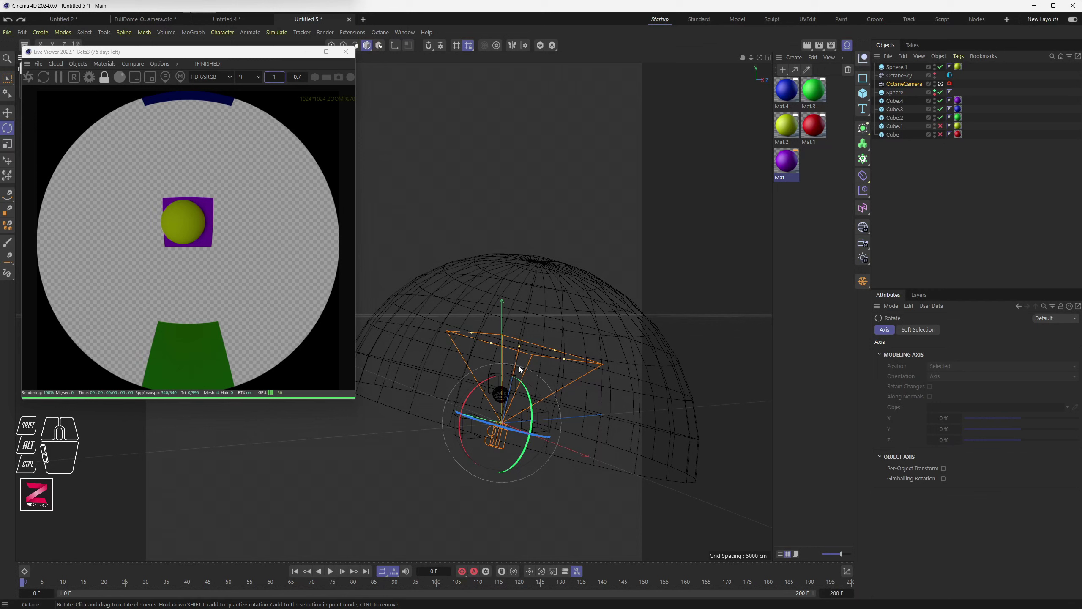
scroll(down, 3)
scroll(down, 3)
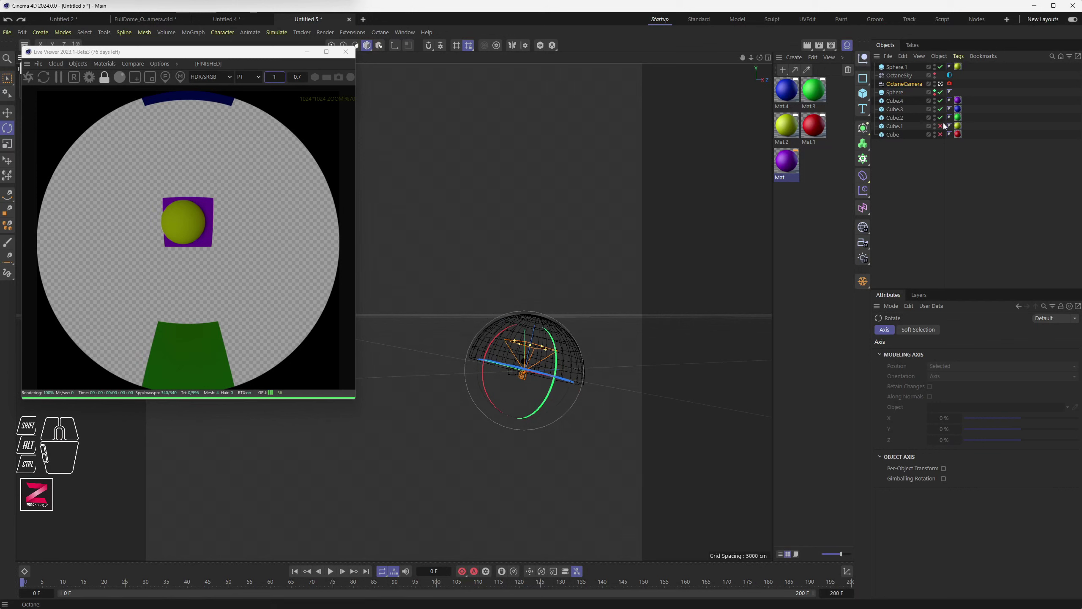
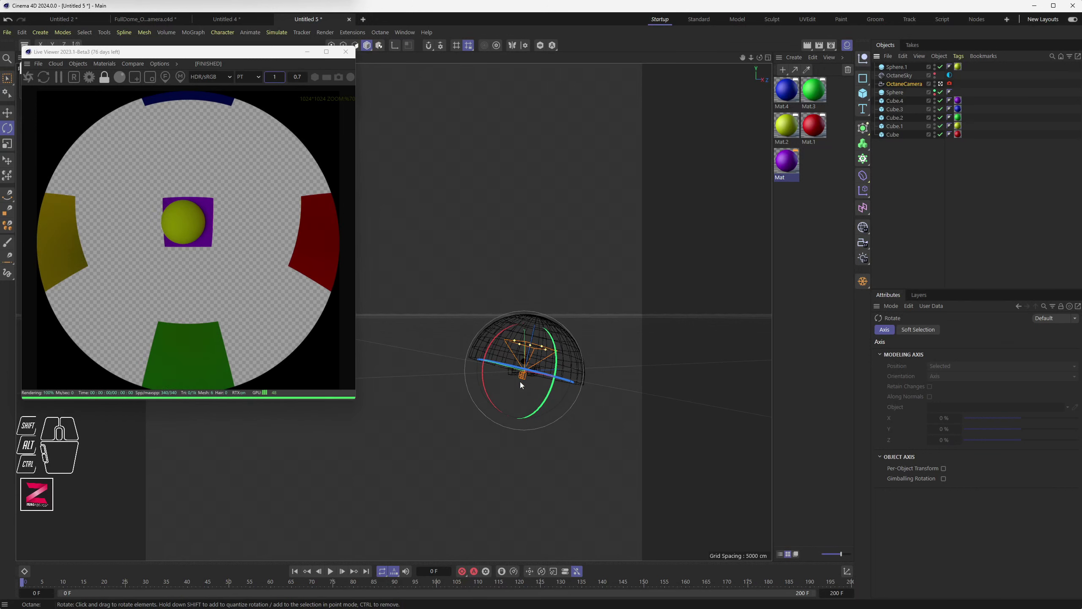
scroll(up, 3)
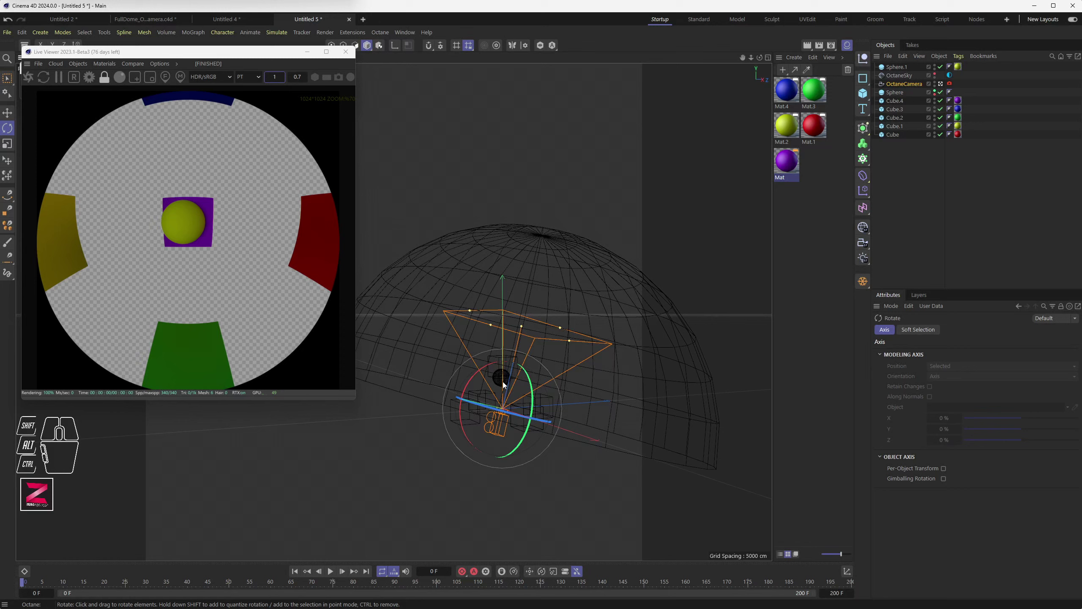
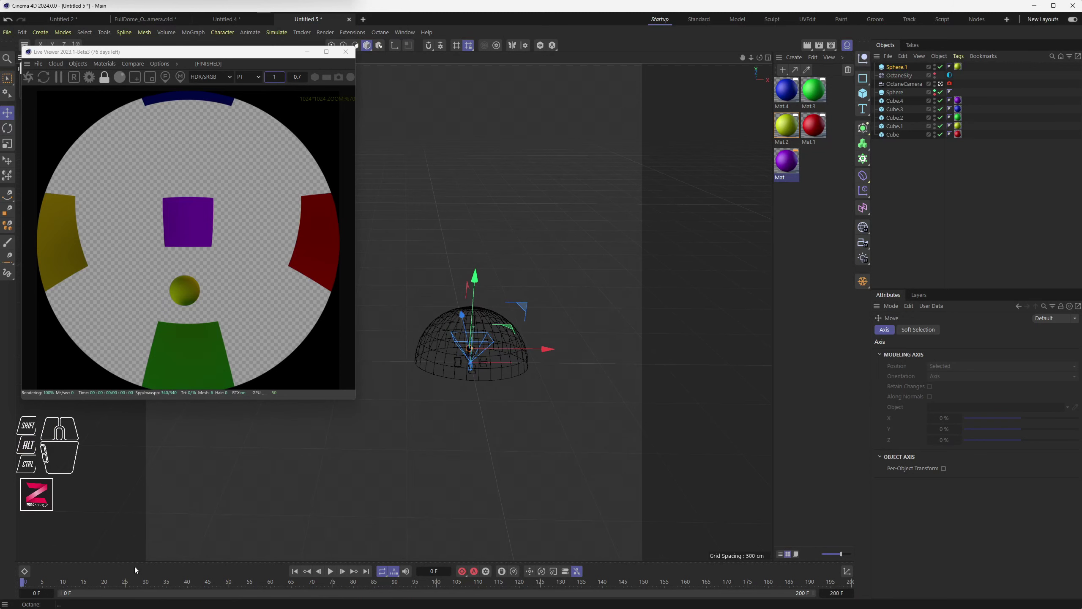
Drag Sphere.1 out to about −3394 cm on X and keyframe its Position X.
scroll(up, 3)
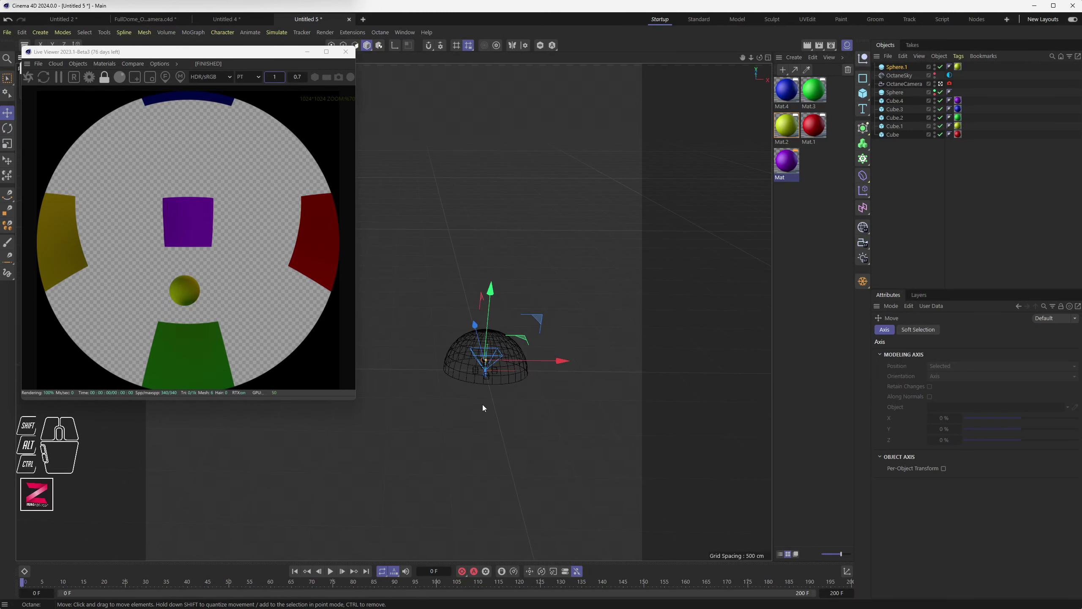
drag(485, 432, 442, 531)
drag(524, 462, 203, 493)
click(148, 437)
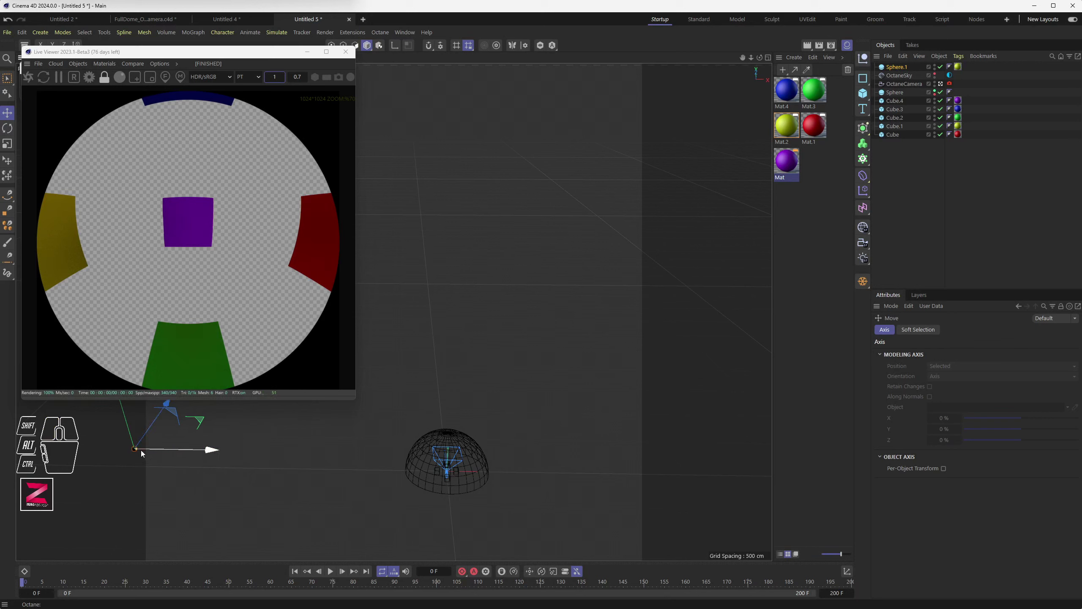
click(900, 69)
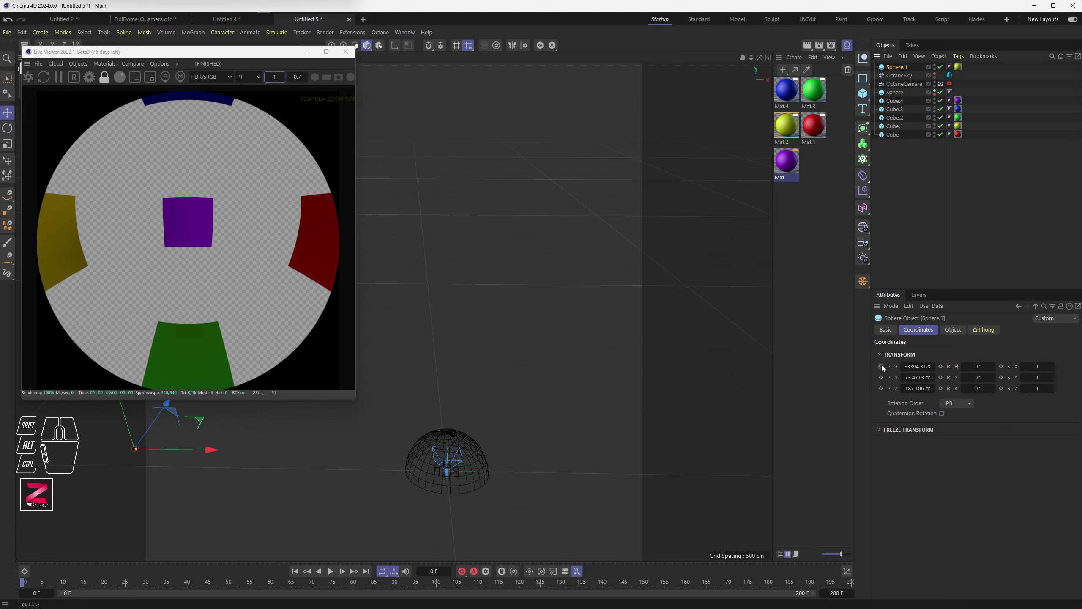
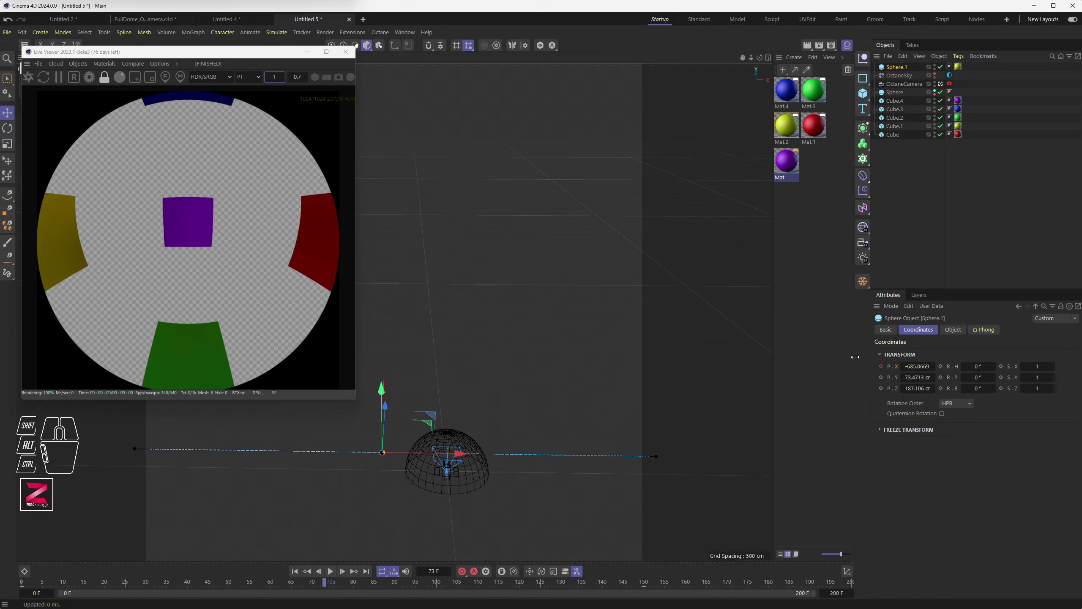
Show Sphere.1's P.X F-Curve and set both keyframes to Linear interpolation.
click(899, 370)
right_click(900, 369)
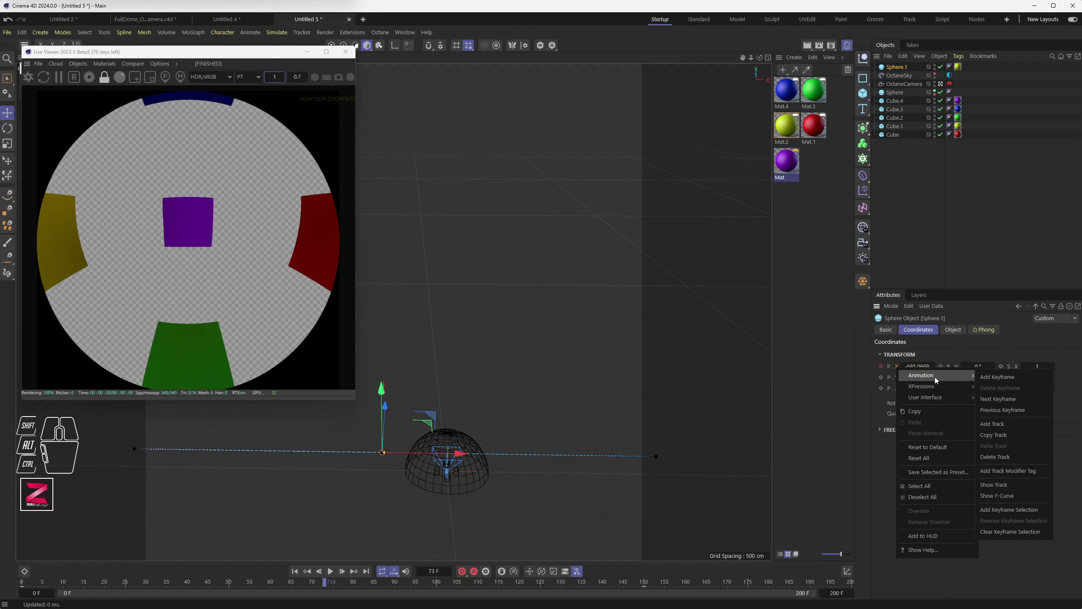
click(1022, 500)
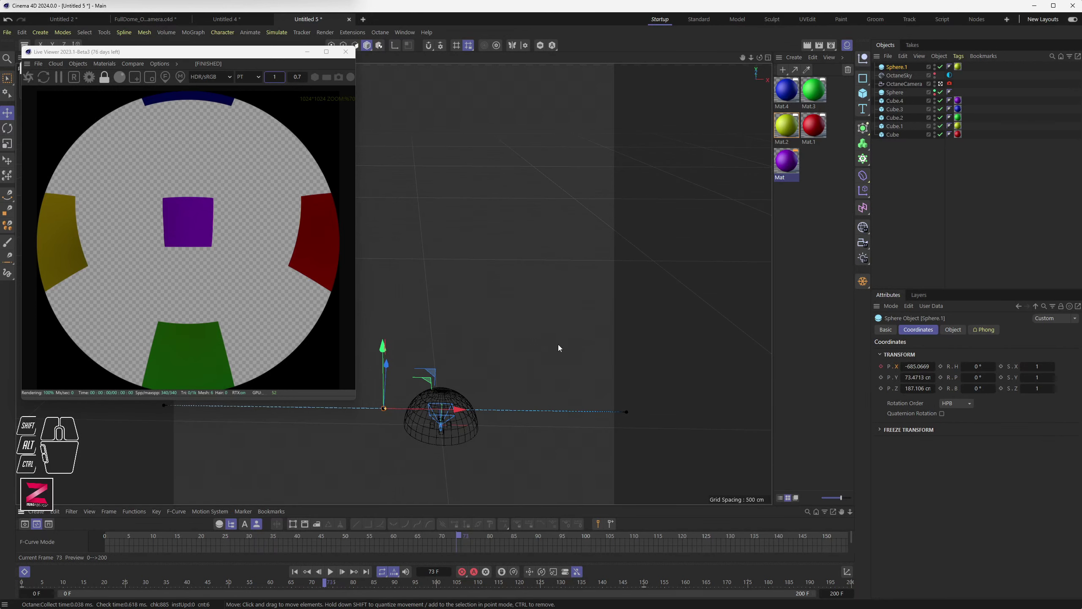
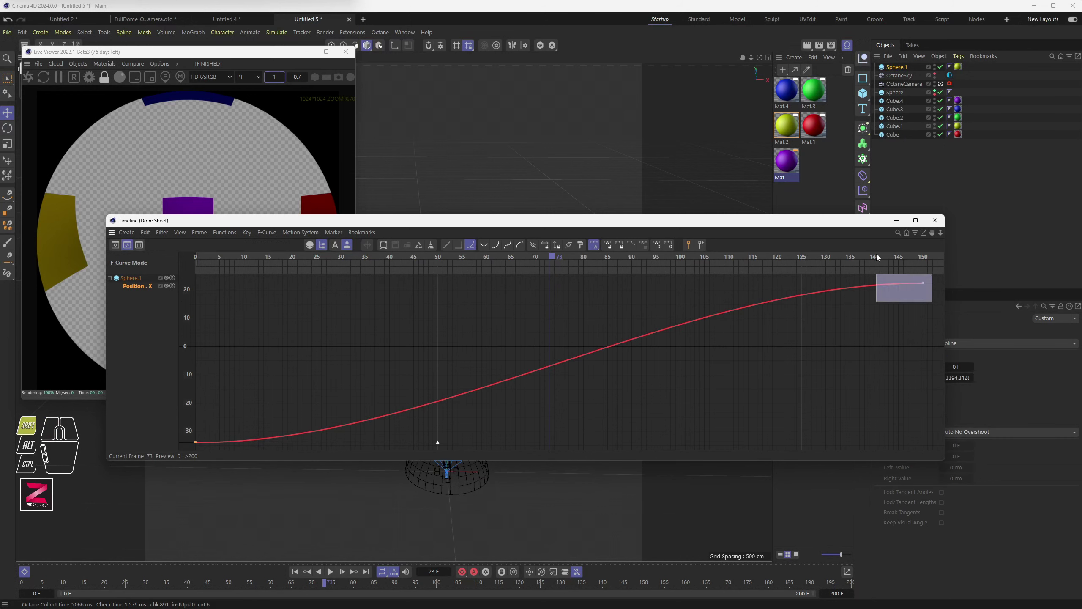
click(451, 248)
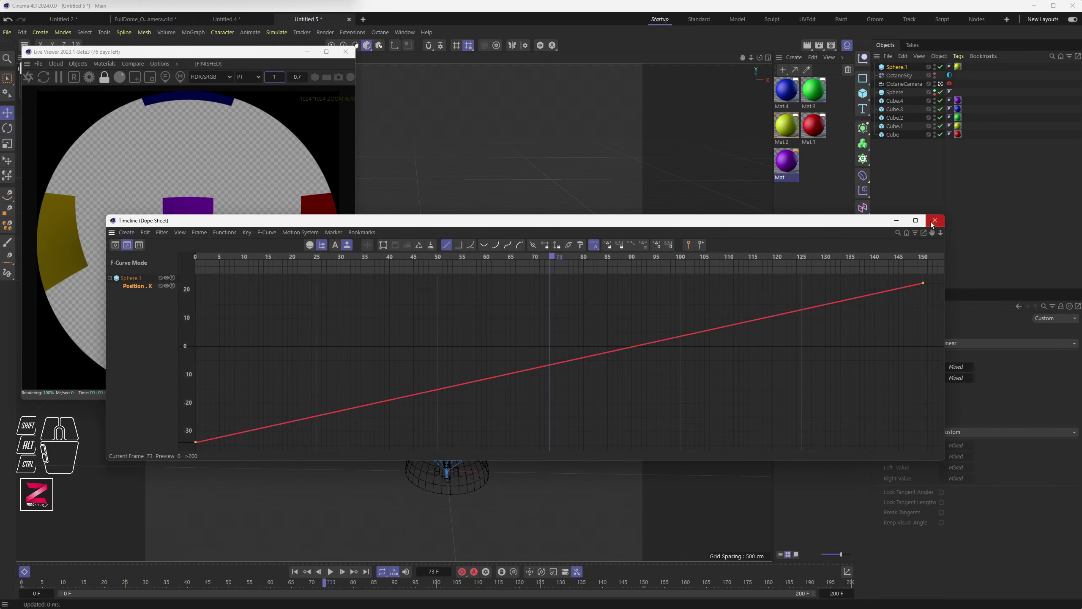
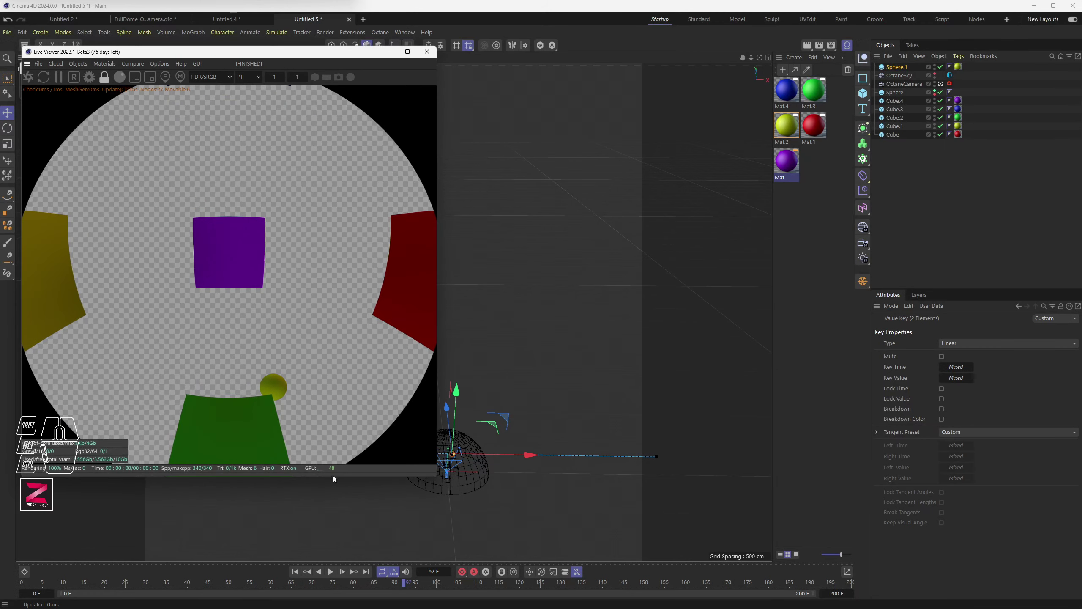
Scrub the timeline through frames 84–107 to watch the sphere cross the fisheye render.
drag(224, 583, 348, 579)
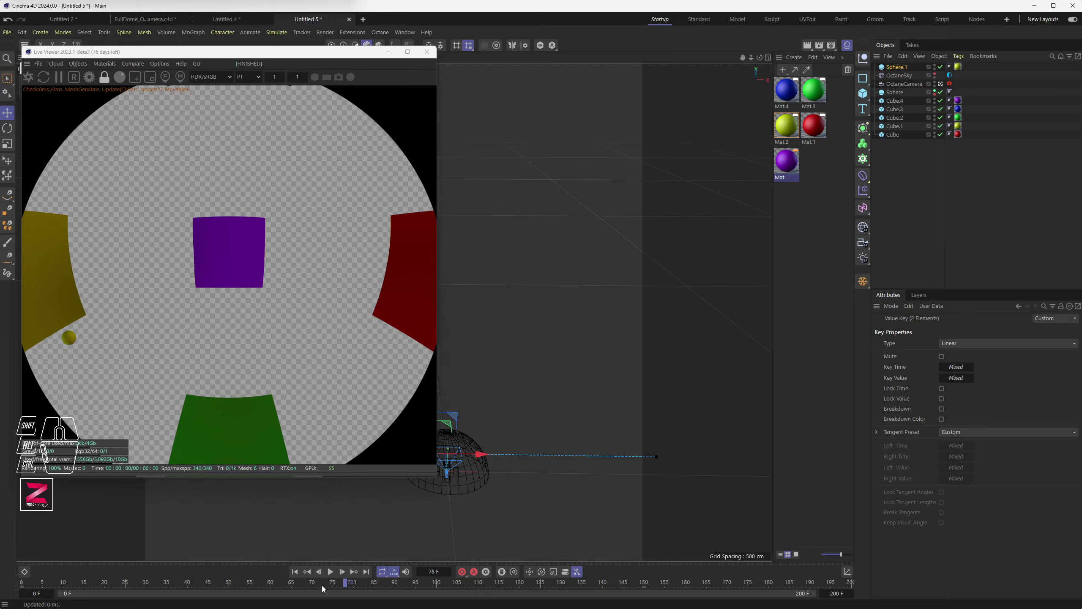
drag(317, 584, 397, 576)
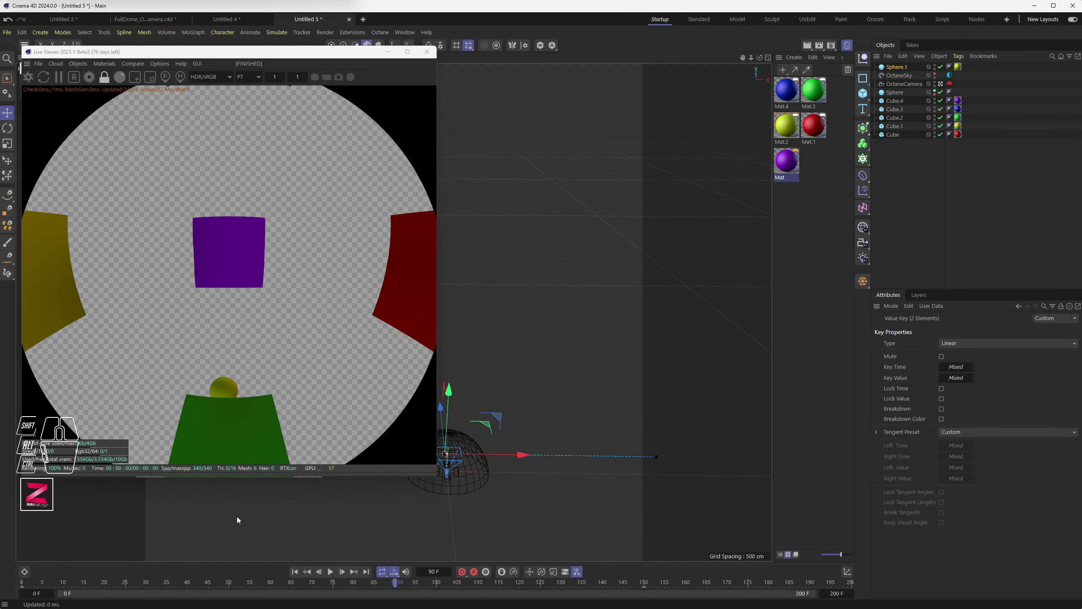
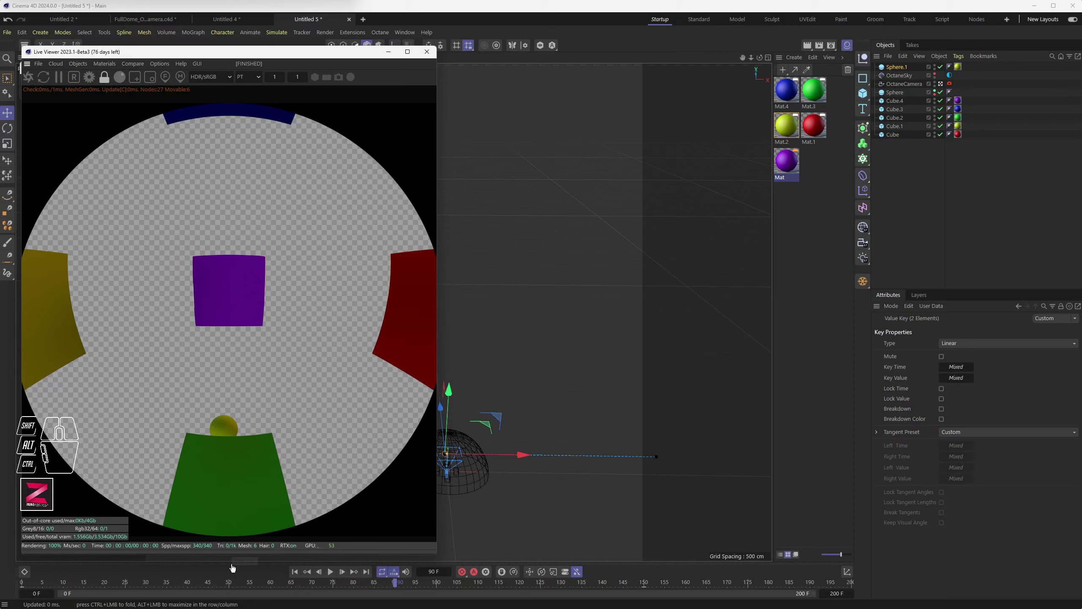
drag(256, 583, 470, 590)
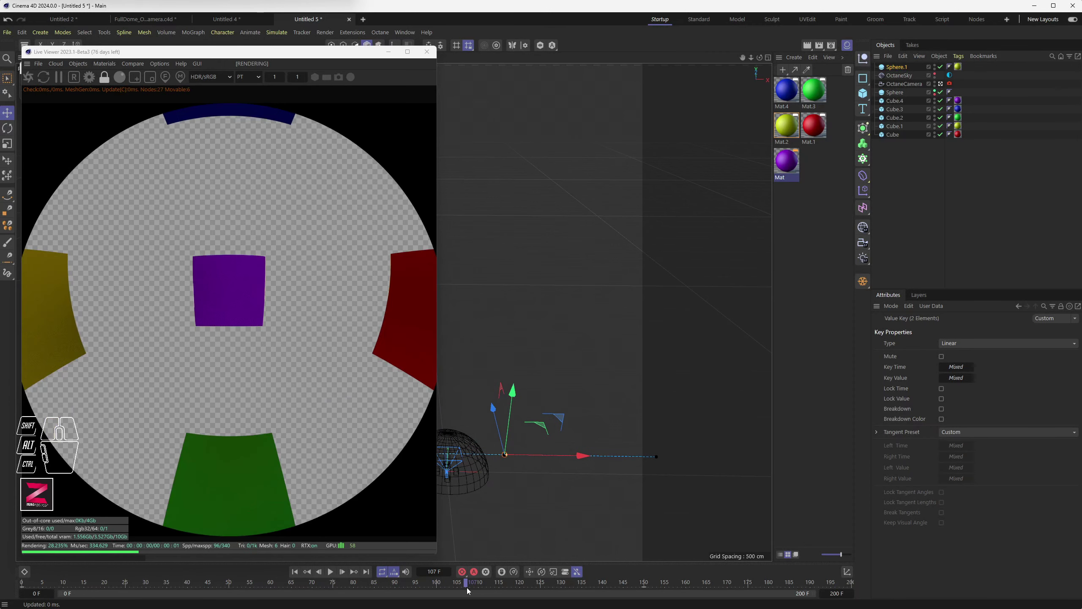
drag(424, 586, 403, 588)
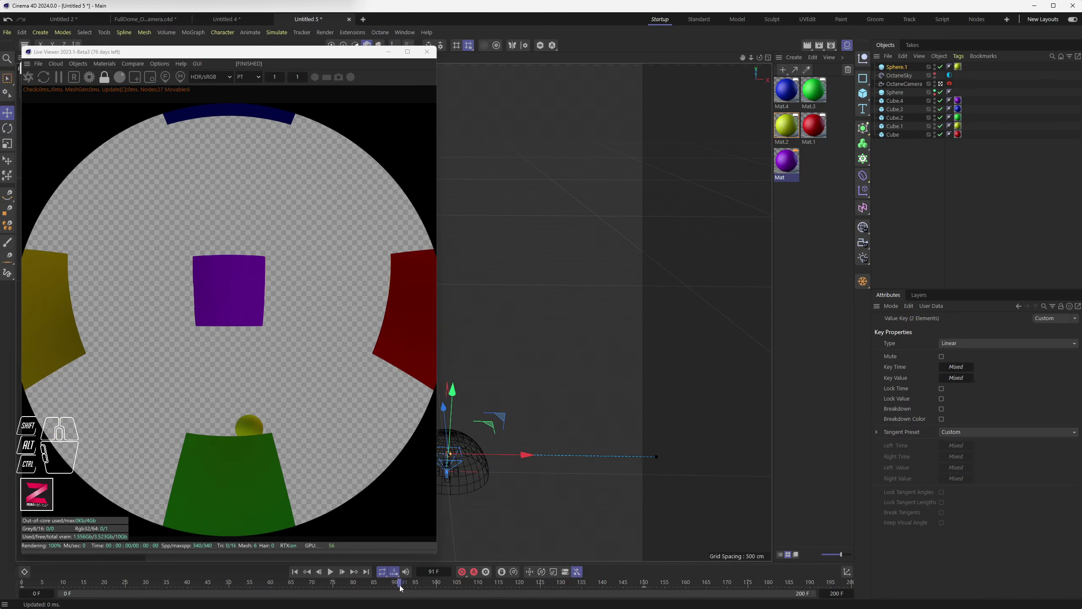
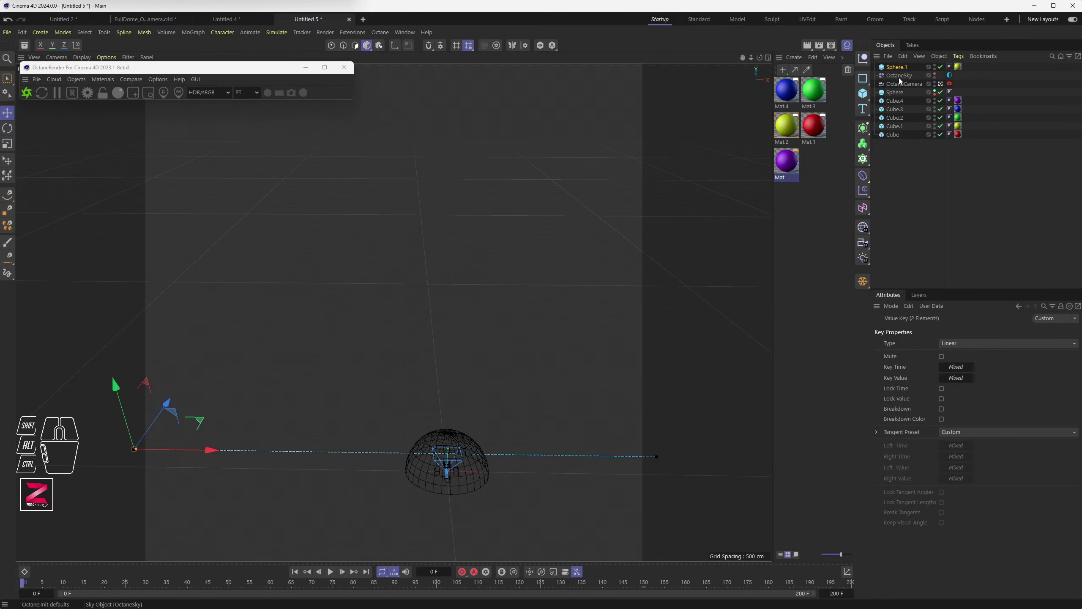
Add a Target tag on OctaneCamera aimed at Sphere.1 and check the tracking at frame 90.
click(902, 86)
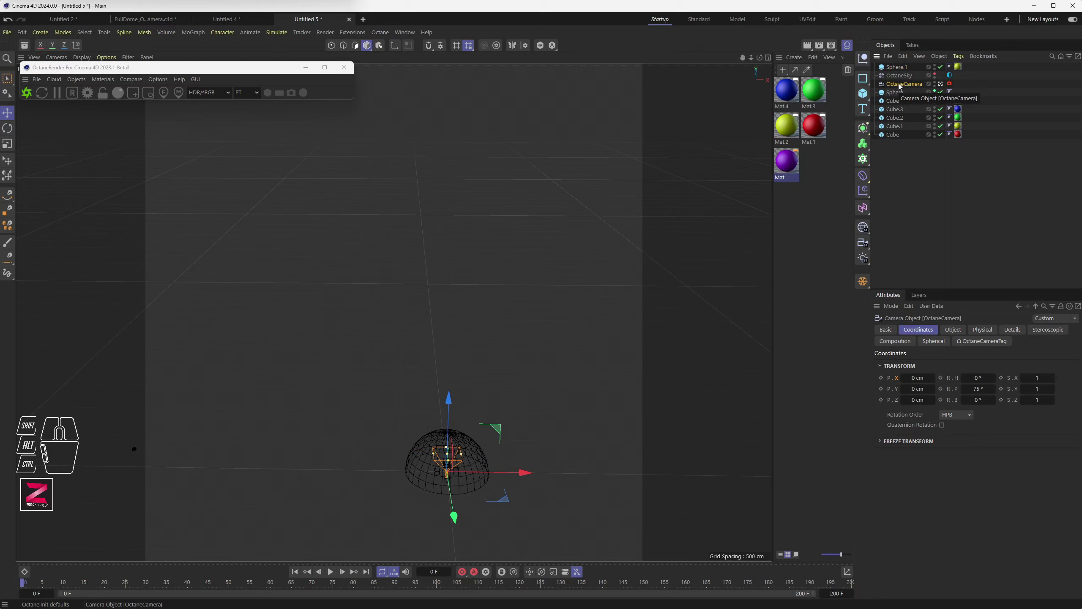
drag(902, 85, 1062, 147)
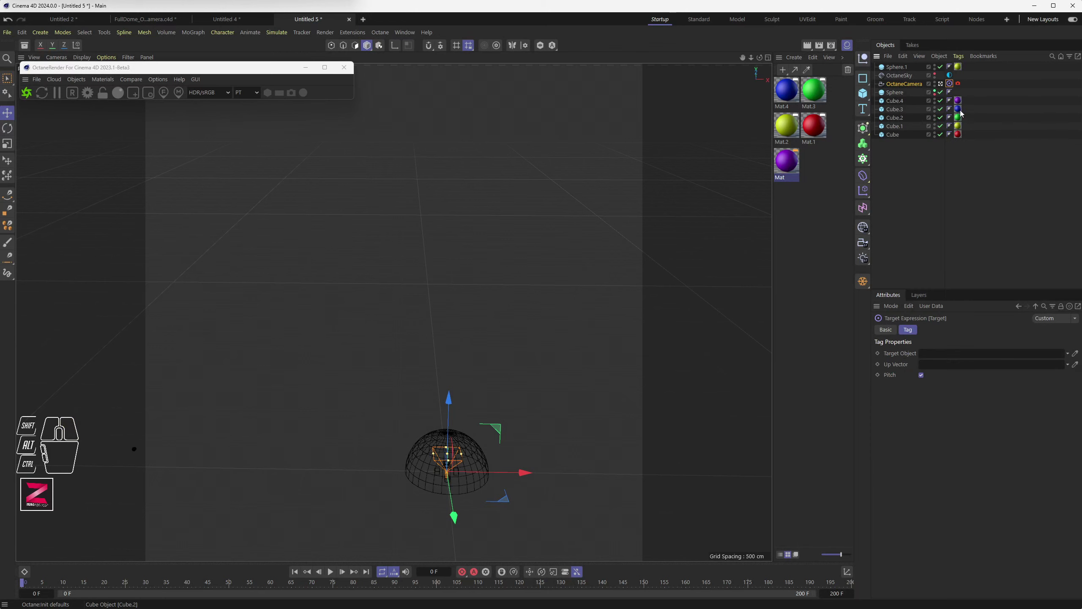
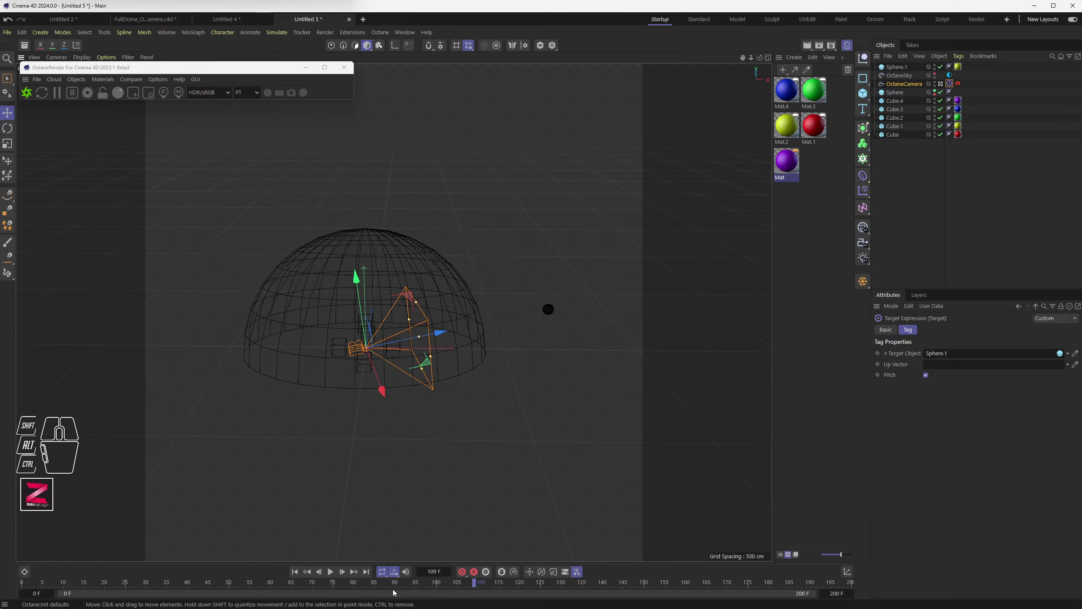
drag(440, 583, 398, 584)
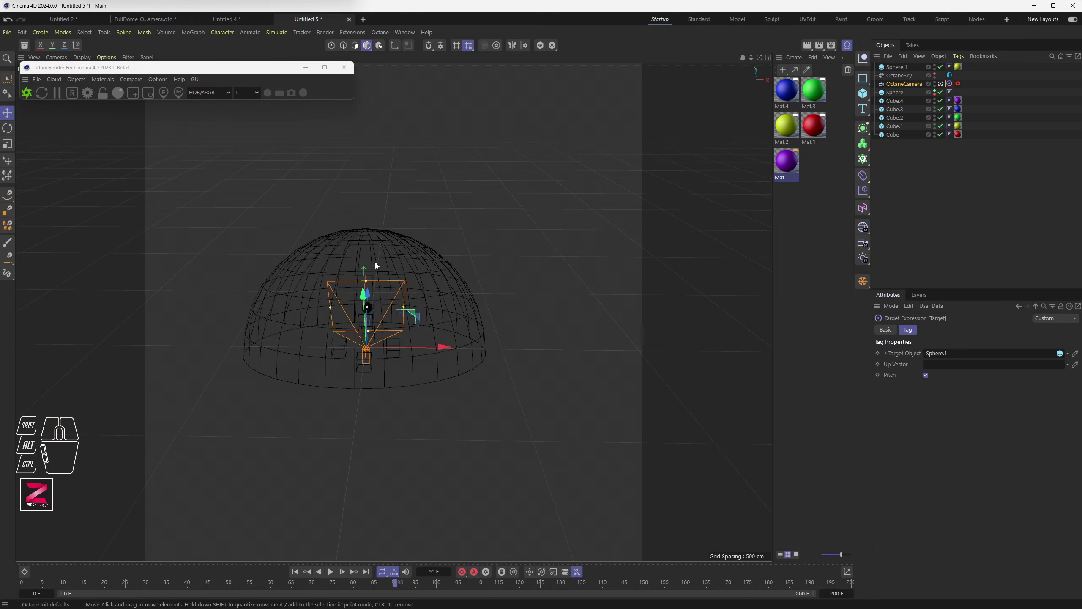
Reopen the Octane Live Viewer and scrub to frame 90 to see the view centred on the sphere.
click(29, 97)
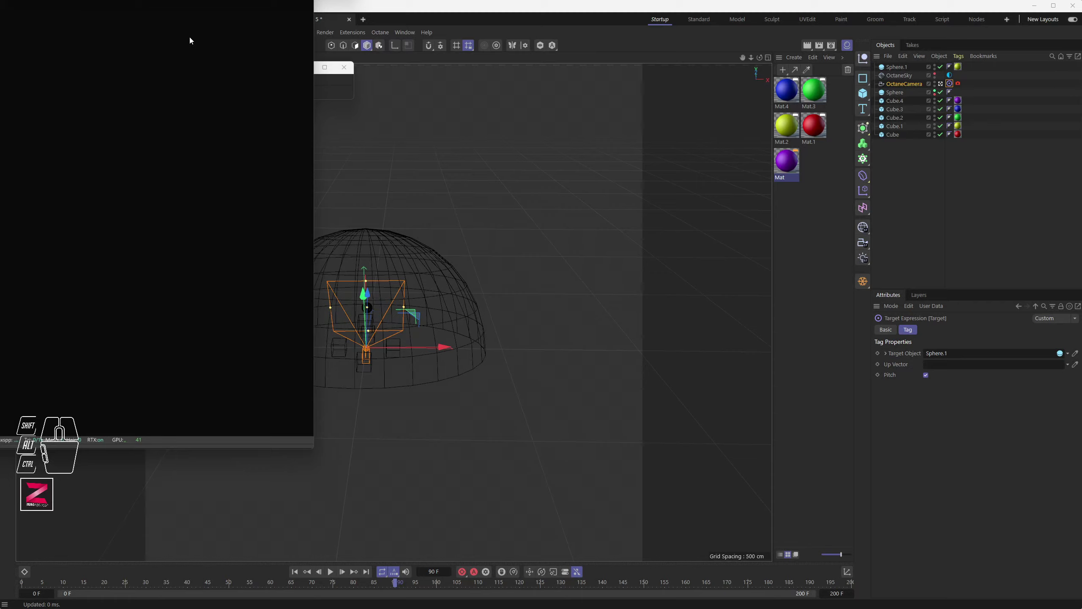
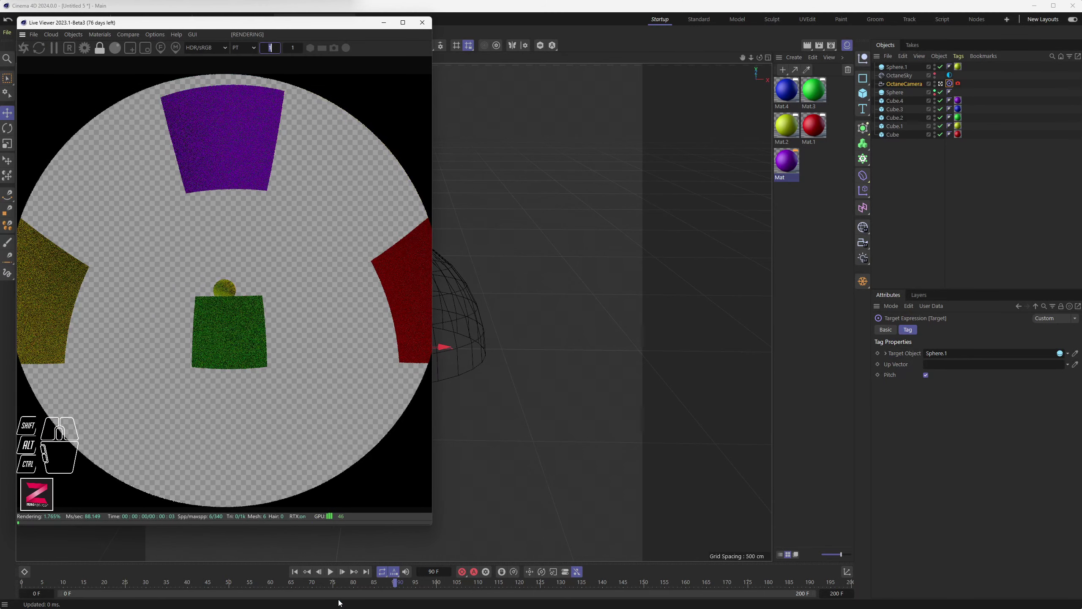
drag(311, 585, 397, 583)
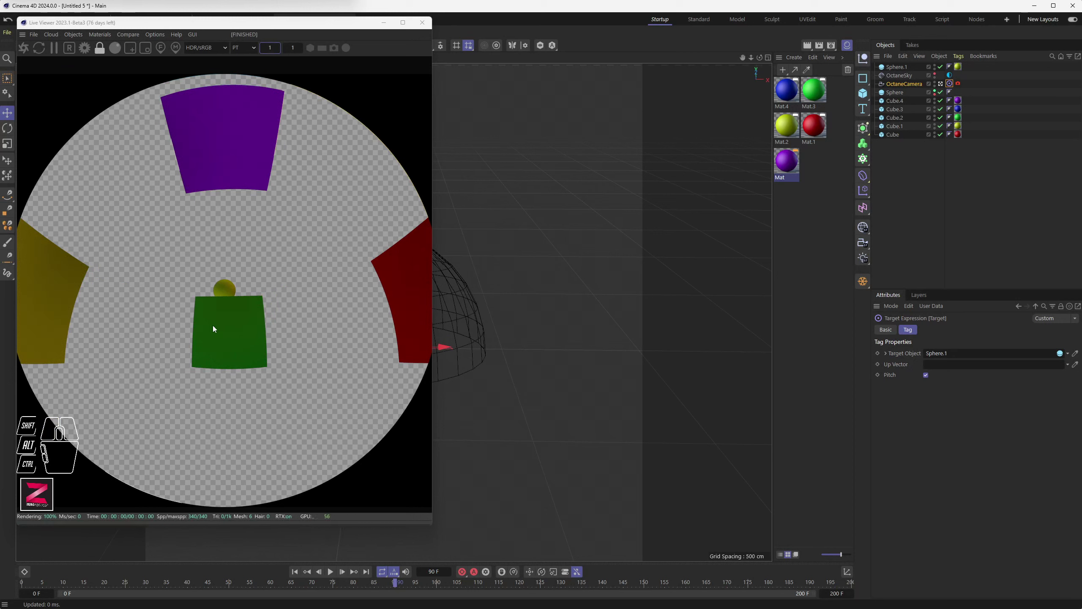